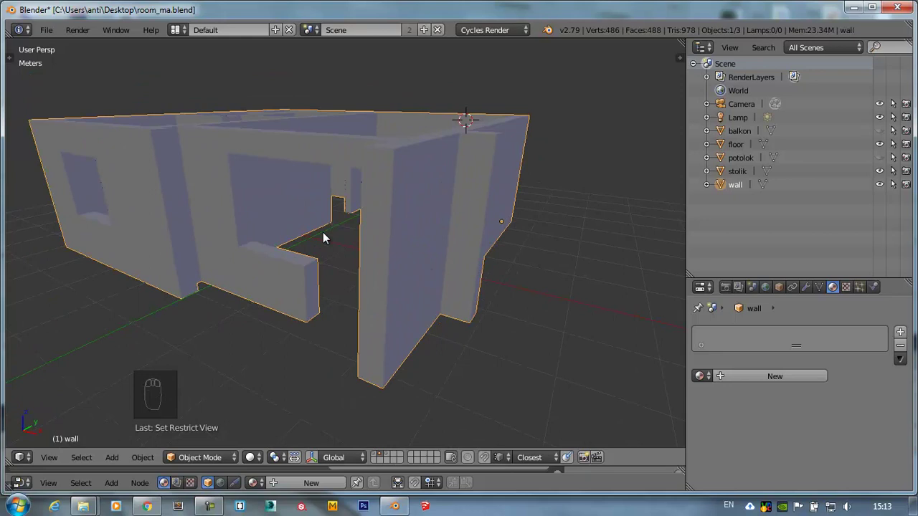
- Select the edge loop outlining the large opening on the near wall after orbiting to it
left_click_drag(418, 248, 375, 143)
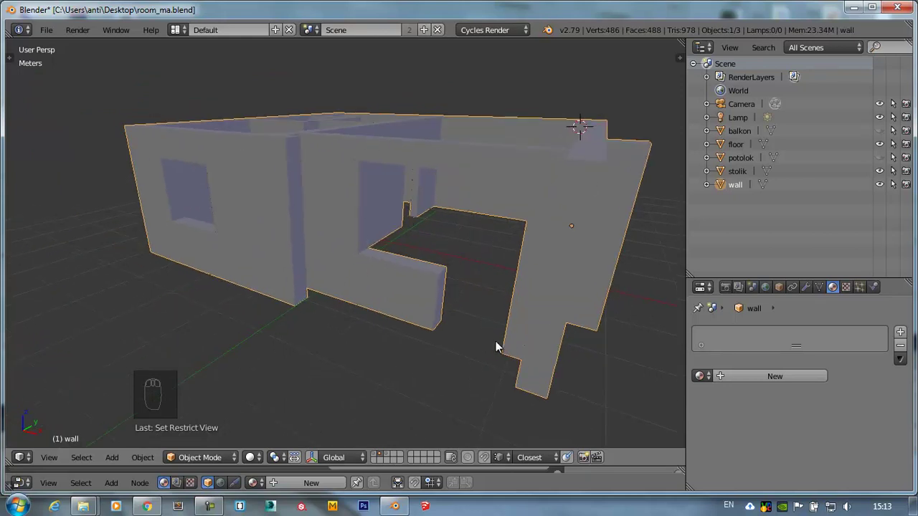
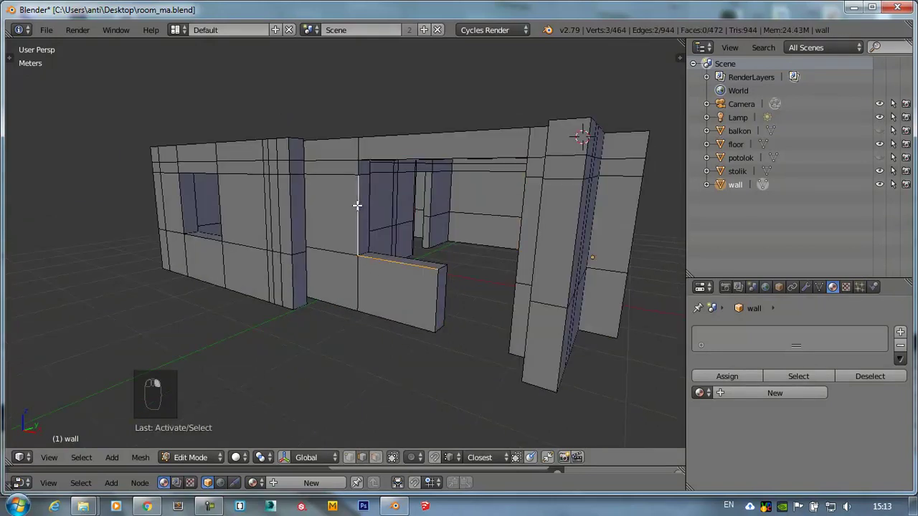
middle_click(525, 164)
left_click_drag(429, 183, 541, 203)
left_click_drag(541, 203, 526, 267)
left_click_drag(526, 268, 493, 146)
key("shift+d")
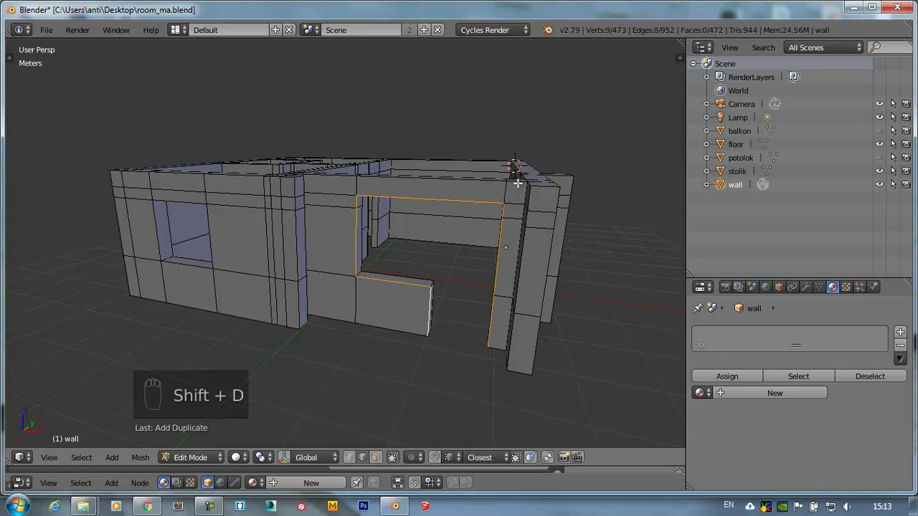
- Separate the selected opening edges into their own object, wall.001
key("p")
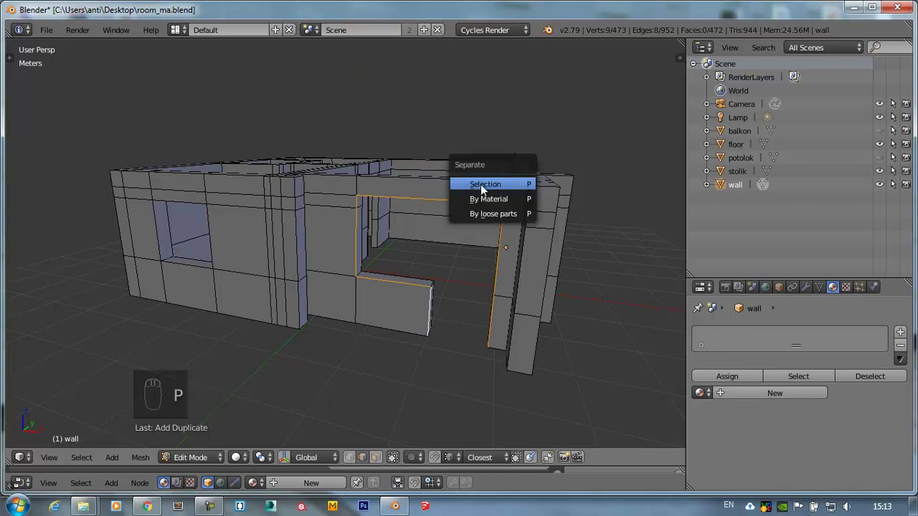
key("Tab")
left_click_drag(382, 189, 384, 211)
left_click_drag(383, 212, 63, 125)
key("t")
- Set wall.001's origin to its geometry and enter Edit Mode on it
left_click_drag(51, 162, 53, 213)
left_click_drag(54, 214, 448, 312)
left_click(458, 273)
left_click_drag(460, 238, 449, 266)
left_click(449, 266)
left_click_drag(467, 256, 330, 283)
key("t")
left_click(330, 283)
key("Tab")
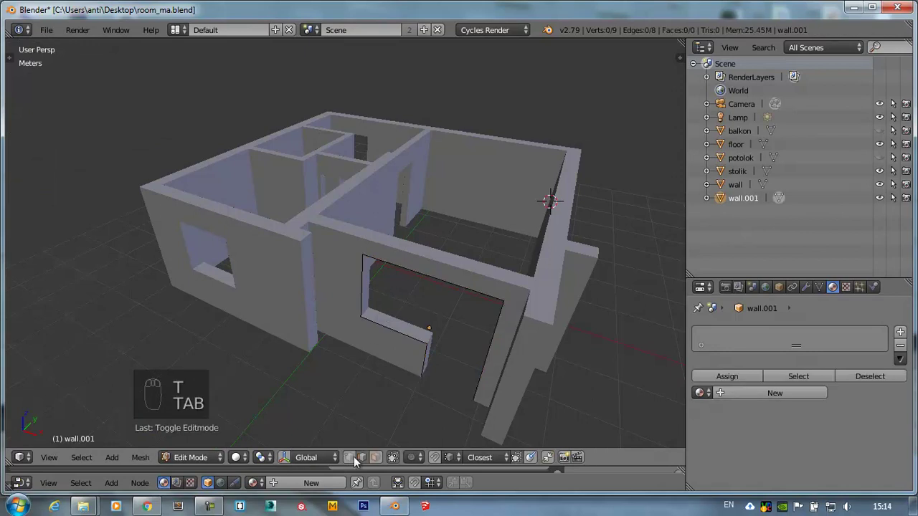
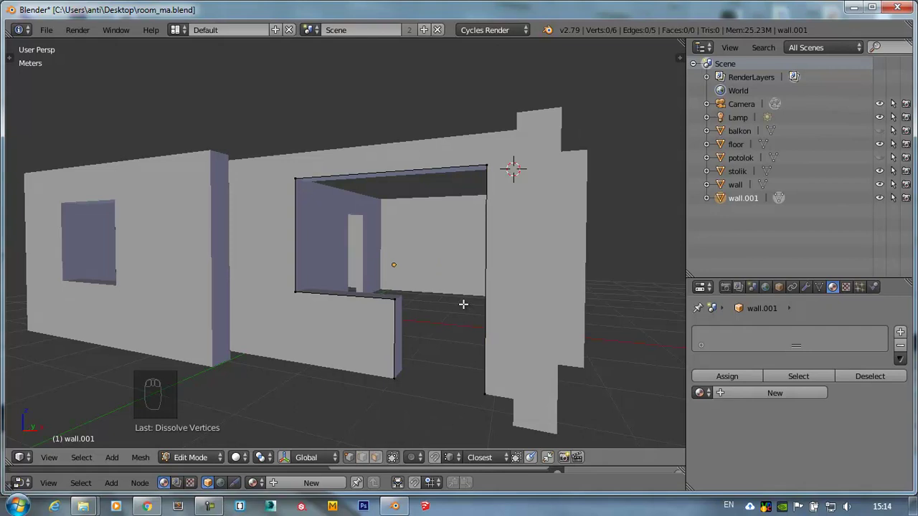
- Extrude a new corner vertex from the outline and move it into the corner
key("ctrl+z")
key("ctrl+x")
left_click_drag(426, 297, 406, 188)
key("ctrl+r")
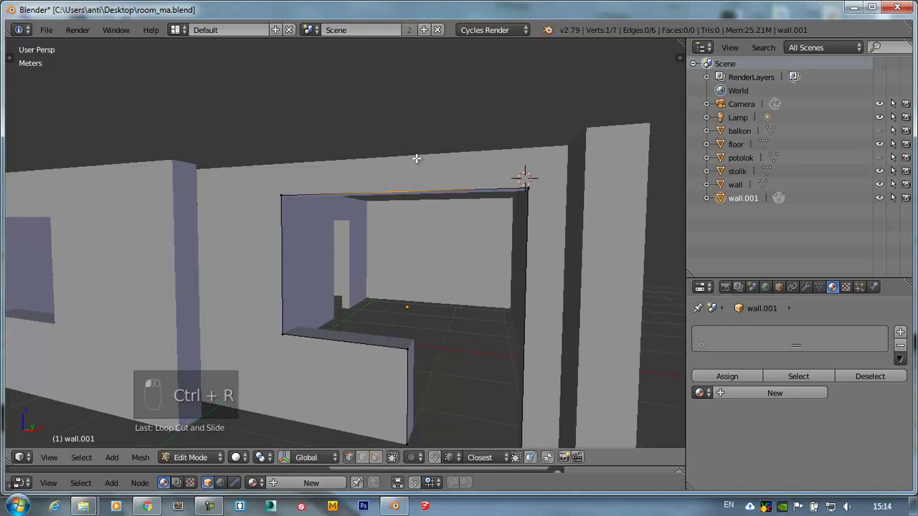
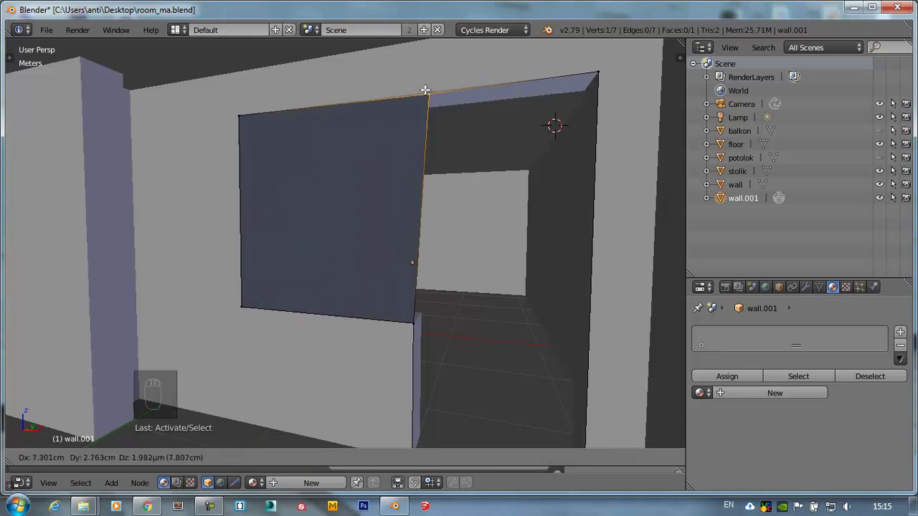
- Extrude two more vertices along the top edge to square off the outline's corners
key("v")
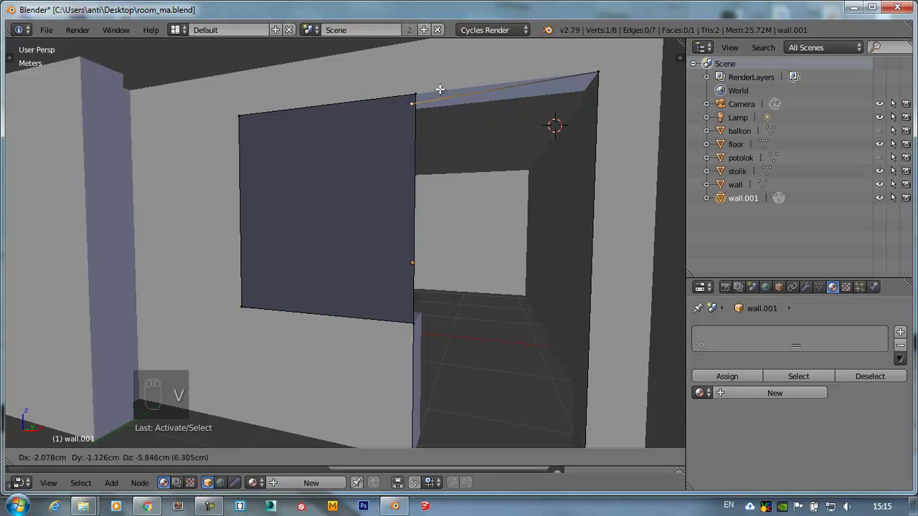
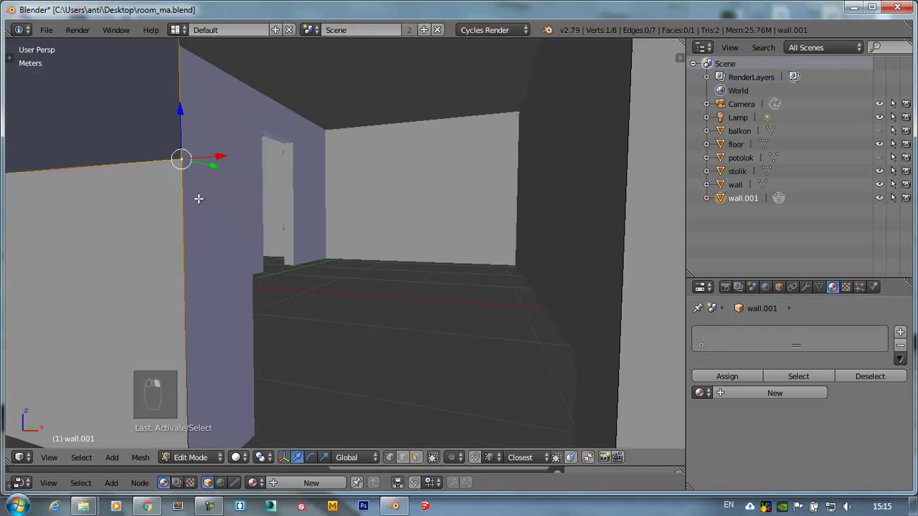
key("v")
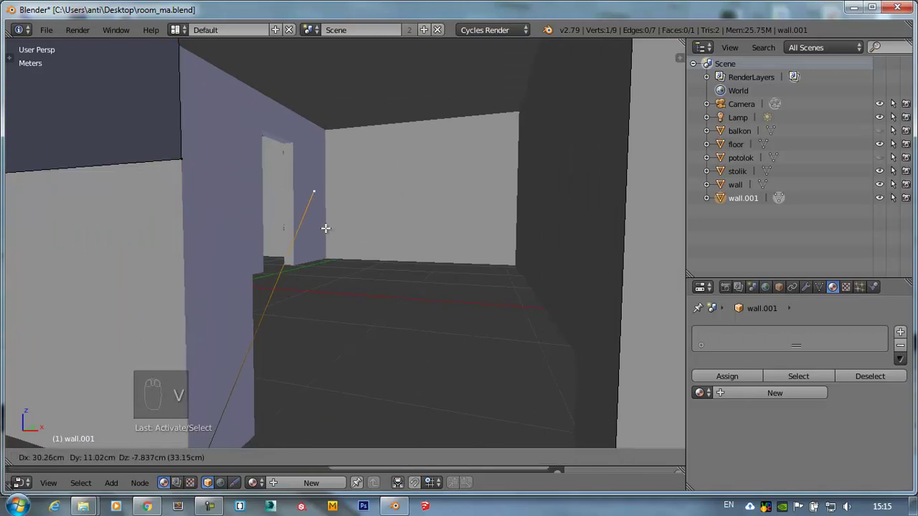
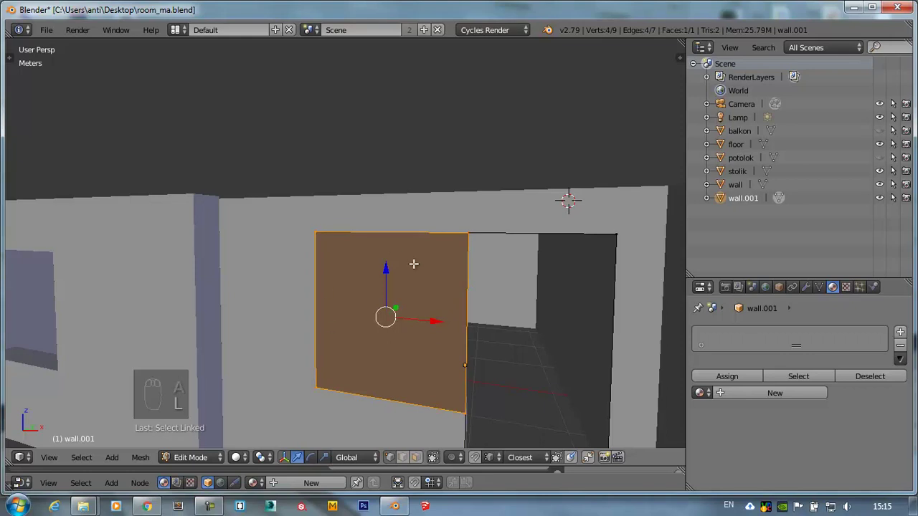
key("h")
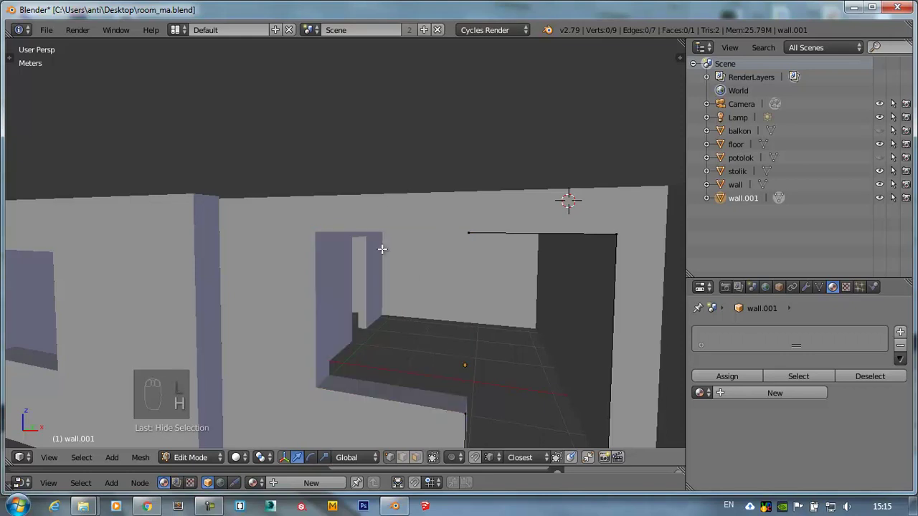
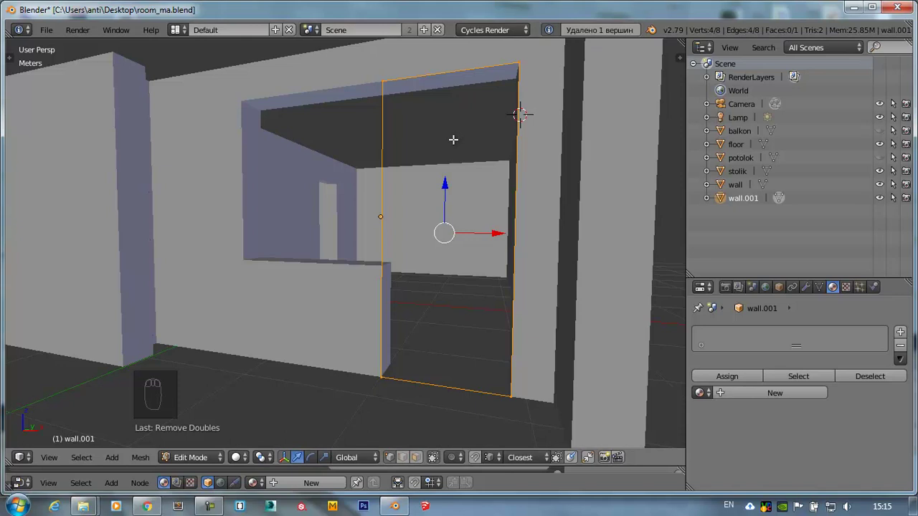
- Fill both window panel outlines with quad faces
key("f")
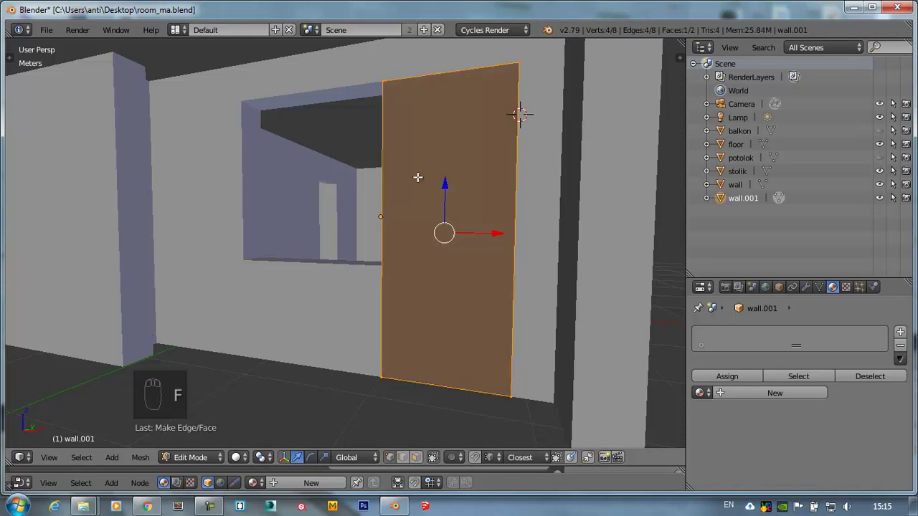
key("alt+h")
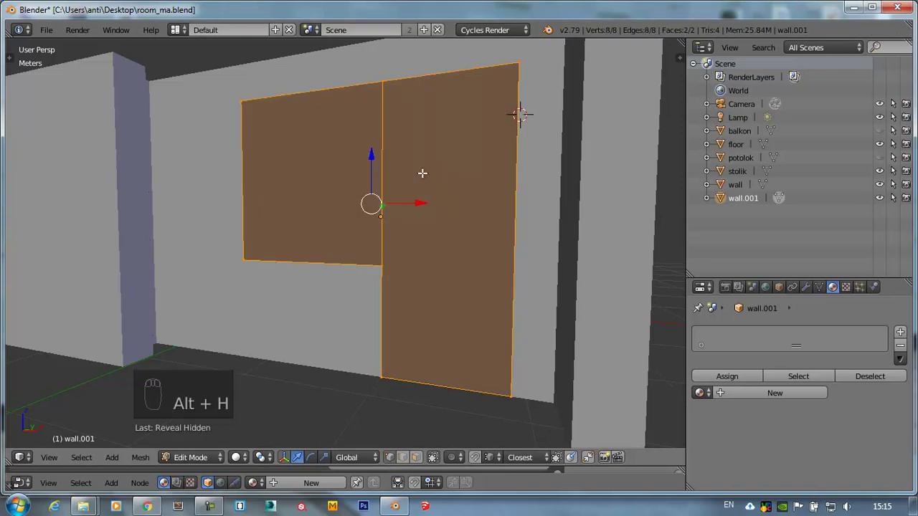
middle_click(367, 197)
middle_click(191, 235)
middle_click(227, 232)
middle_click(387, 194)
key("ctrl+Tab")
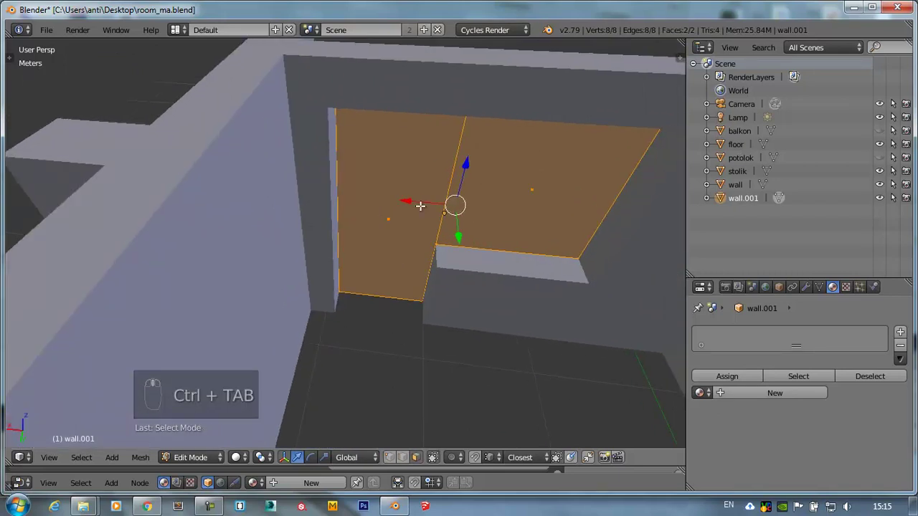
- Isolate the two window panels in Local View after inspecting them from above
left_click_drag(424, 203, 374, 210)
middle_click(373, 210)
middle_click(396, 203)
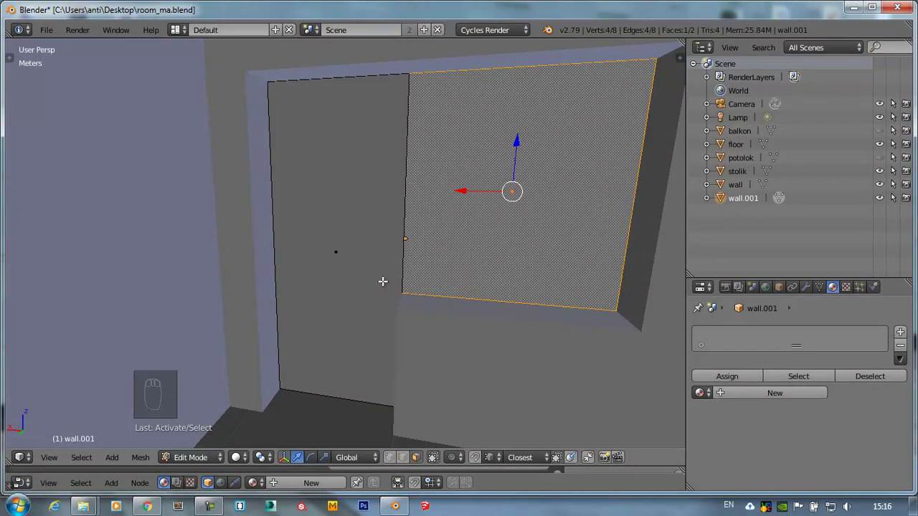
key("KP_Divide")
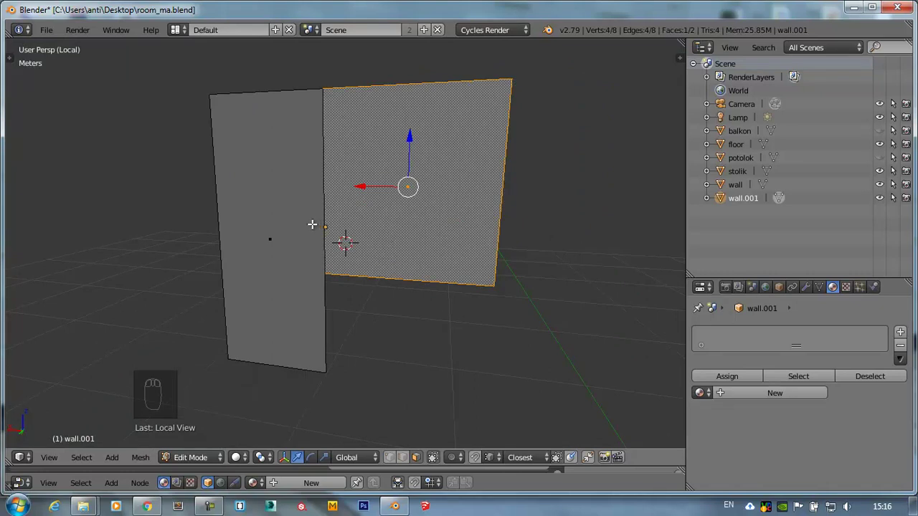
- Inset both panels and delete the inner faces, leaving only the border frames
left_click_drag(286, 203, 592, 93)
key("i")
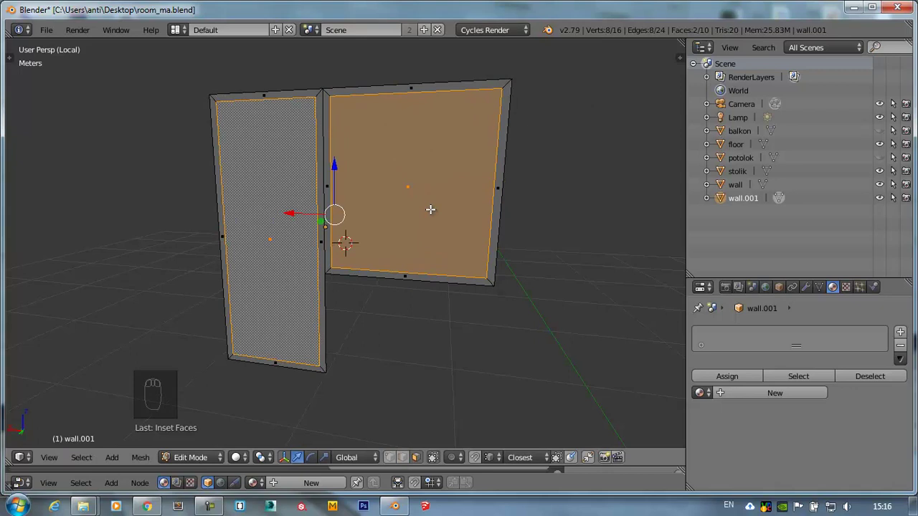
key("x")
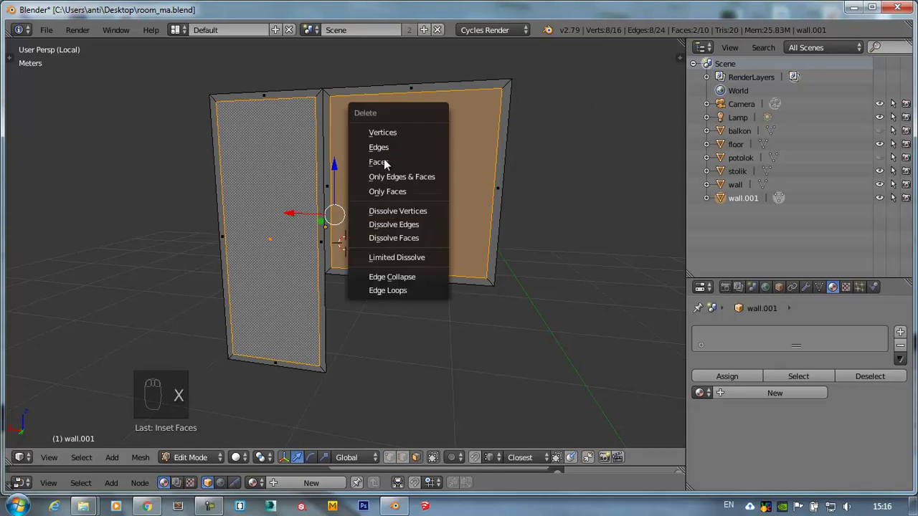
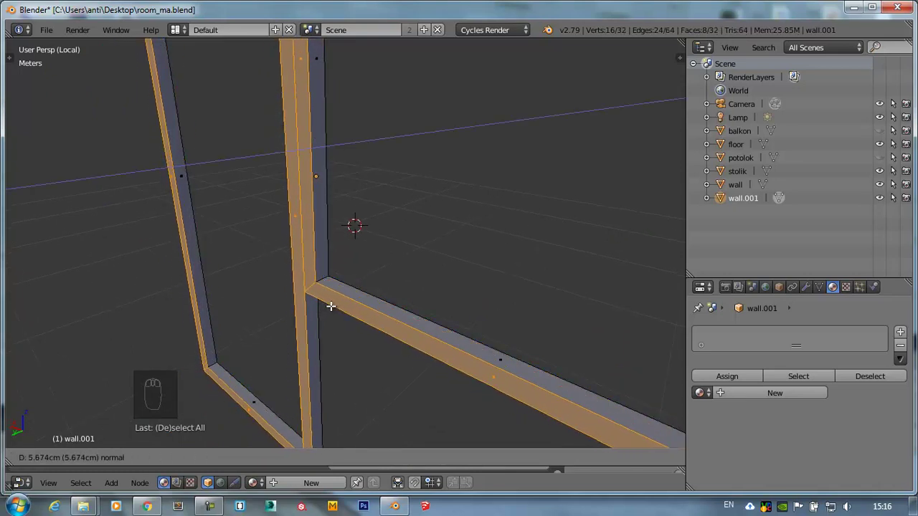
- Add a loop cut with 2 lengthwise divisions along the frame bars
left_click_drag(324, 313, 334, 270)
key("ctrl+r")
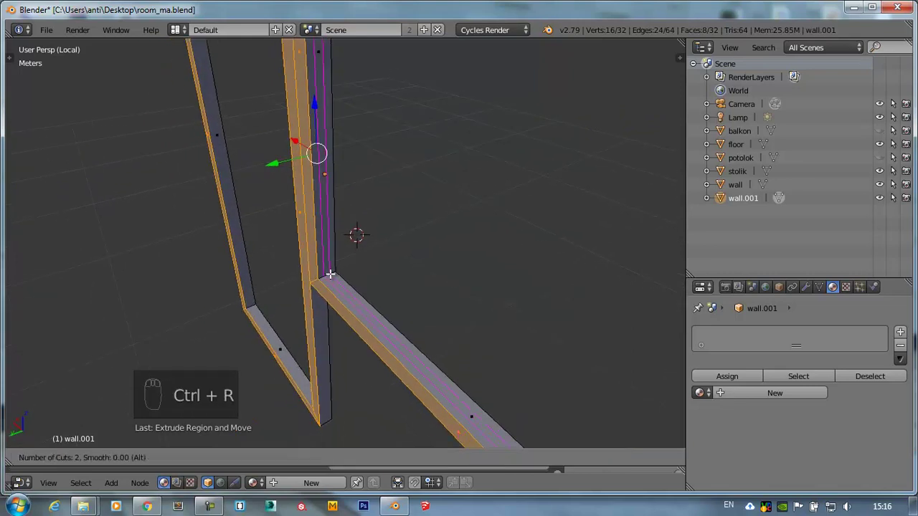
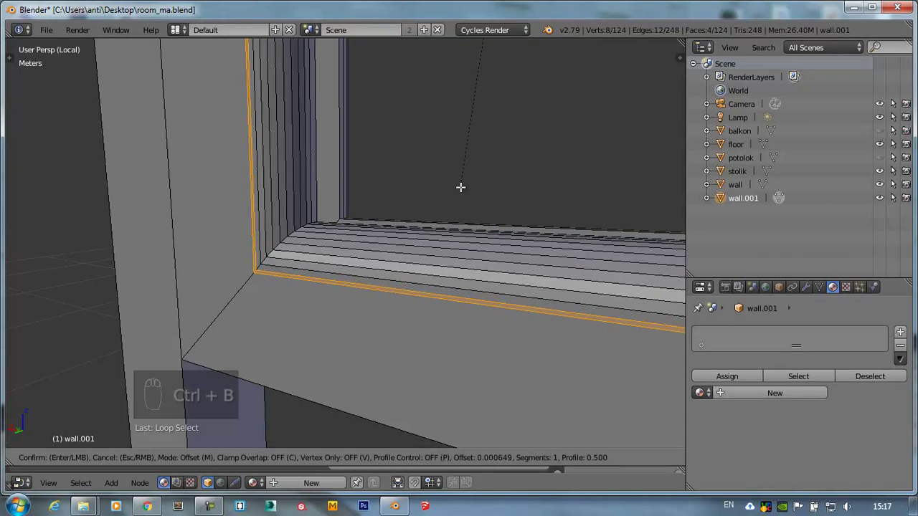
- Extrude the frame's edge faces outward to add strips to the profile
middle_click(262, 257)
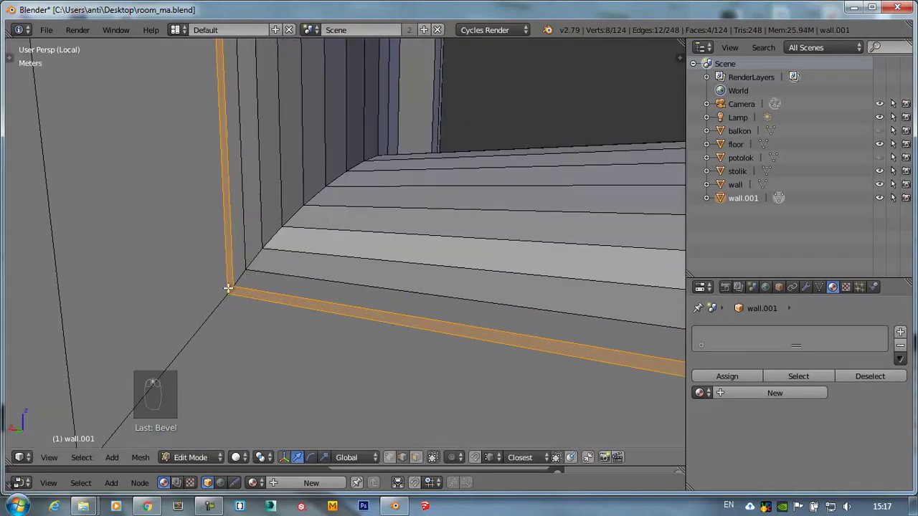
key("e")
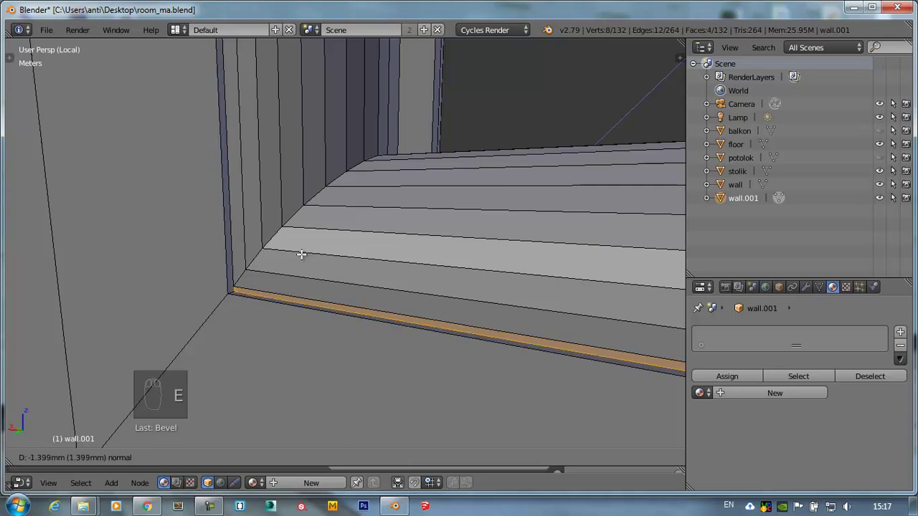
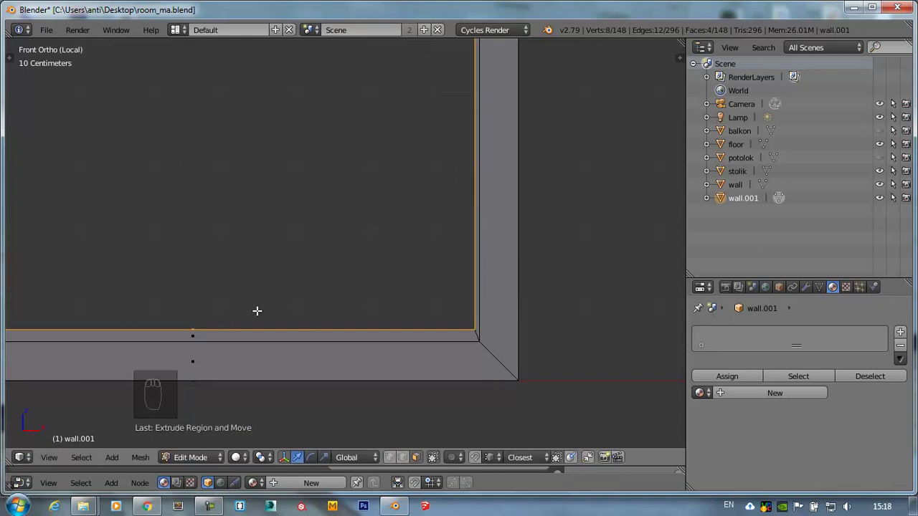
- Scale the outer frame edge slightly inward for a stepped border
key("s")
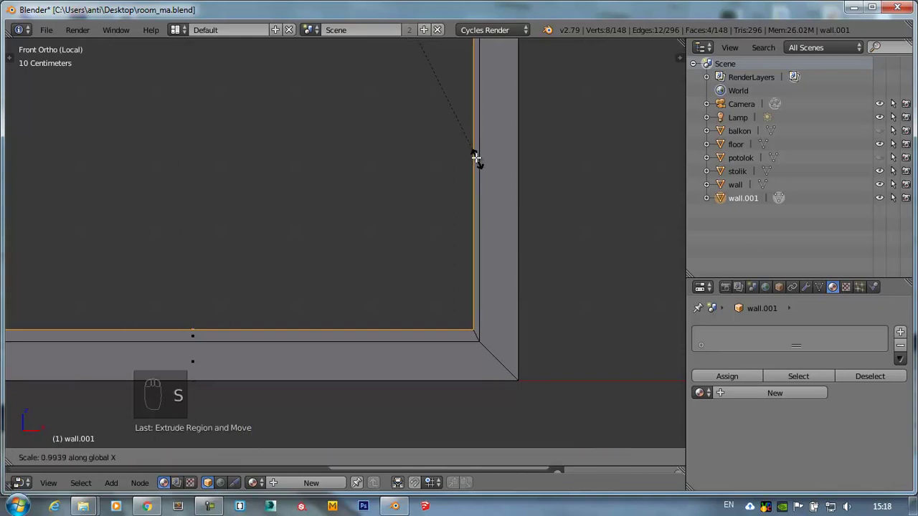
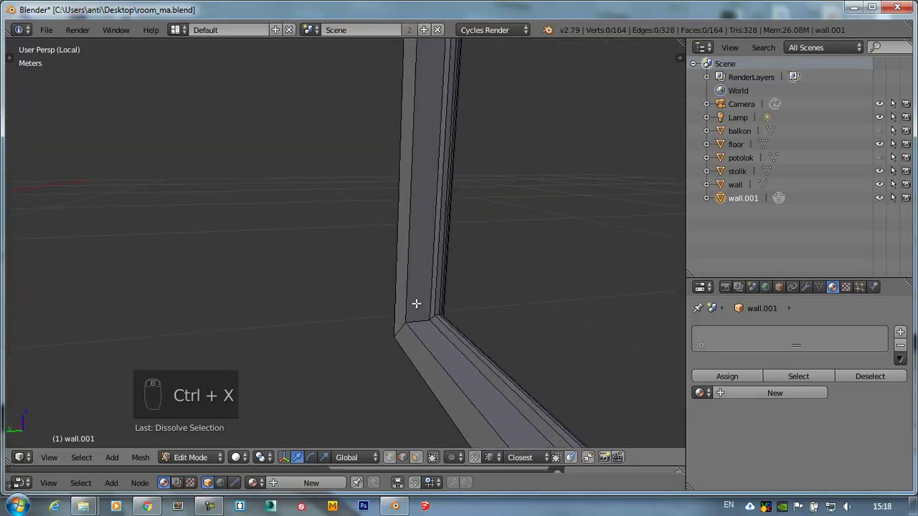
- Switch select mode and add an edge loop around the window opening
key("ctrl+Tab")
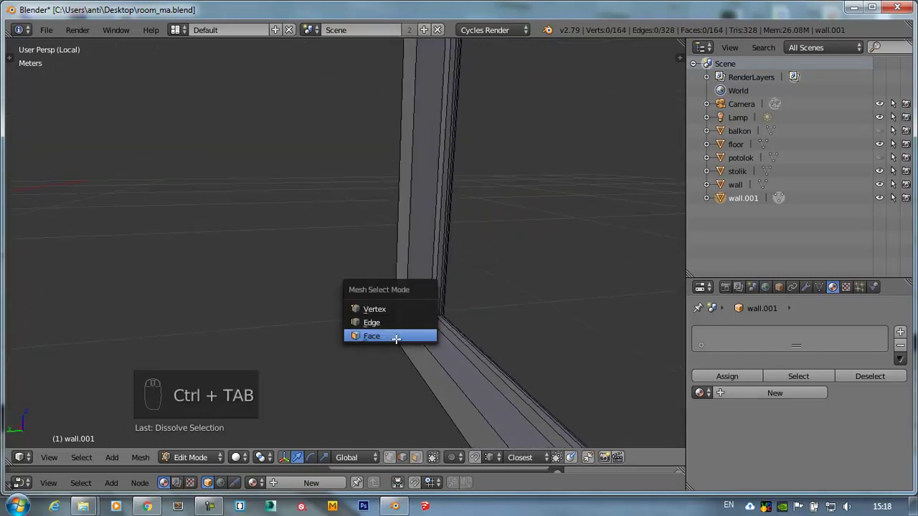
left_click_drag(424, 318, 497, 310)
left_click_drag(497, 310, 445, 169)
key("shift+d")
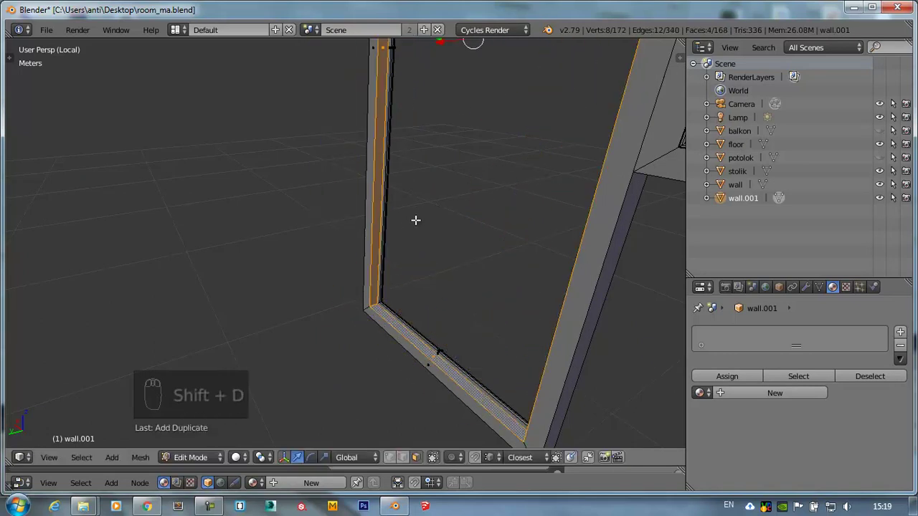
- Extrude and scale the new edge loop so it sits along the frame
left_click_drag(463, 220, 476, 221)
key("e")
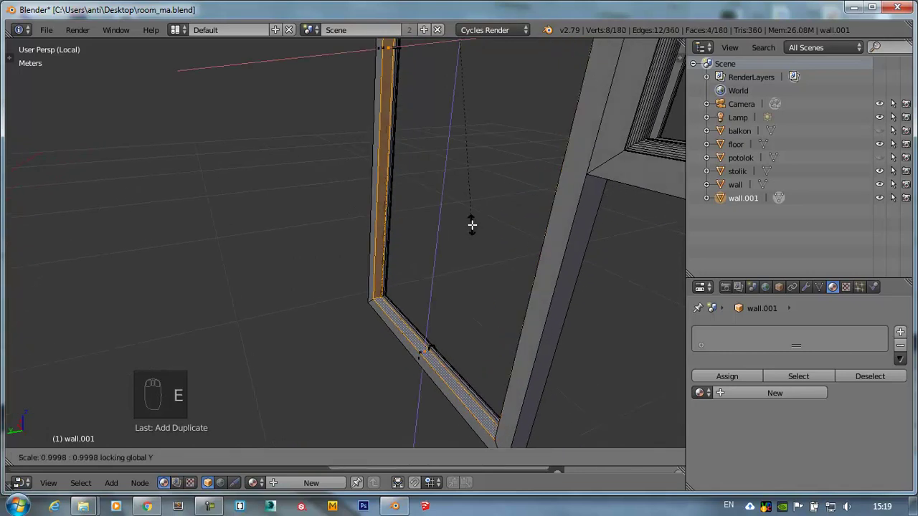
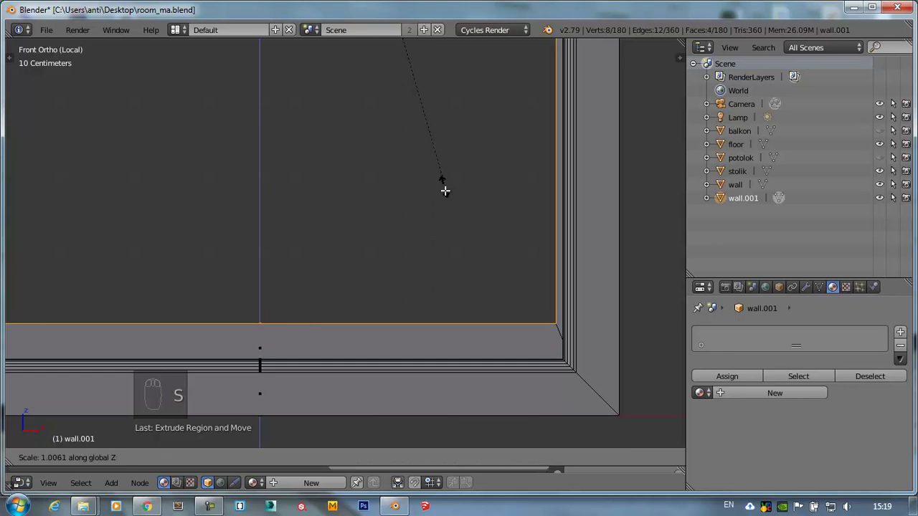
key("s")
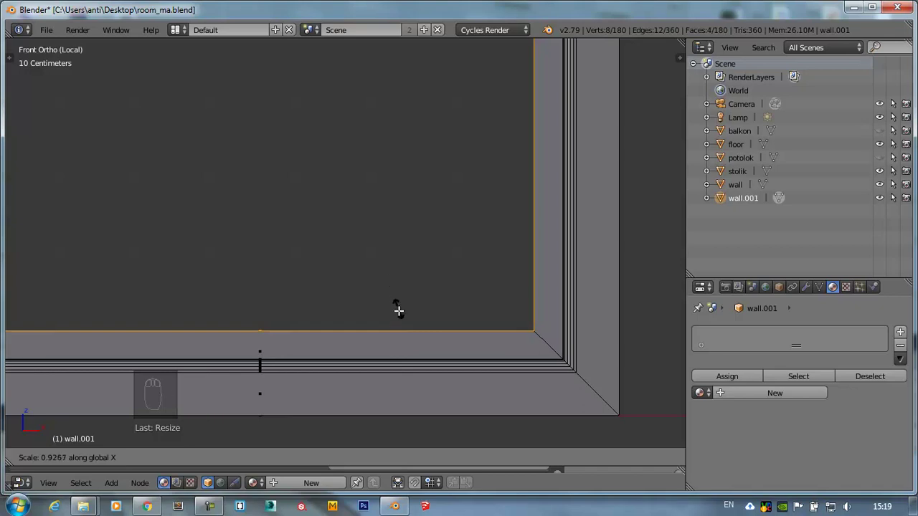
left_click_drag(411, 302, 406, 335)
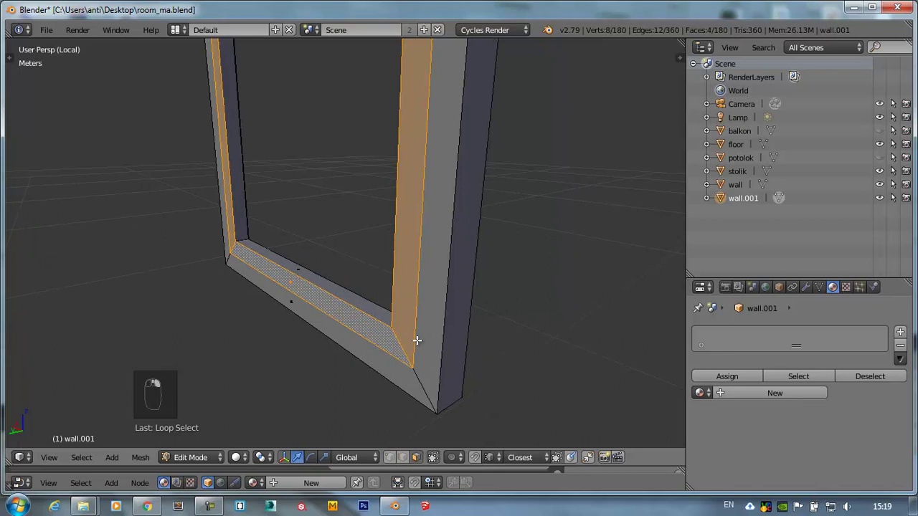
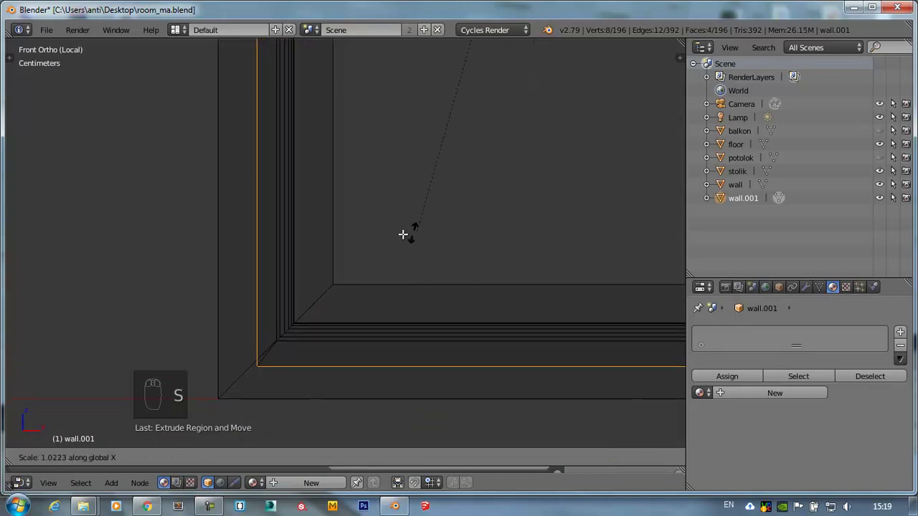
- Resize the edge loop to fit the frame, then undo the extra loop cut
left_click_drag(383, 241, 349, 233)
left_click_drag(404, 268, 388, 283)
key("z")
key("ctrl+Tab")
- Orbit the view toward the window sill to line up the next cut
left_click_drag(401, 273, 439, 272)
key("ctrl+x")
left_click_drag(418, 300, 268, 219)
left_click_drag(268, 220, 210, 194)
key("ctrl+x")
middle_click(210, 194)
- Add a loop cut along the window sill and slide it into place
key("ctrl+r")
middle_click(192, 209)
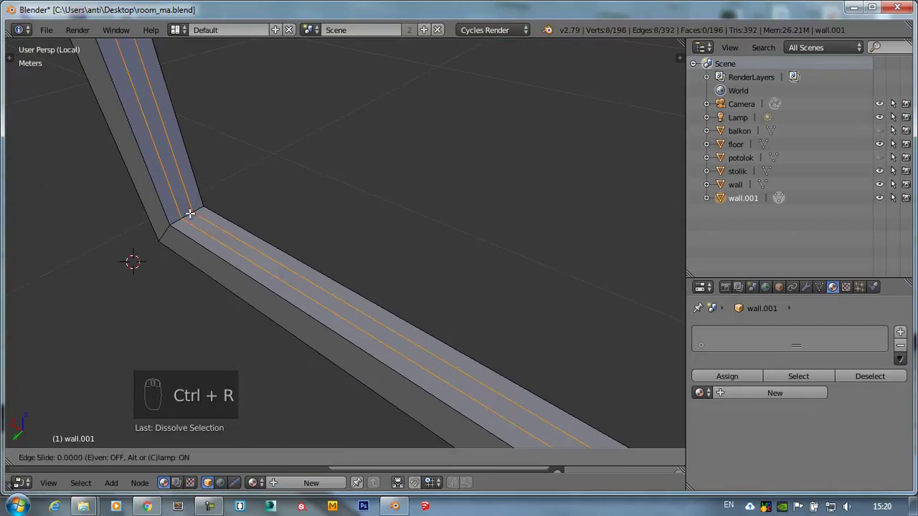
scroll("up", 3)
left_click_drag(283, 234, 262, 193)
scroll("up", 3)
scroll("up", 3)
key("ctrl+Tab")
- Select the sill edge loop together with its neighbouring loop
left_click_drag(262, 193, 268, 220)
middle_click(268, 220)
right_click(235, 213)
middle_click(227, 205)
right_click(221, 203)
- Extrude the selected sill loops and scale them toward the opening in front view
left_click_drag(298, 194, 323, 201)
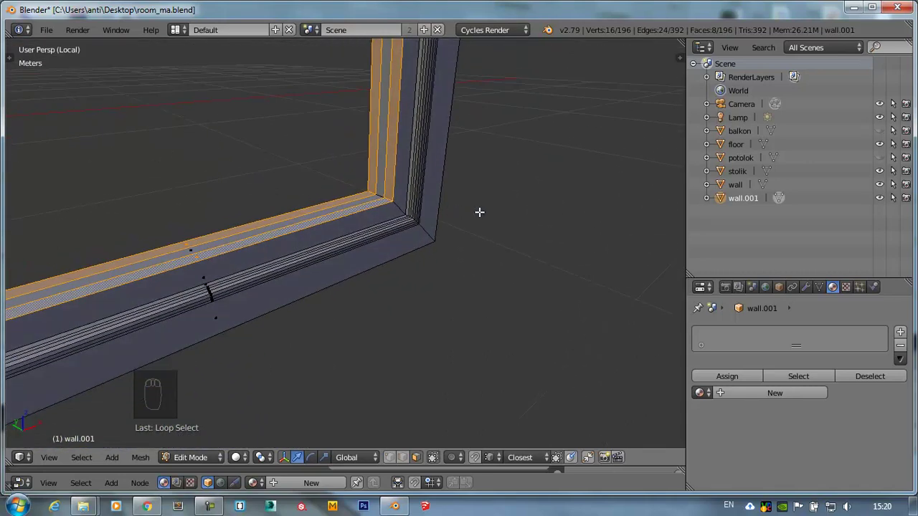
key("e")
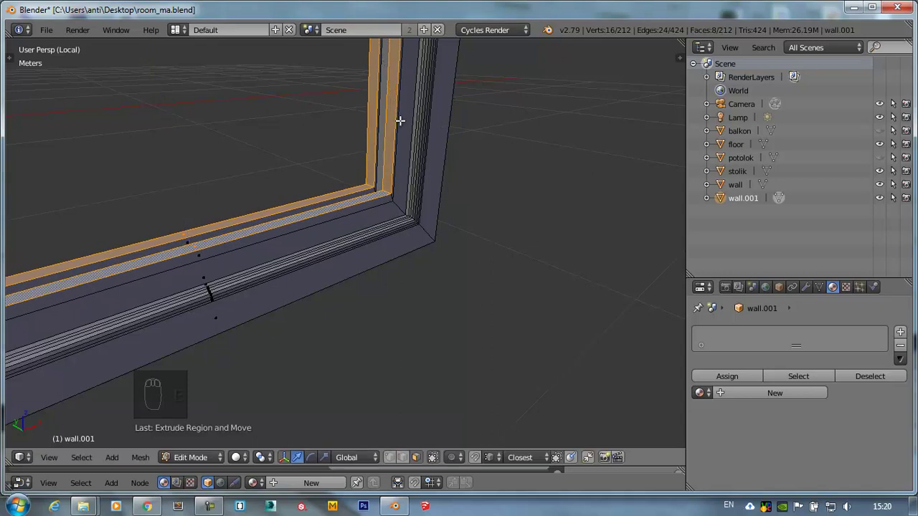
key("KP_1")
left_click_drag(507, 189, 569, 192)
key("s")
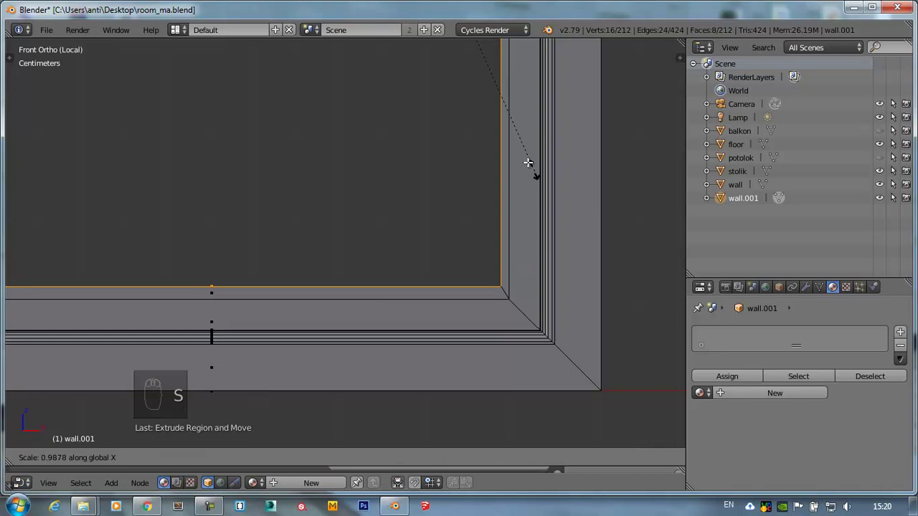
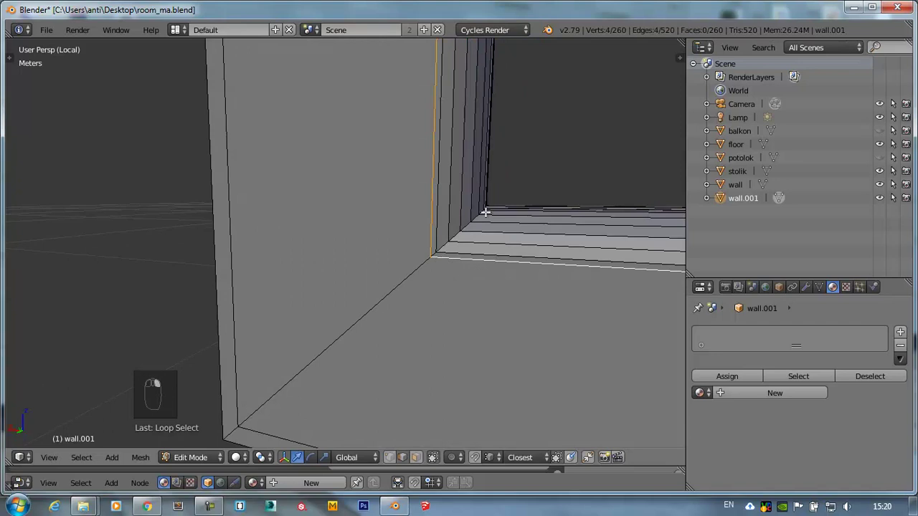
- Bevel the frame edge into a rounded profile offset by a few millimetres
key("ctrl+b")
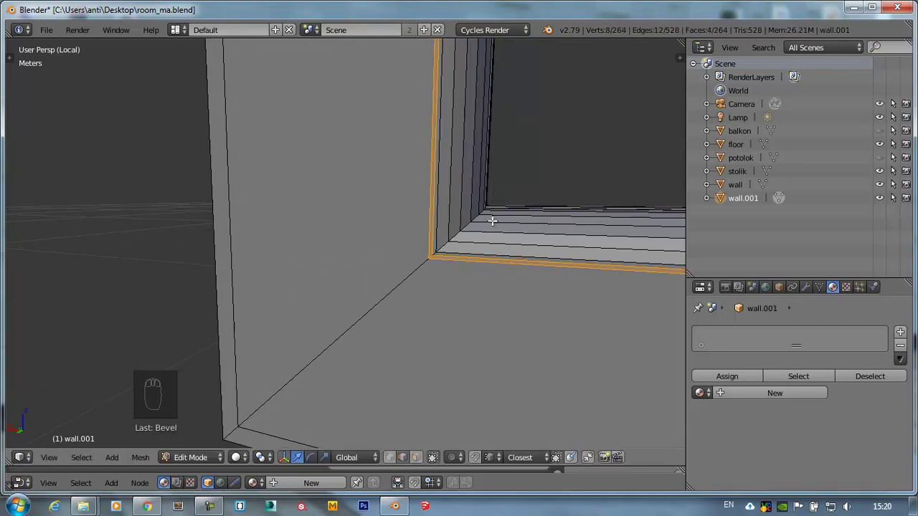
key("e")
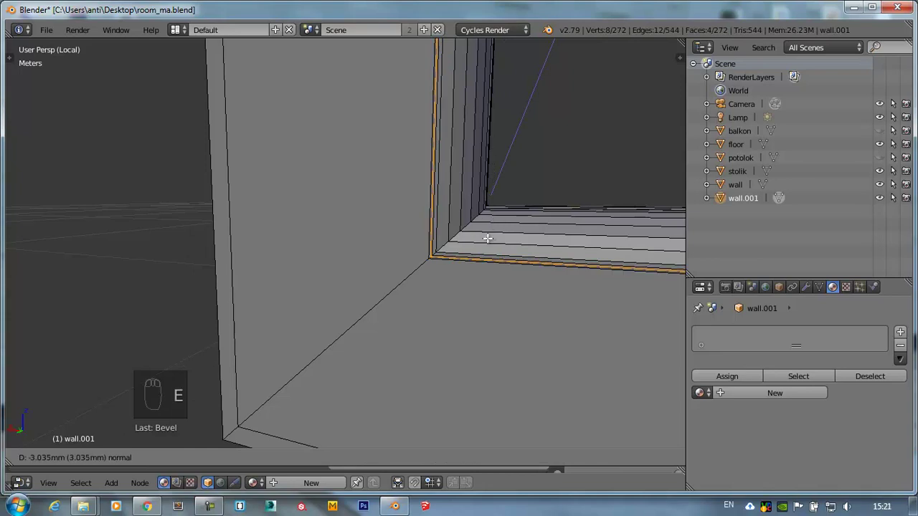
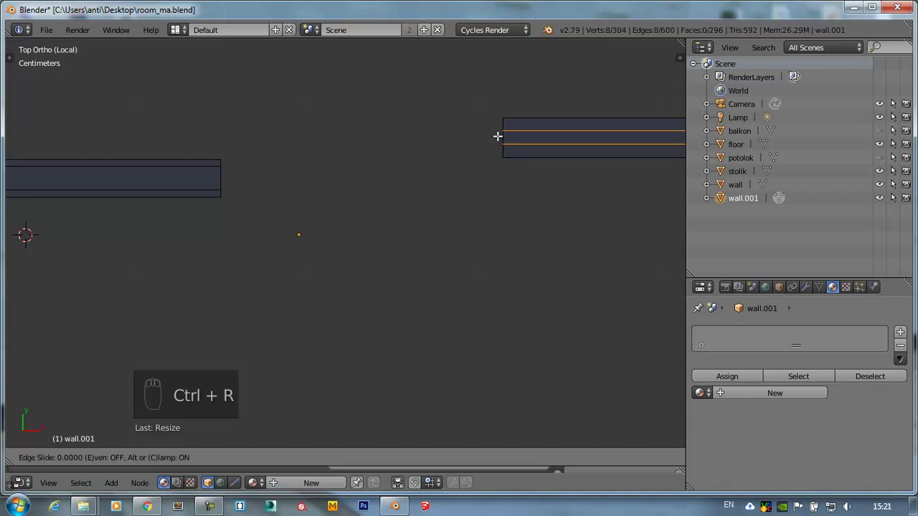
- Widen the thickness loop cut, switch to face mode and delete the inner wall faces
key("s")
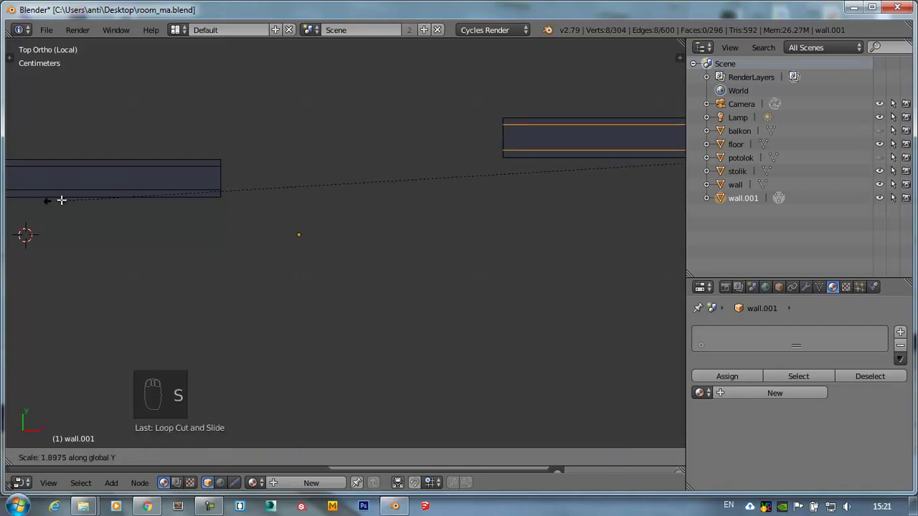
key("ctrl+Tab")
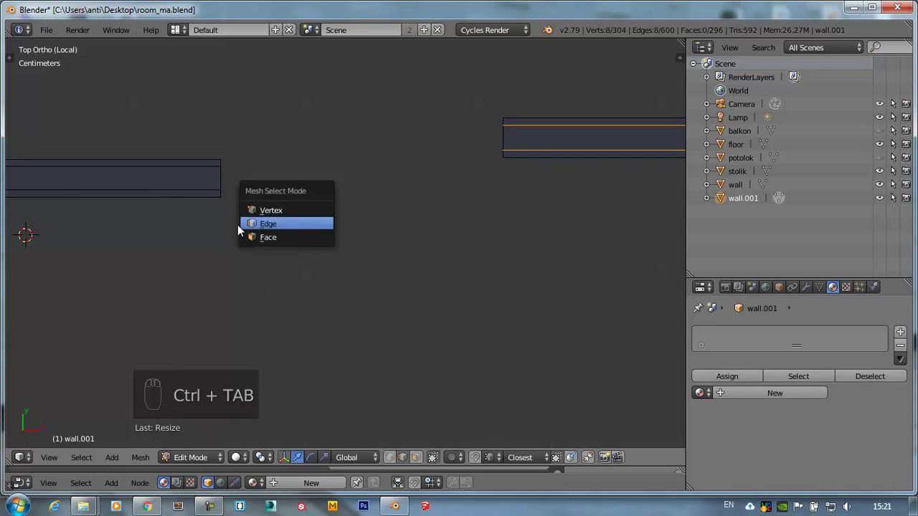
left_click_drag(225, 173, 501, 196)
key("x")
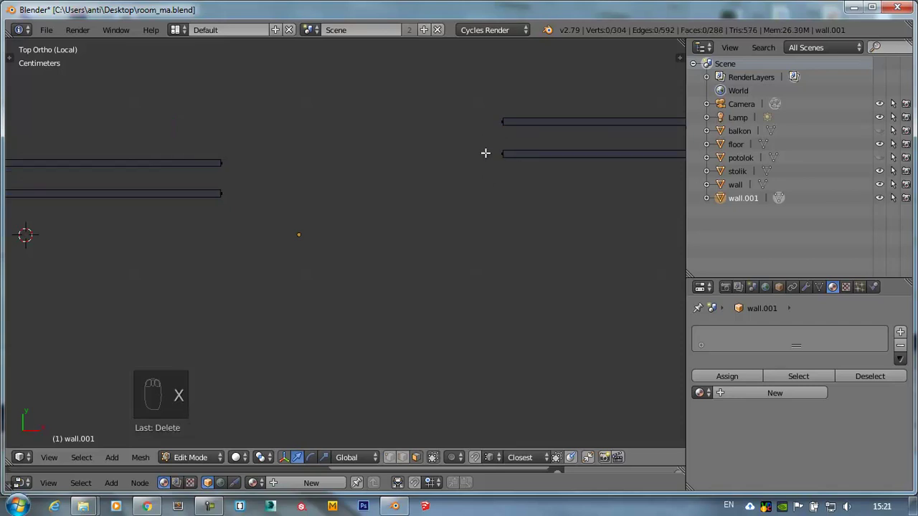
left_click_drag(481, 166, 505, 142)
left_click_drag(453, 151, 400, 156)
- Select the end vertices of the thin panels and fill faces between them
key("ctrl+Tab")
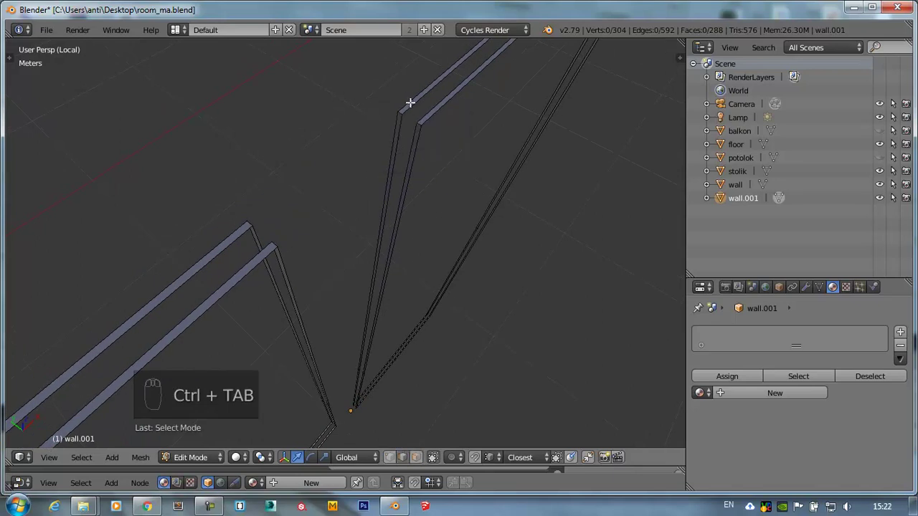
left_click_drag(413, 97, 417, 102)
key("f")
left_click_drag(416, 103, 429, 113)
key("f")
left_click_drag(432, 114, 444, 106)
key("f")
left_click_drag(445, 106, 252, 231)
key("f")
- Fill the remaining faces across the panel ends and inspect the result
left_click_drag(242, 224, 264, 244)
key("f")
key("f")
left_click_drag(266, 246, 331, 307)
key("f")
key("f")
left_click_drag(331, 307, 273, 244)
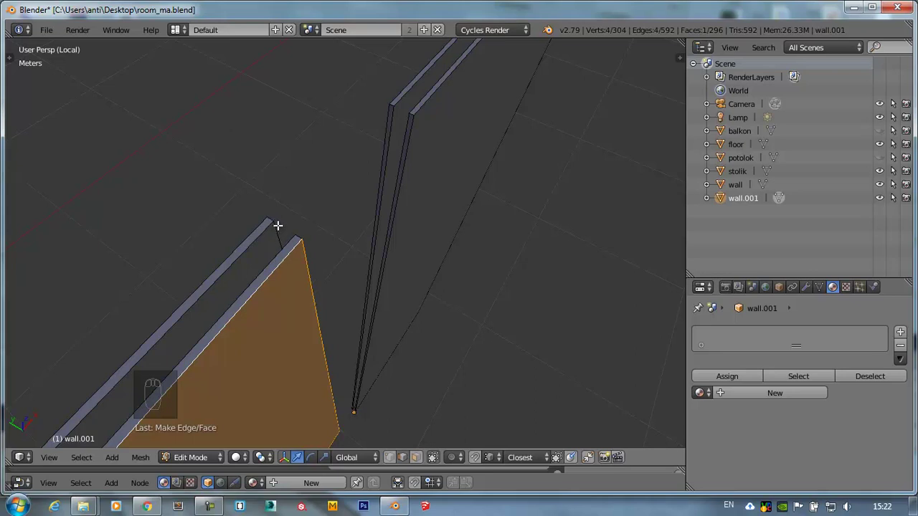
left_click_drag(273, 217, 412, 168)
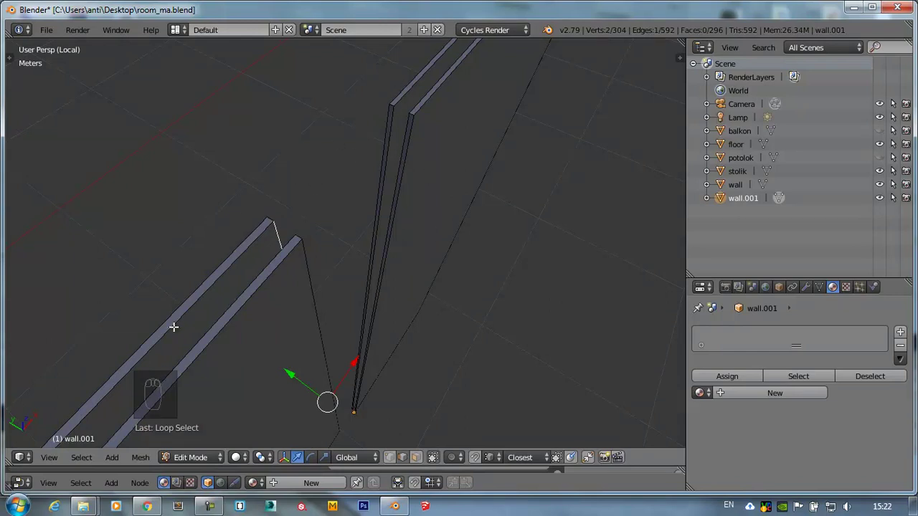
left_click_drag(426, 223, 327, 254)
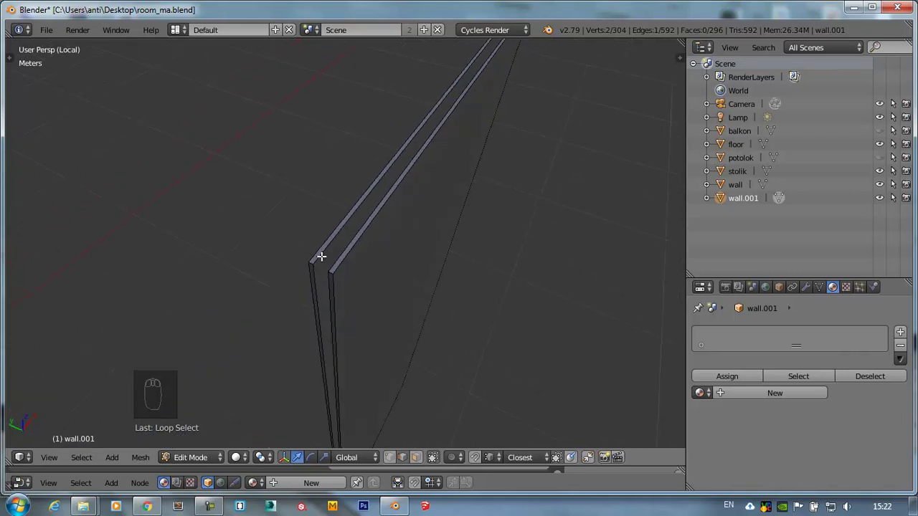
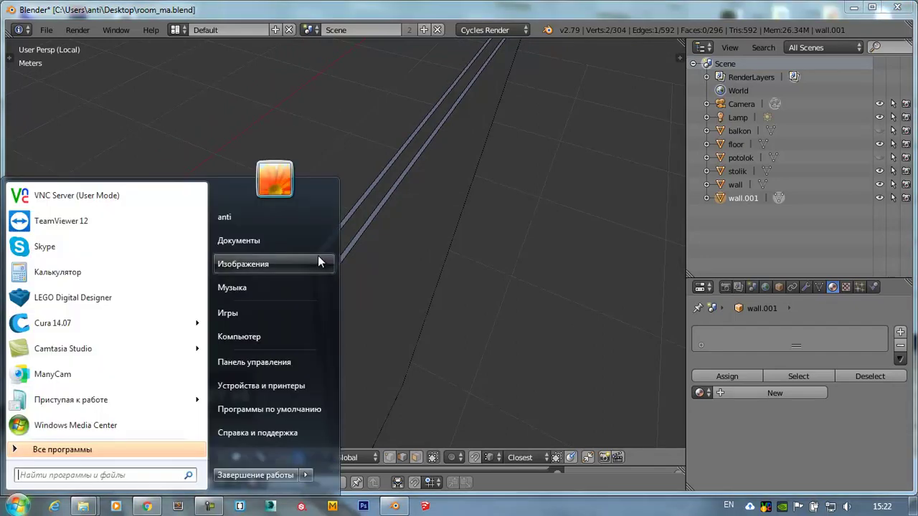
left_click_drag(348, 216, 397, 167)
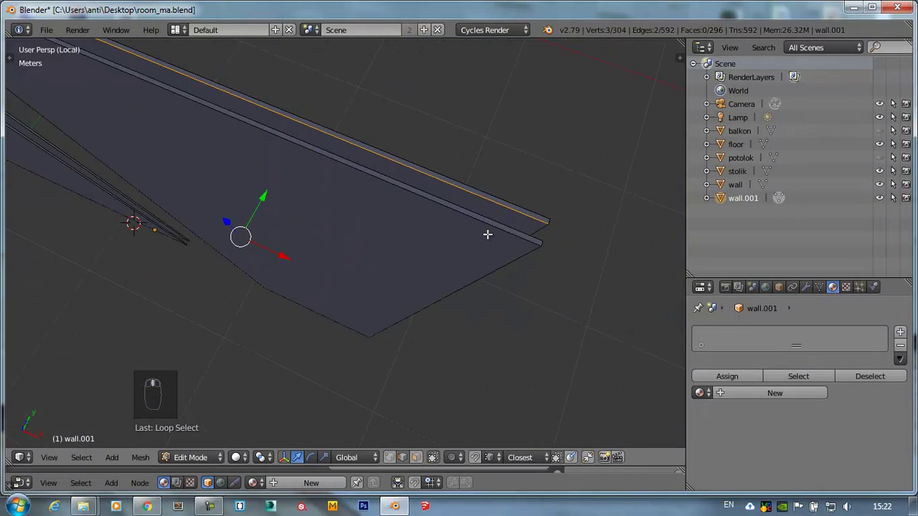
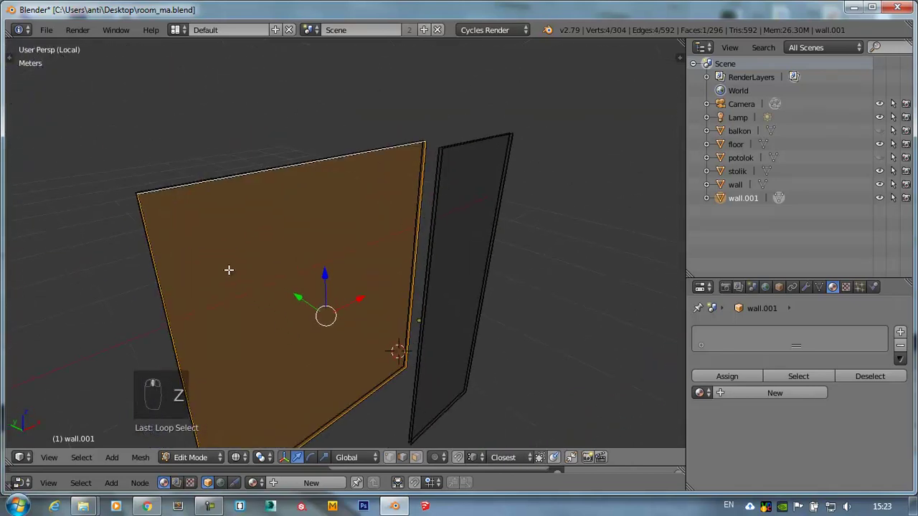
- Shift the new end face about two centimetres sideways
left_click_drag(332, 294, 326, 256)
key("z")
left_click_drag(336, 261, 410, 134)
key("shift+d")
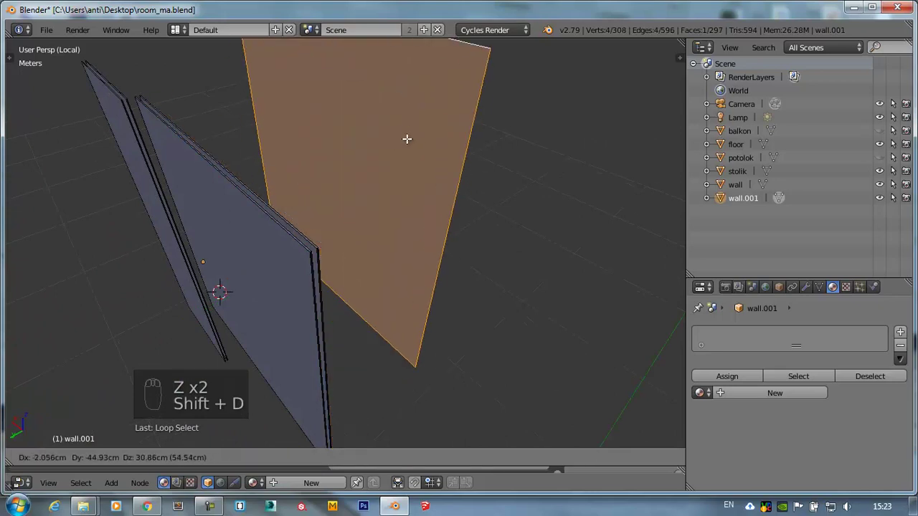
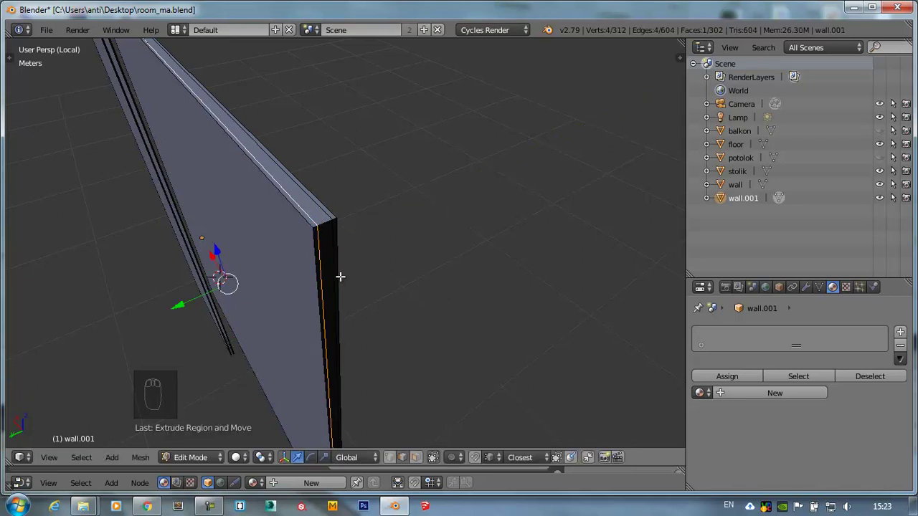
- Extrude the panel's end edge along the panel and switch to wireframe shading
key("l")
left_click_drag(302, 231, 363, 219)
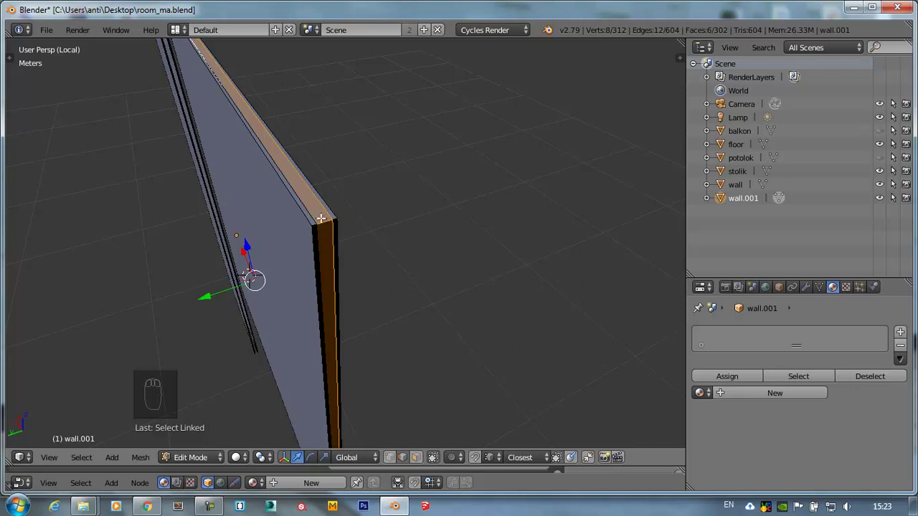
key("z")
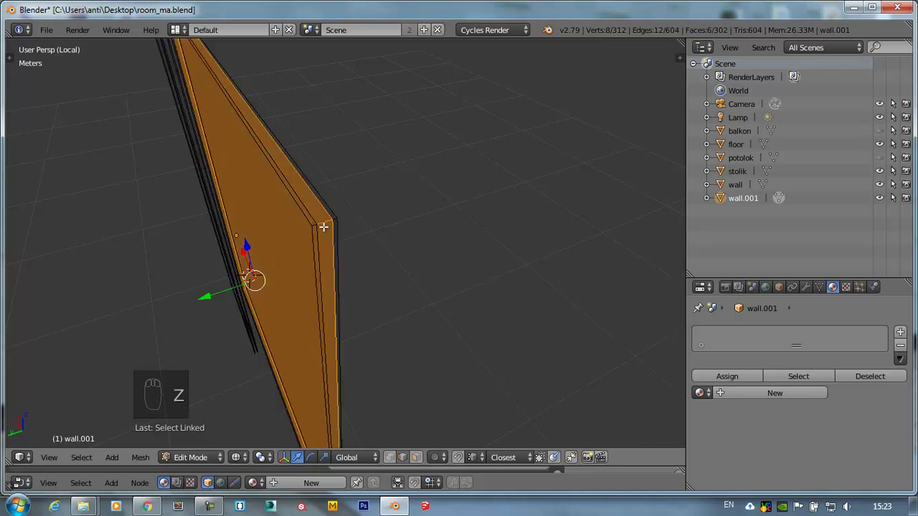
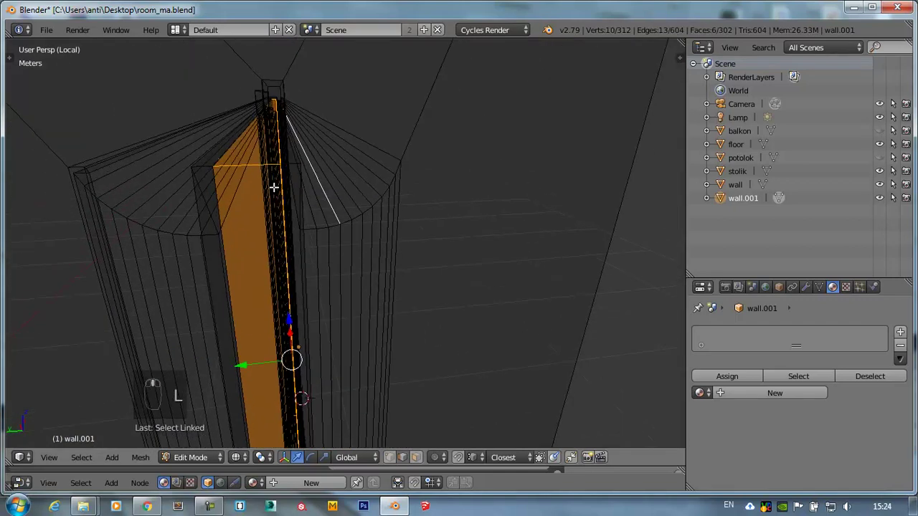
- Undo the last edit and switch the mesh selection mode to faces
middle_click(289, 157)
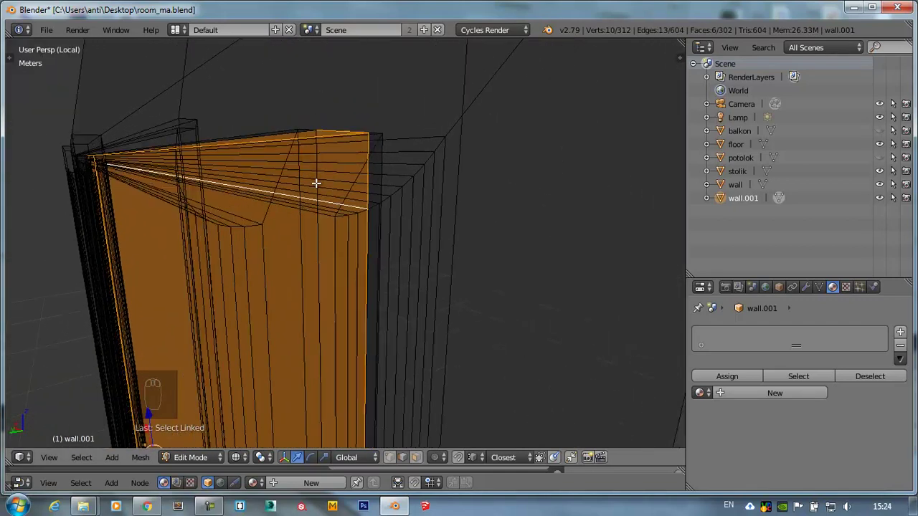
left_click_drag(310, 189, 287, 200)
key("ctrl+Tab")
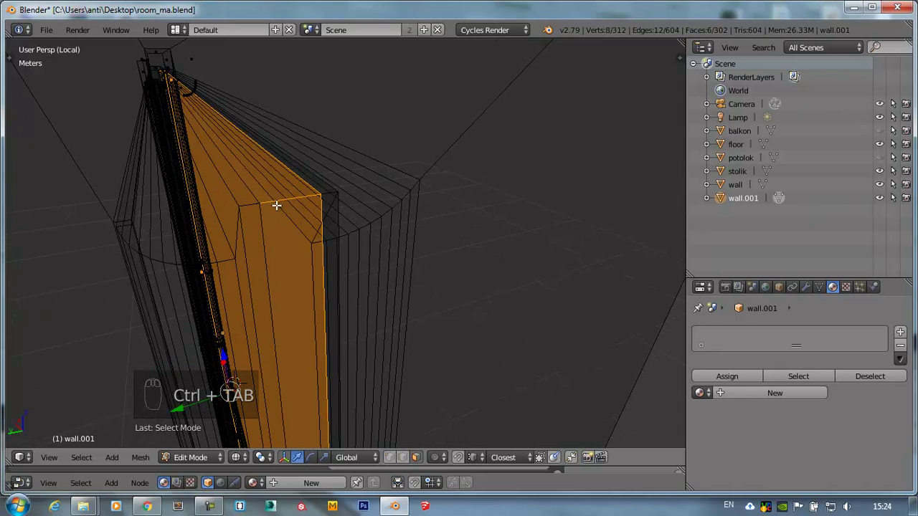
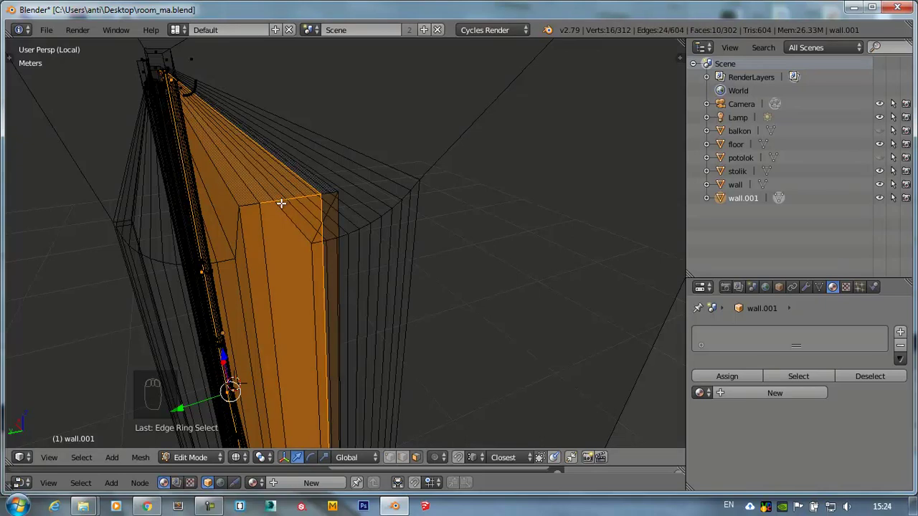
key("ctrl+z")
left_click_drag(276, 212, 264, 204)
left_click_drag(264, 204, 272, 182)
left_click_drag(273, 182, 251, 180)
key("ctrl+Tab")
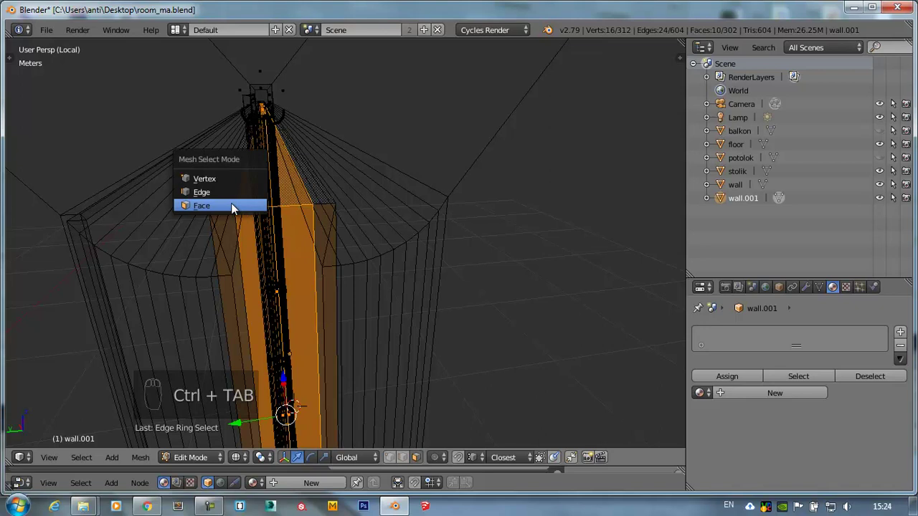
key("ctrl+Tab")
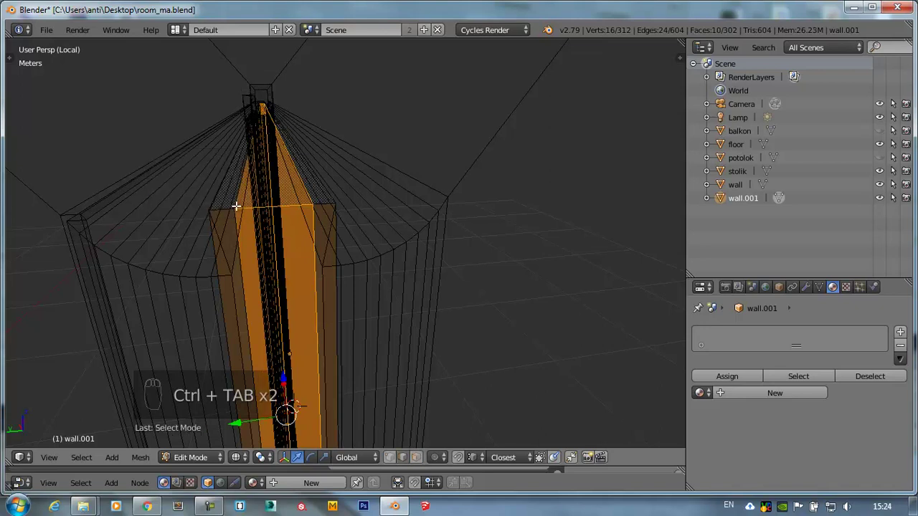
- Select the flat pane faces filling the window frame opening
right_click(291, 203)
middle_click(289, 198)
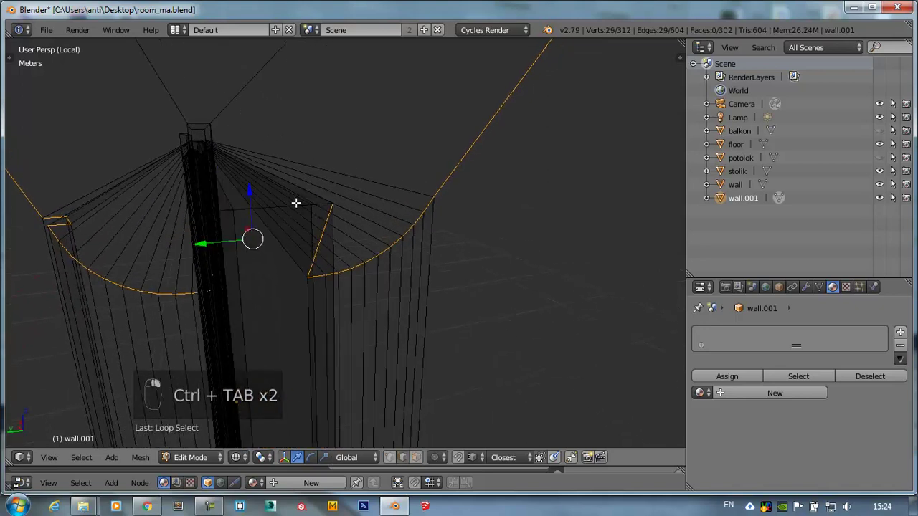
left_click_drag(312, 226, 268, 193)
key("l")
key("a")
key("l")
middle_click(271, 190)
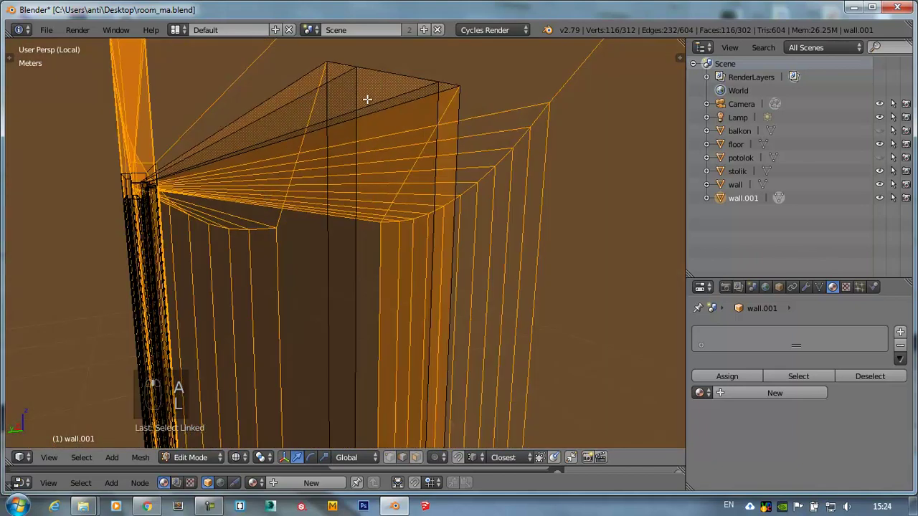
key("l")
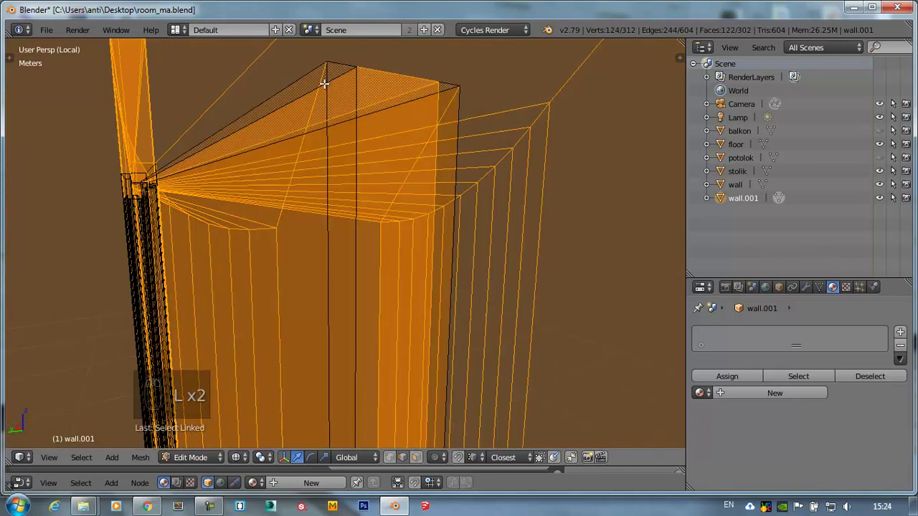
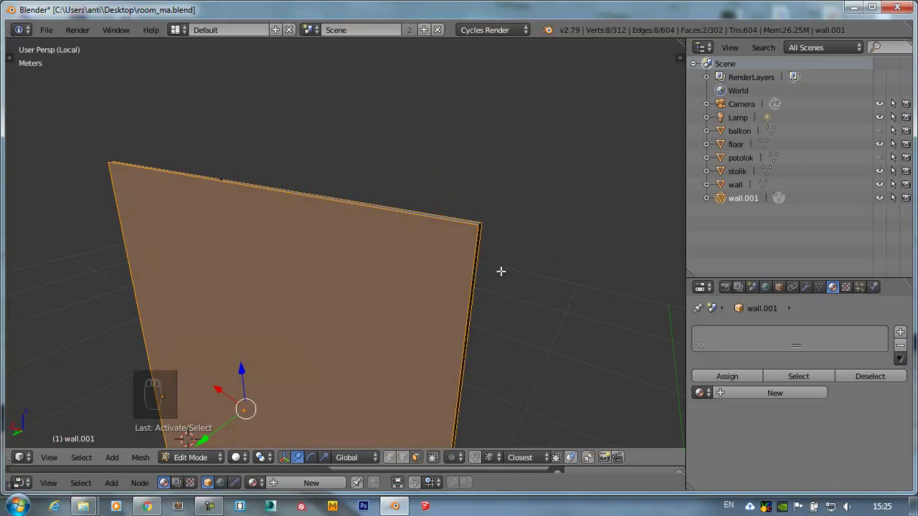
- Unhide the frame mesh, edit the pane edges and recalculate the normals
key("alt+h")
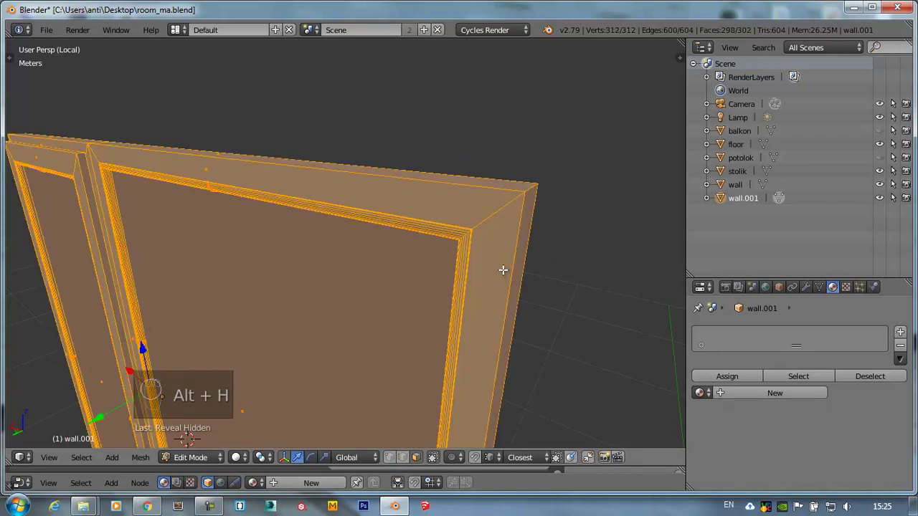
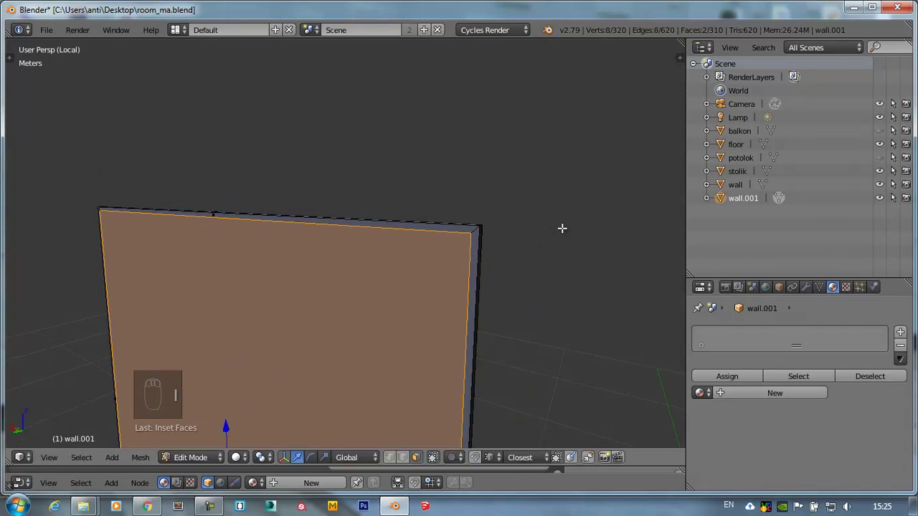
left_click_drag(376, 249, 377, 248)
key("ctrl+e")
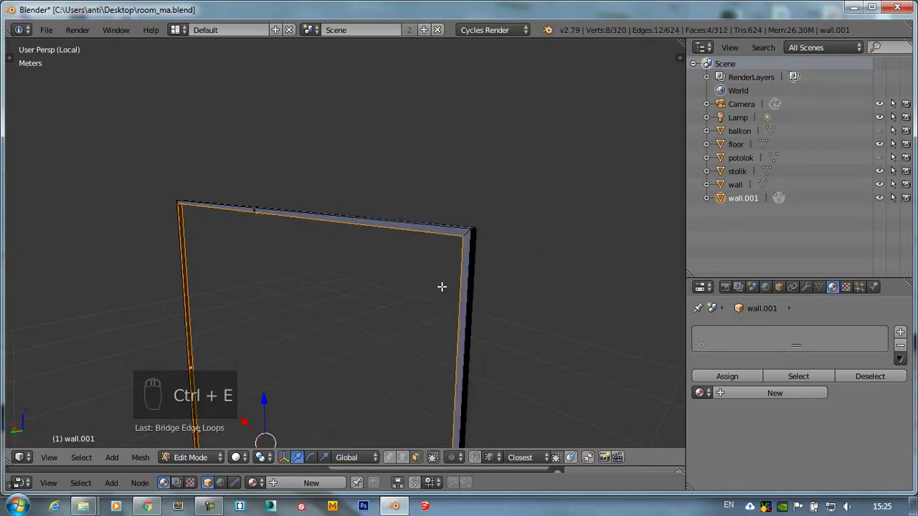
key("a")
key("a")
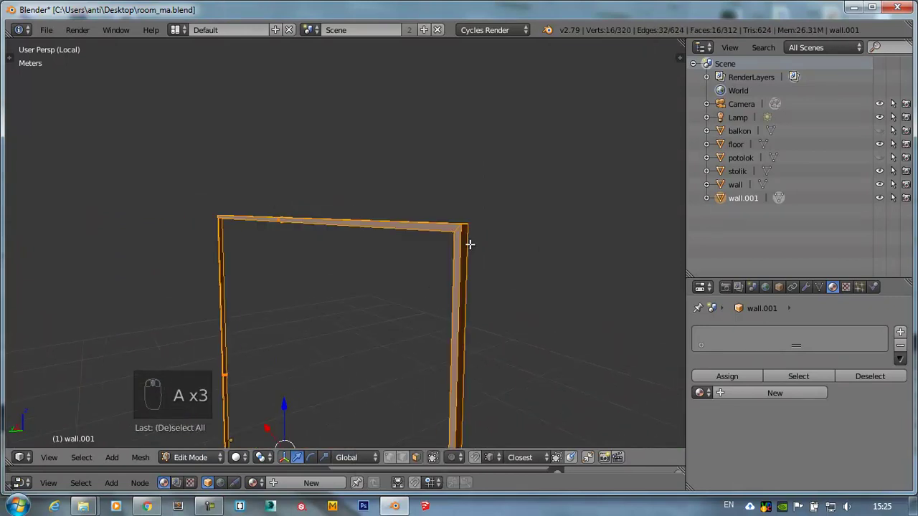
key("ctrl+n")
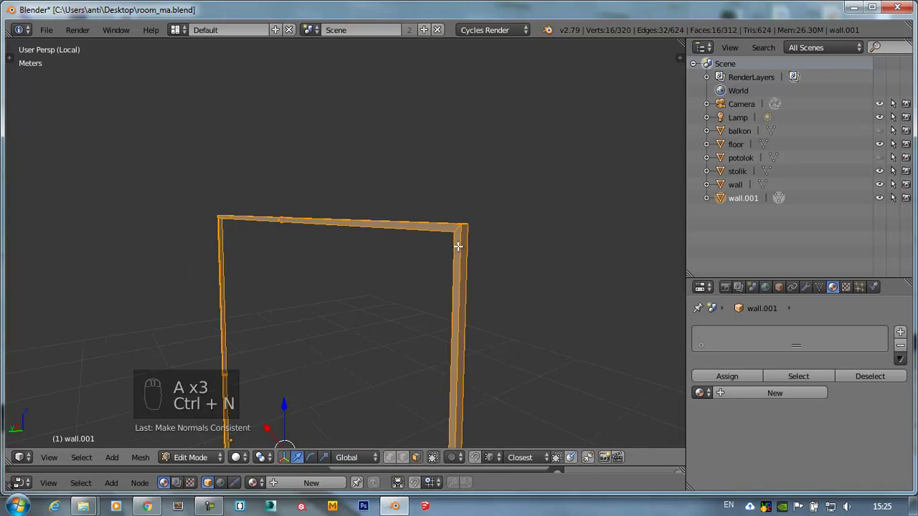
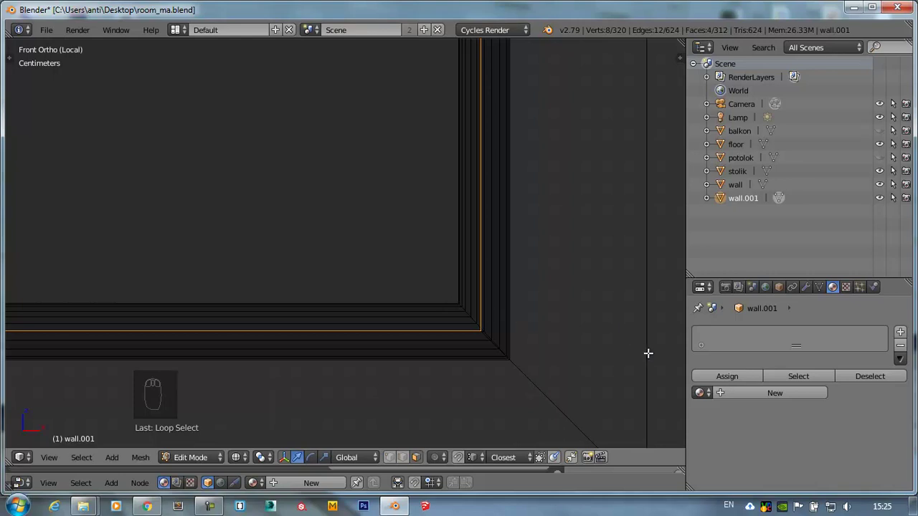
- Scale the inner rim to about 0.98 so it sits just inside the frame
key("s")
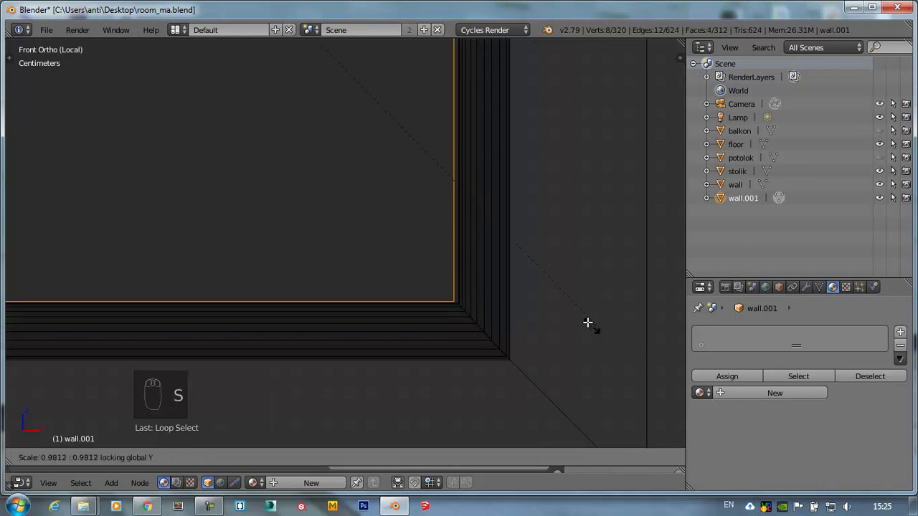
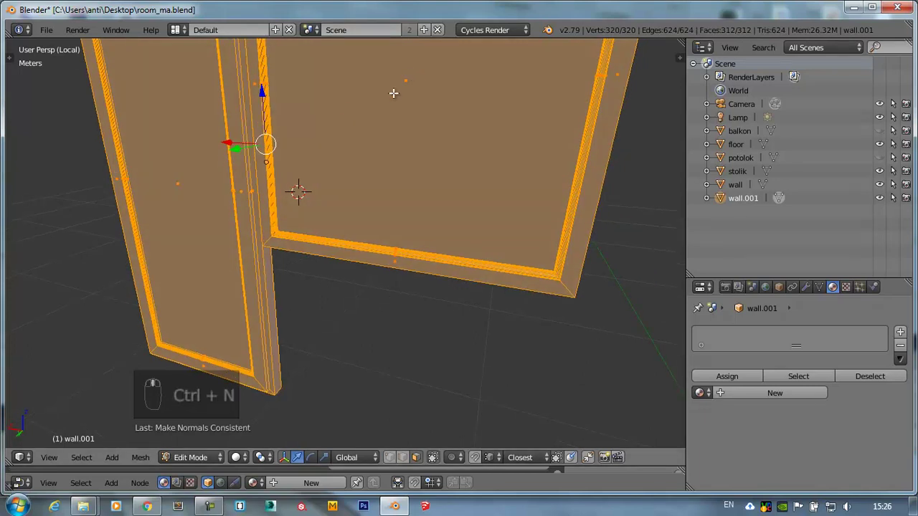
- Select the connected inner frame part with L and separate it into its own object wall.002
middle_click(392, 94)
key("a")
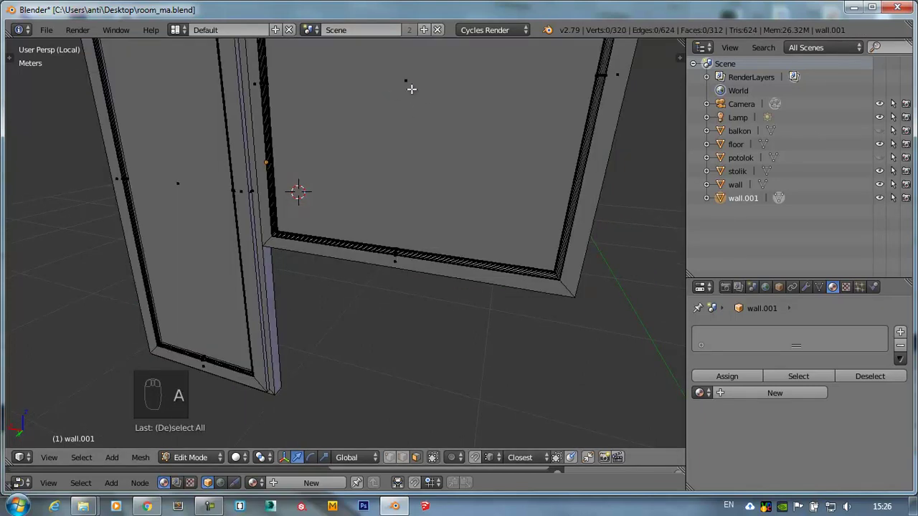
key("l")
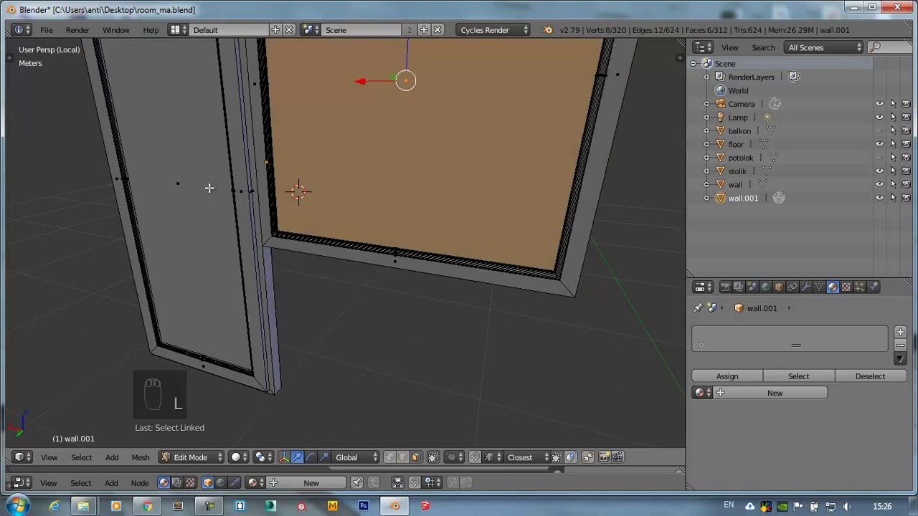
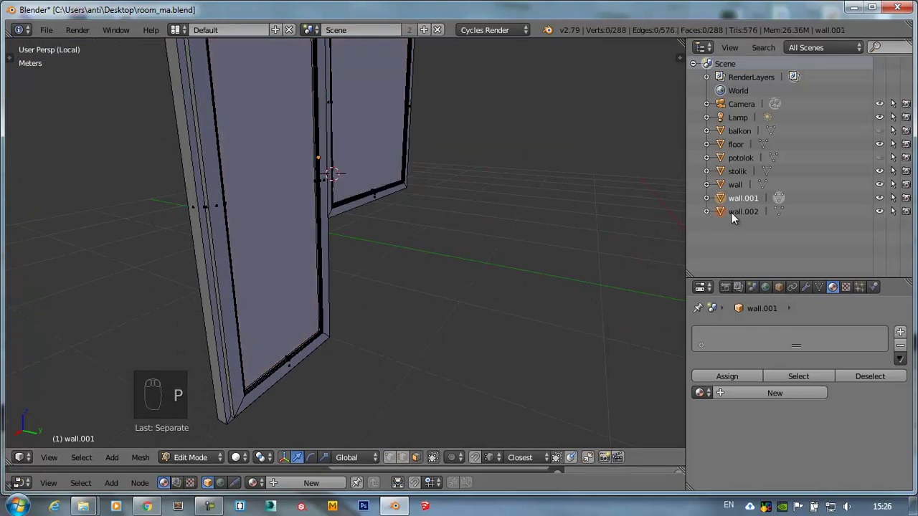
key("Tab")
- Inspect the window from several angles and reopen wall.001 for mesh editing
left_click_drag(749, 221, 911, 197)
left_click_drag(885, 215, 437, 213)
left_click_drag(438, 213, 477, 213)
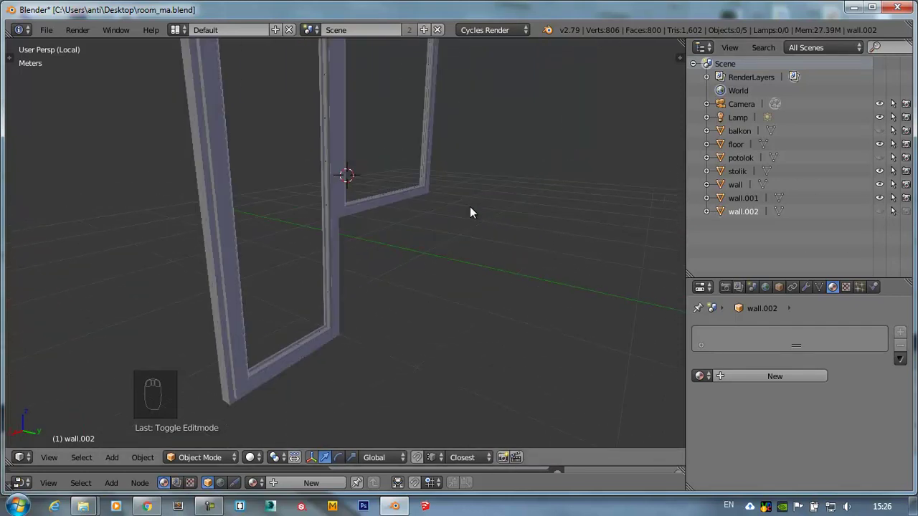
left_click_drag(382, 183, 280, 186)
key("Tab")
left_click_drag(302, 179, 324, 180)
key("Tab")
- From top view, shrink the new circle, move it to the frame's far end and add a central loop cut
key("KP_7")
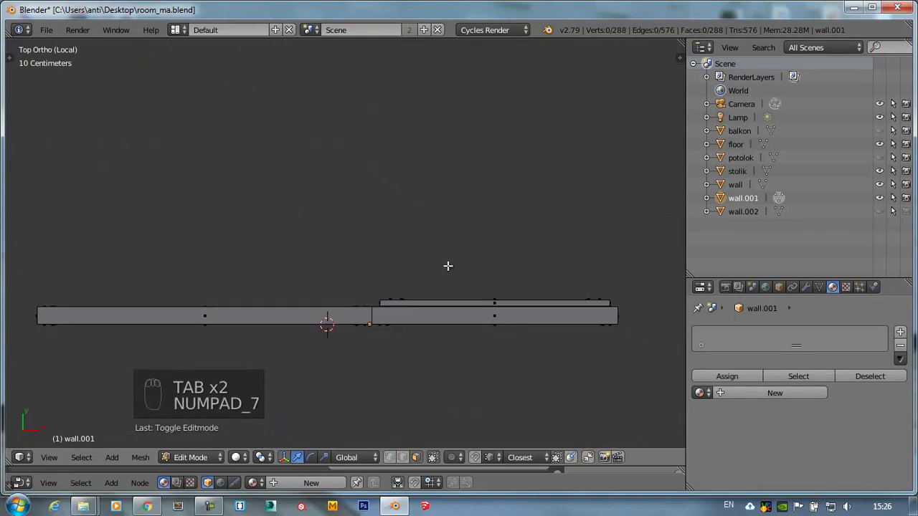
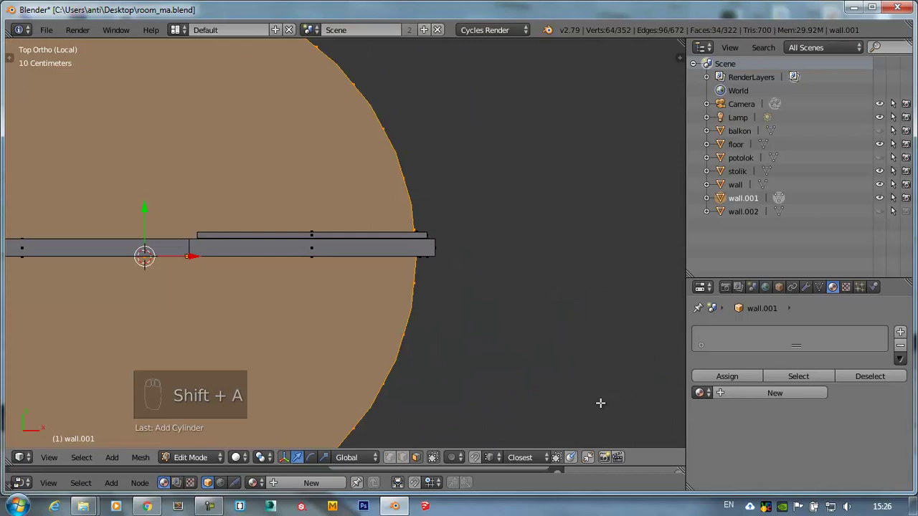
key("s")
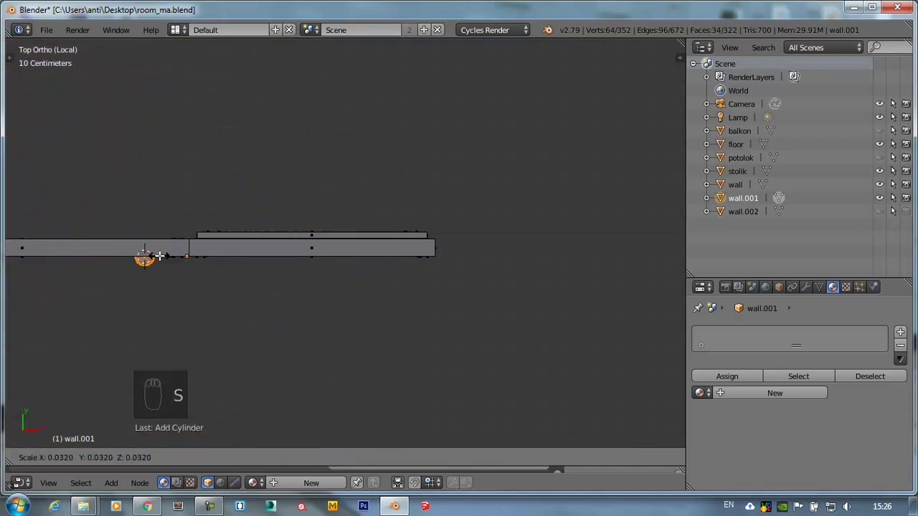
key("g")
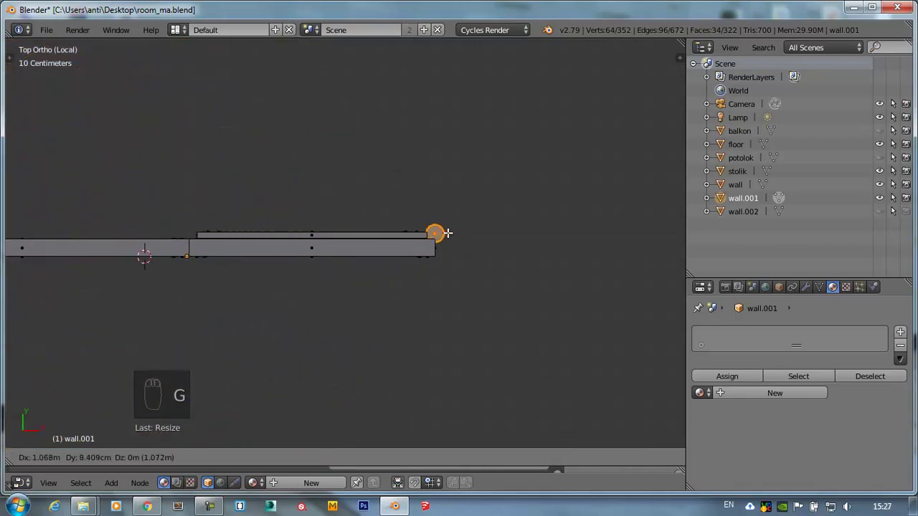
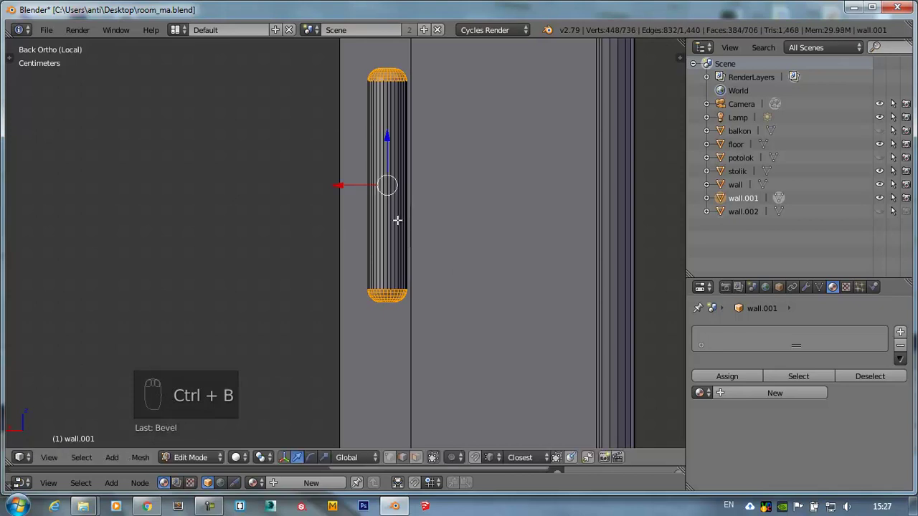
key("ctrl+r")
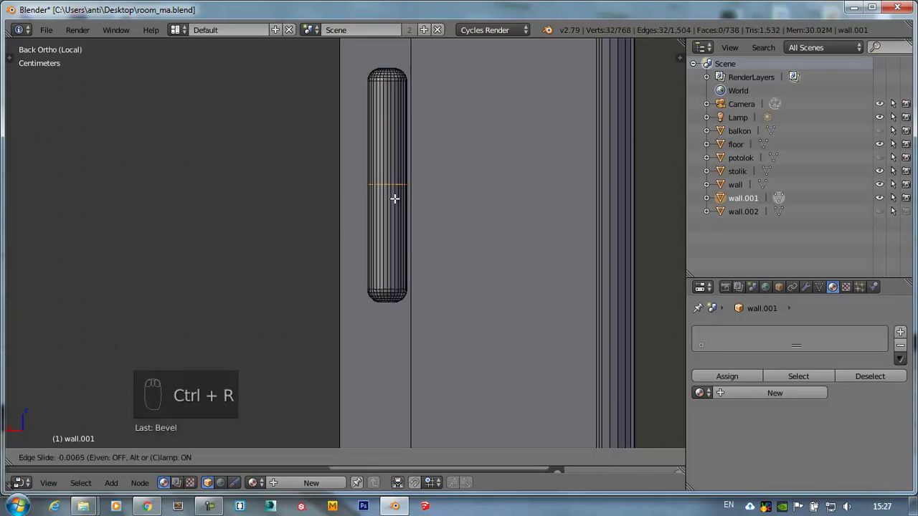
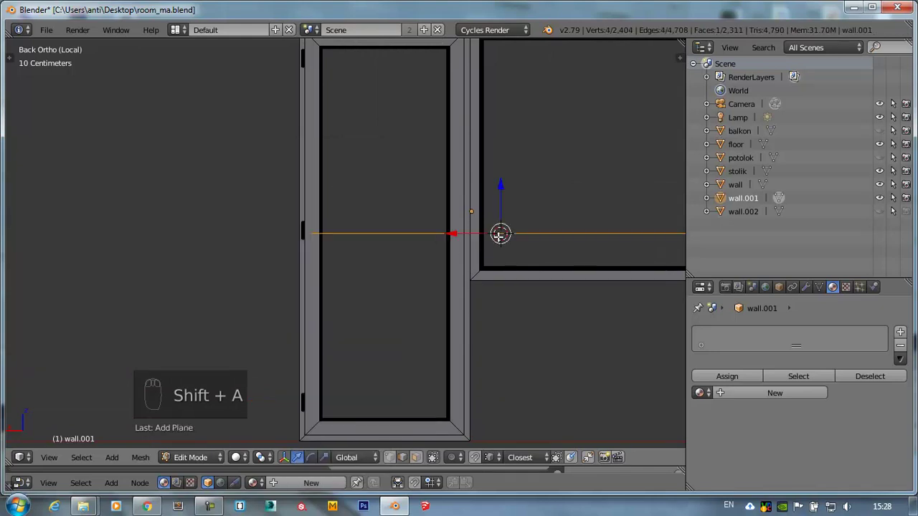
- Check the Add Plane settings, then scale the plane down to a small square on the frame post
key("F6")
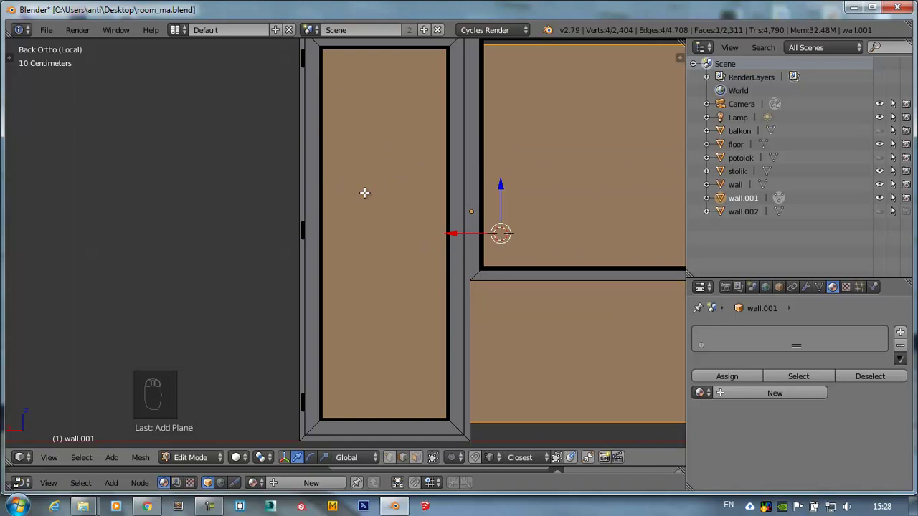
key("t")
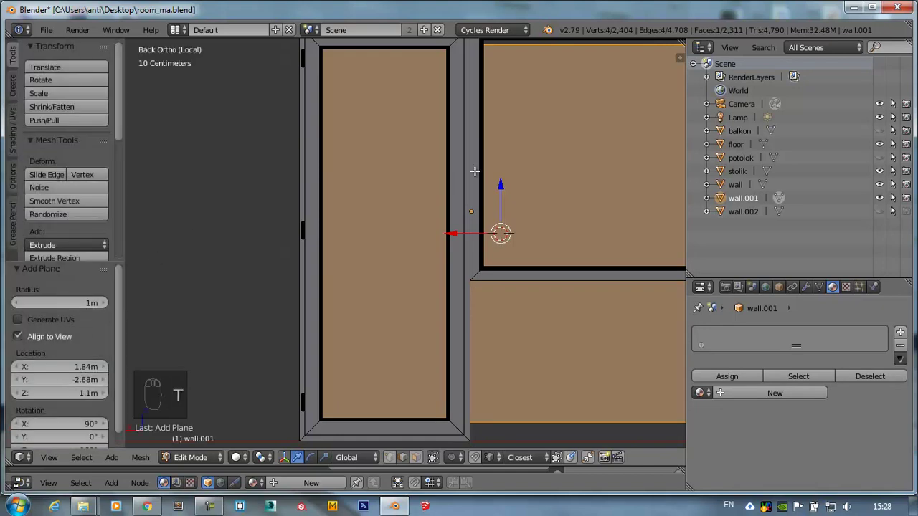
key("t")
middle_click(510, 254)
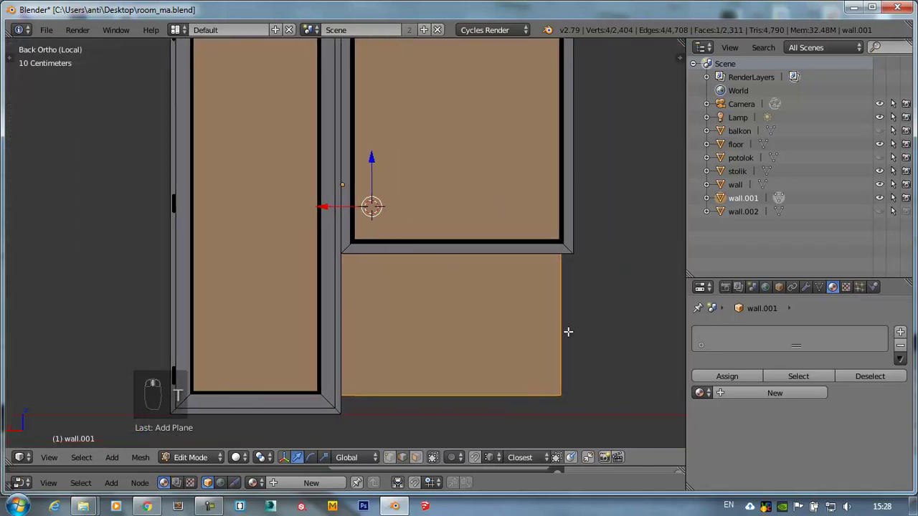
key("s")
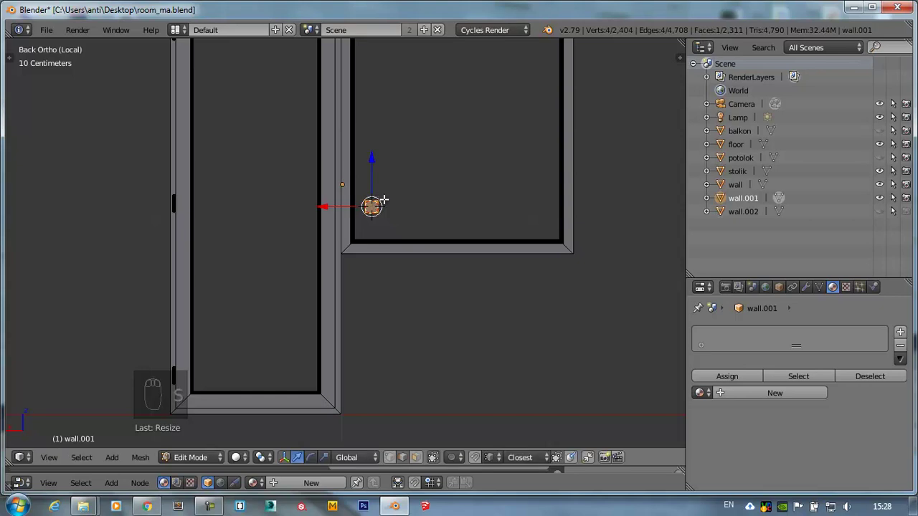
key("z")
key("z")
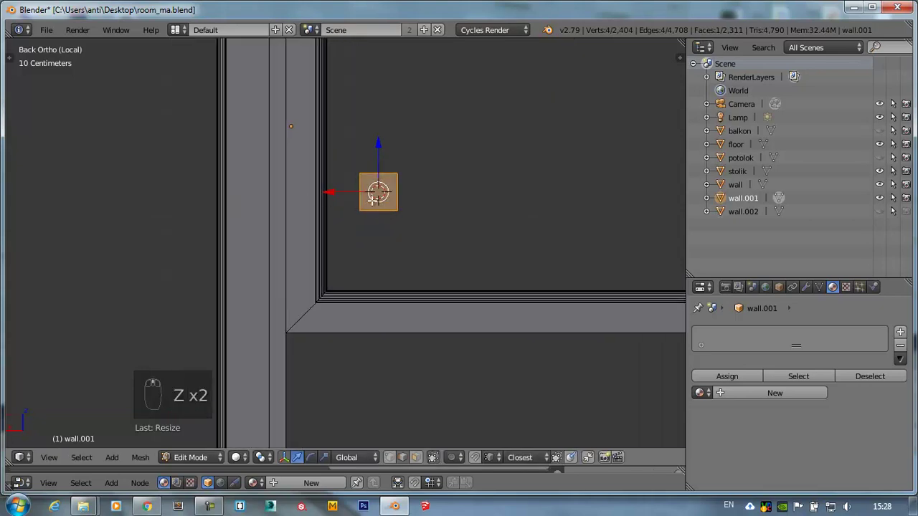
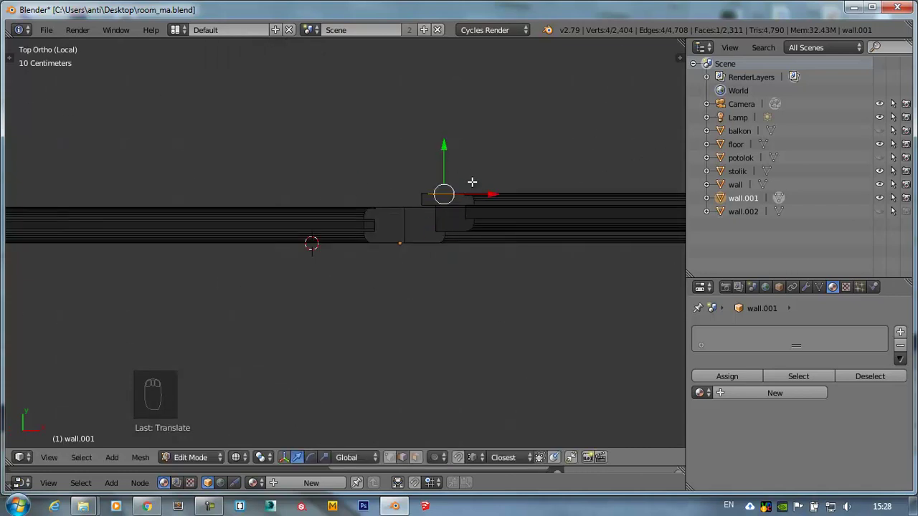
- Extrude the small square into a thin block on the frame post
key("KP_Decimal")
middle_click(378, 236)
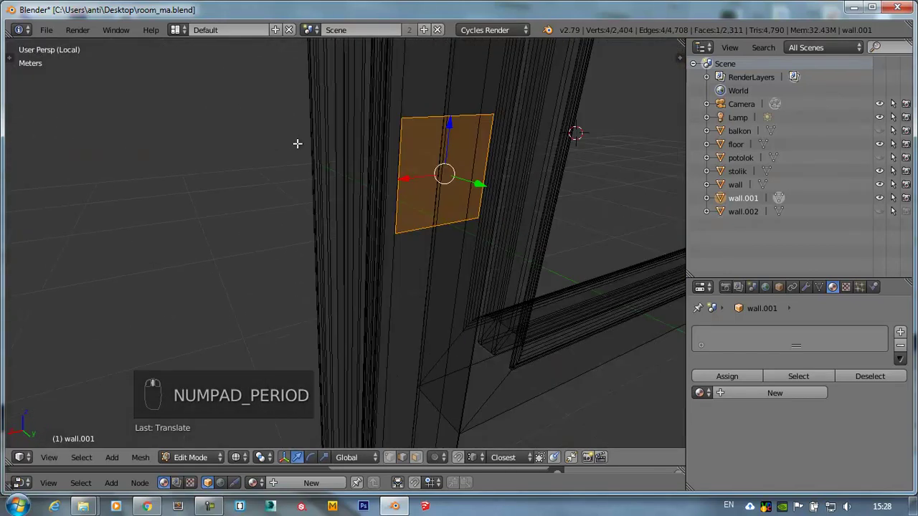
key("z")
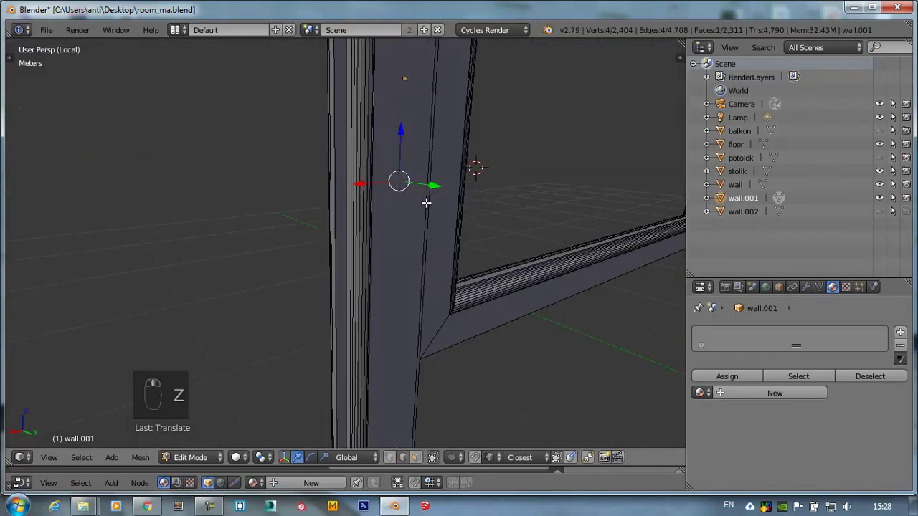
key("e")
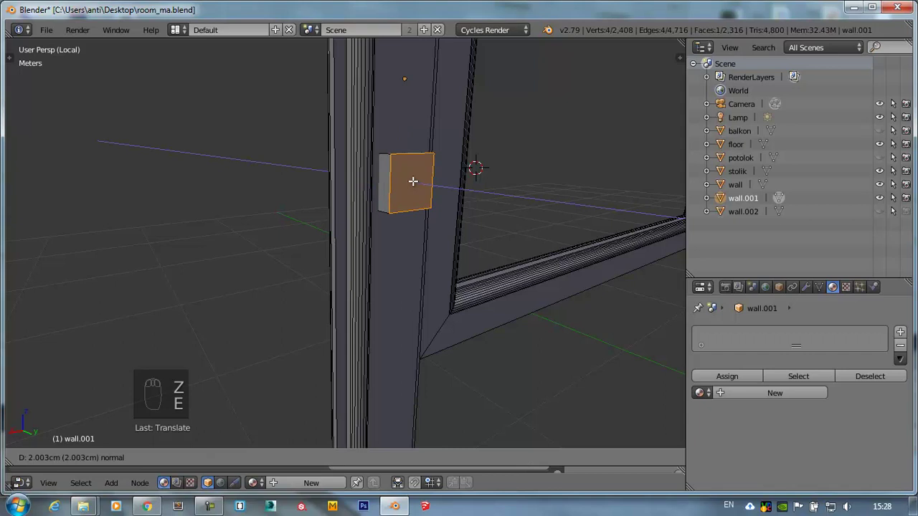
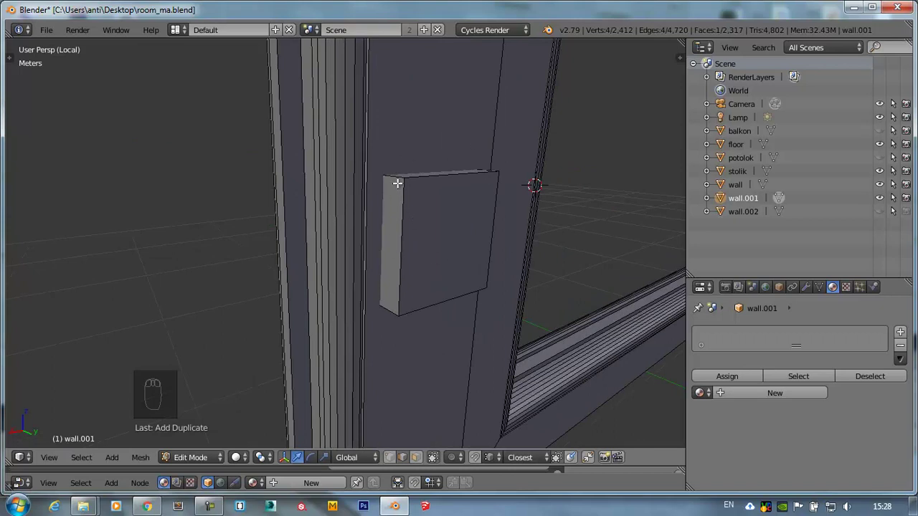
key("a")
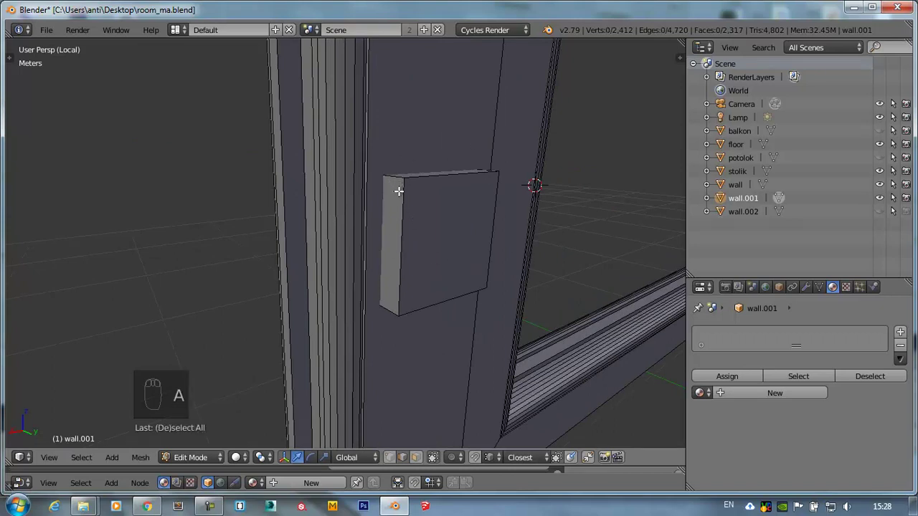
- Round the block's front corners with a multi-segment bevel and add a second bevel on the rim
left_click_drag(398, 172, 524, 174)
key("ctrl+b")
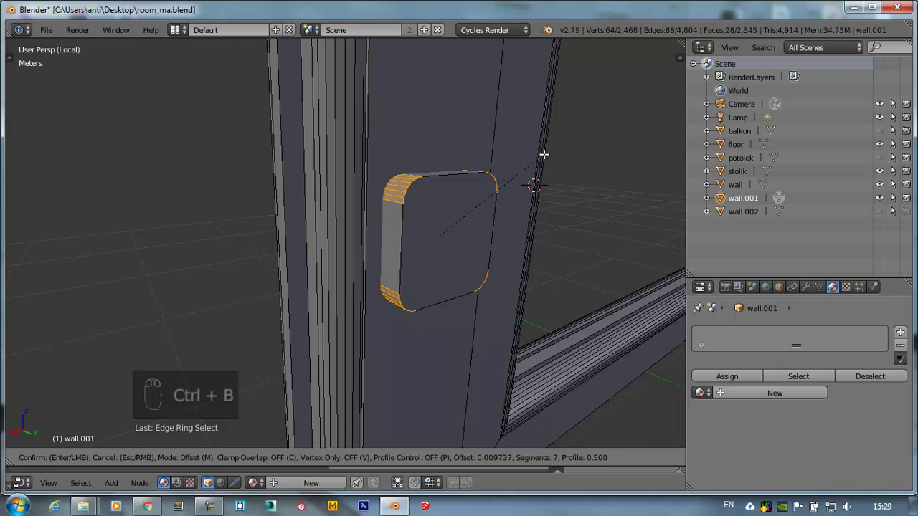
left_click_drag(466, 168, 535, 151)
key("ctrl+b")
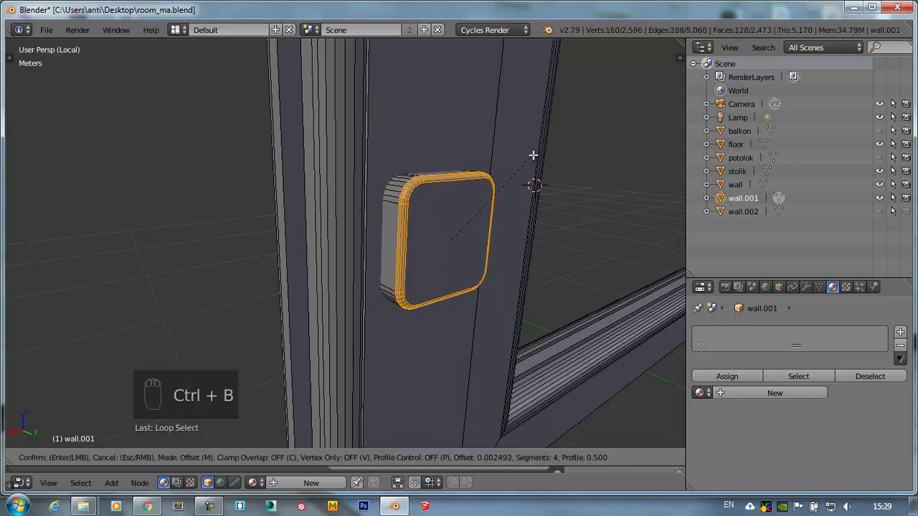
left_click_drag(527, 182, 507, 232)
- Add a new plane, move it onto the rounded block's face and shrink it to fit inside
key("a")
key("l")
middle_click(512, 240)
left_click_drag(486, 227, 407, 201)
key("s")
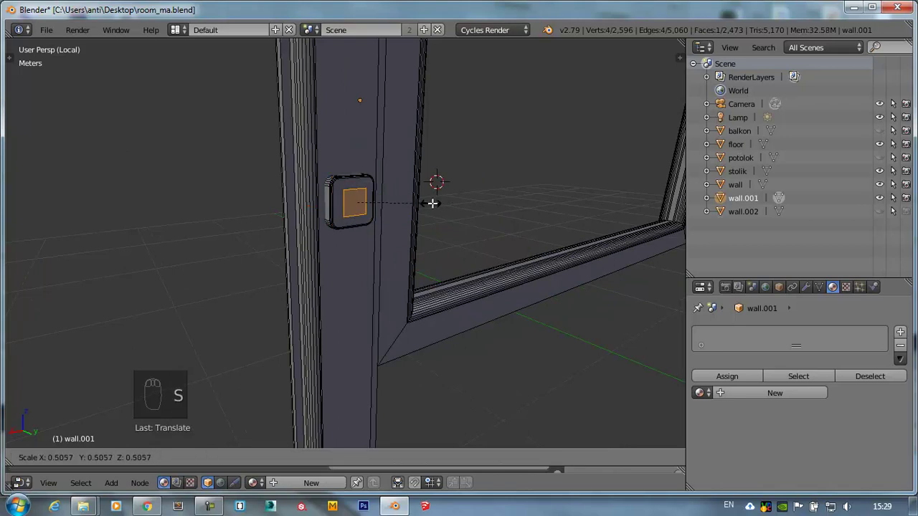
left_click_drag(378, 202, 412, 224)
left_click_drag(411, 224, 407, 225)
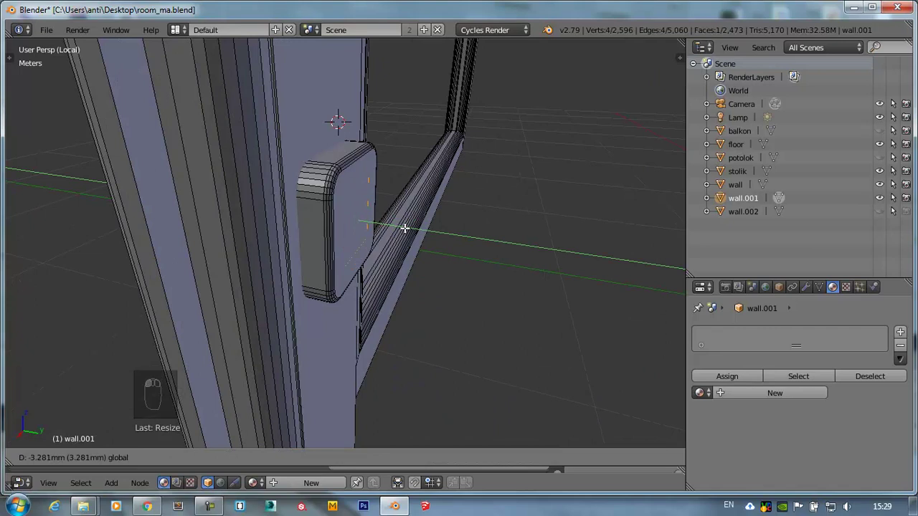
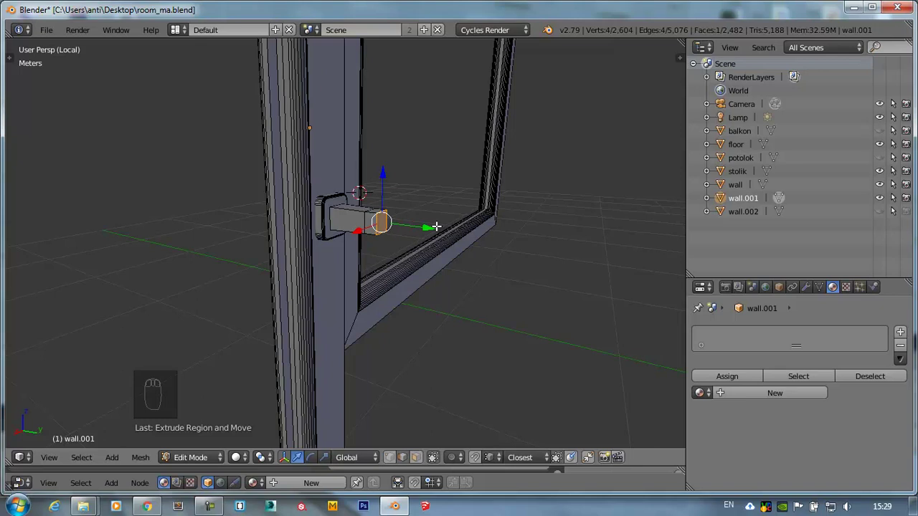
- Extrude the bar's end further outward, then downward into a leg forming an L-shaped handle
left_click_drag(361, 216, 378, 226)
key("KP_1")
key("KP_3")
left_click_drag(370, 202, 309, 179)
key("ctrl+Tab")
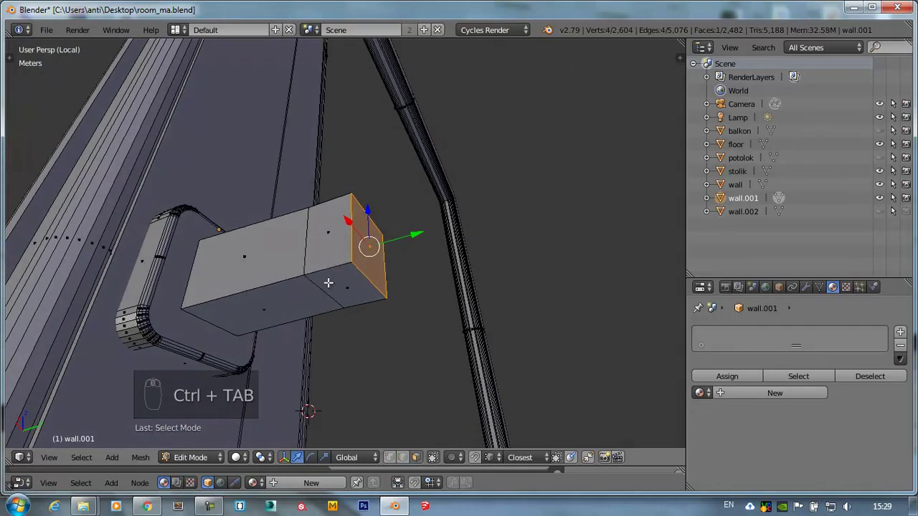
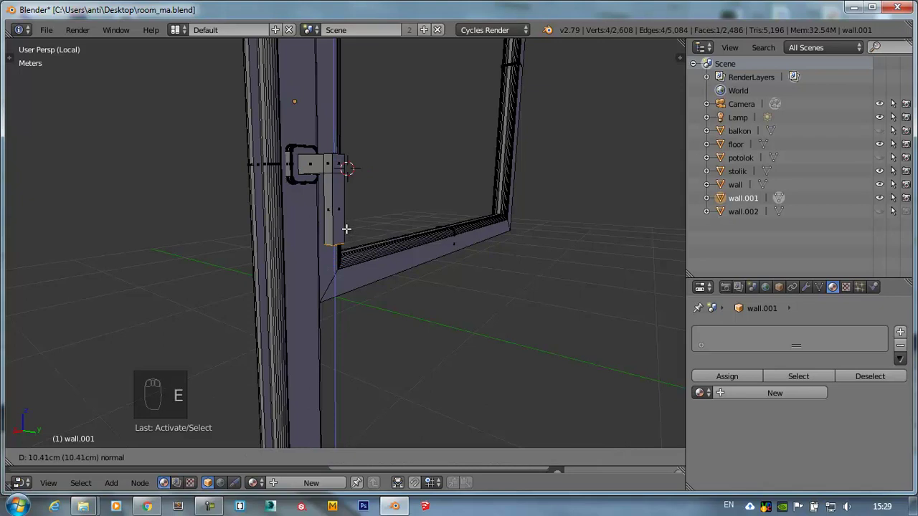
key("s")
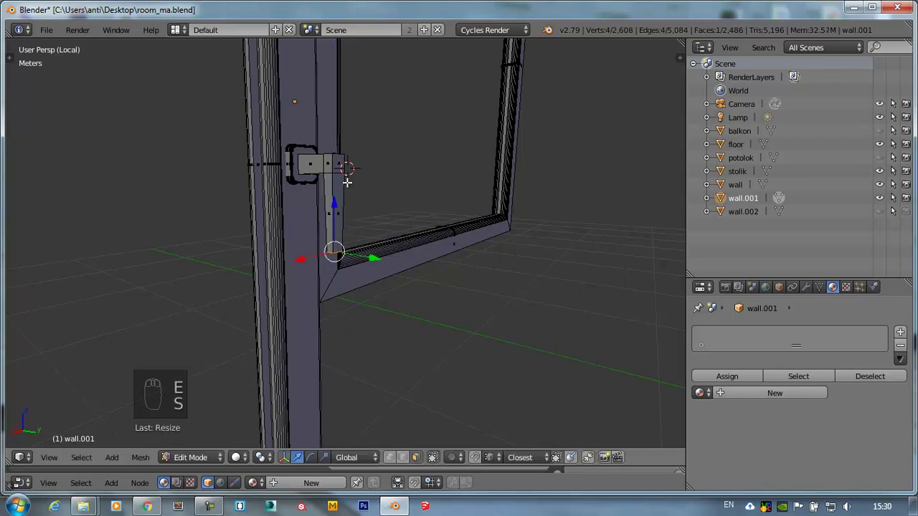
- Select the whole L-shaped handle and show it on its own
key("l")
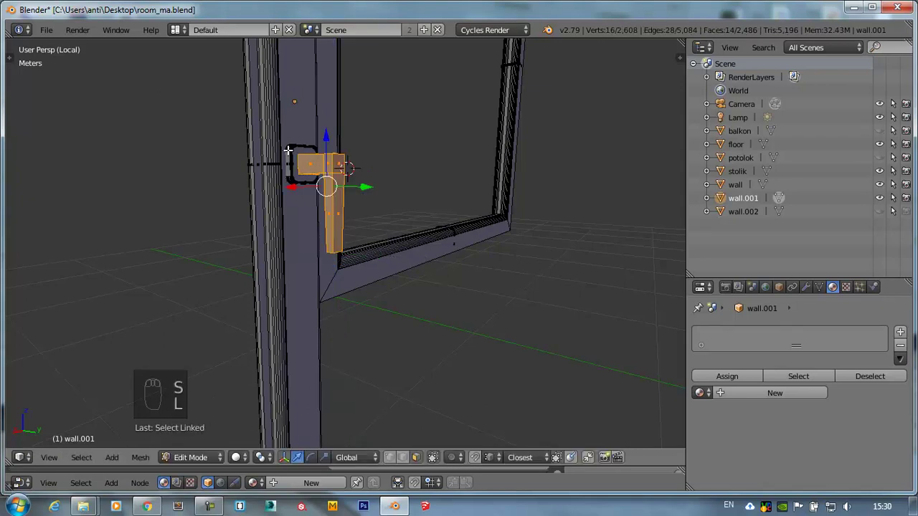
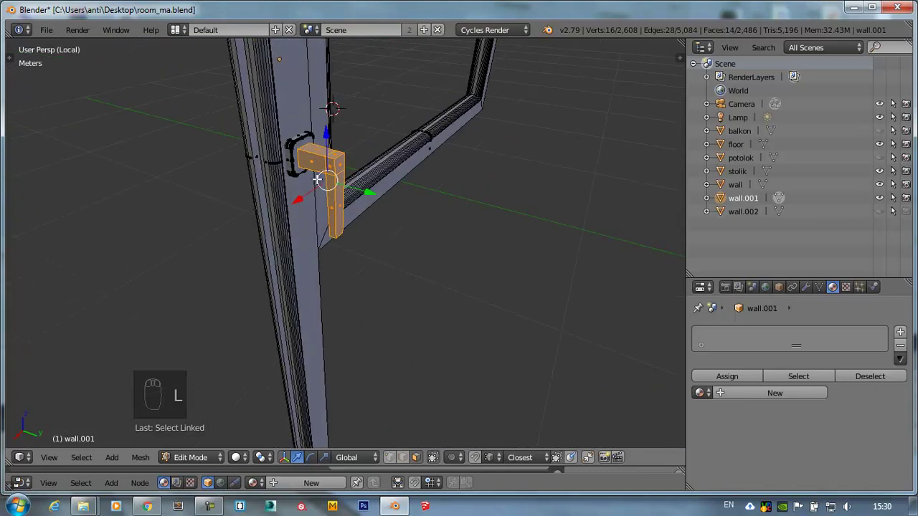
key("shift+h")
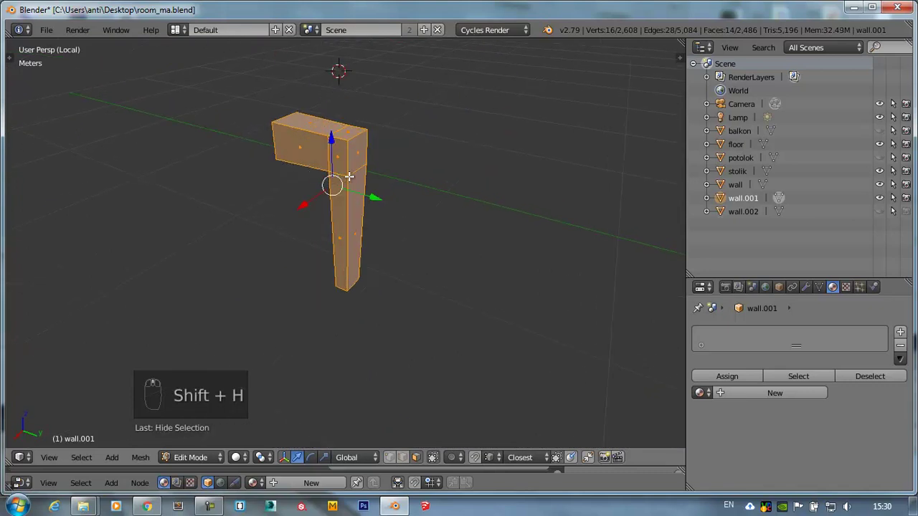
key("a")
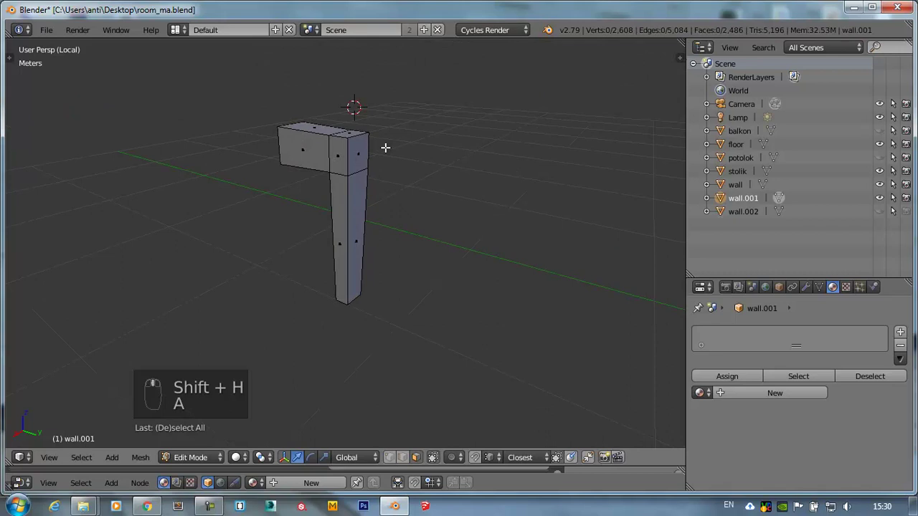
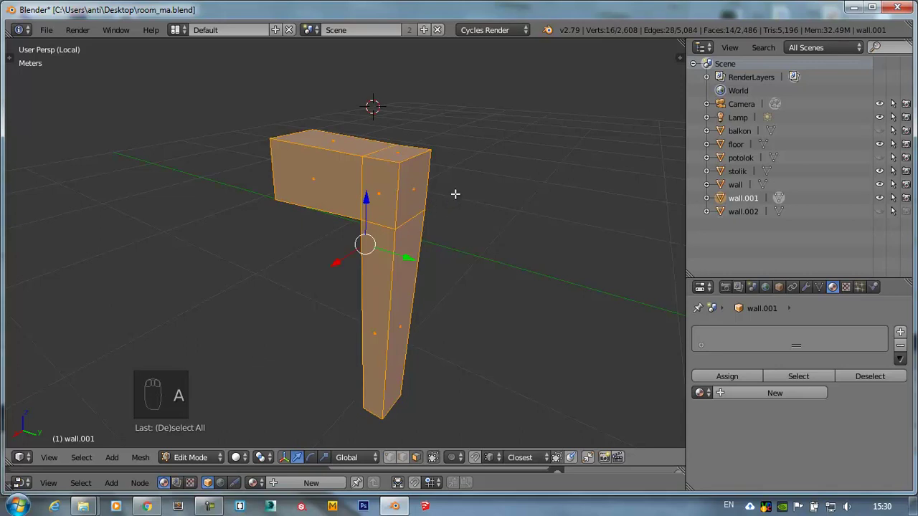
- Try a heavy bevel on all the handle's edges and undo the oversized result
key("a")
key("shift+b")
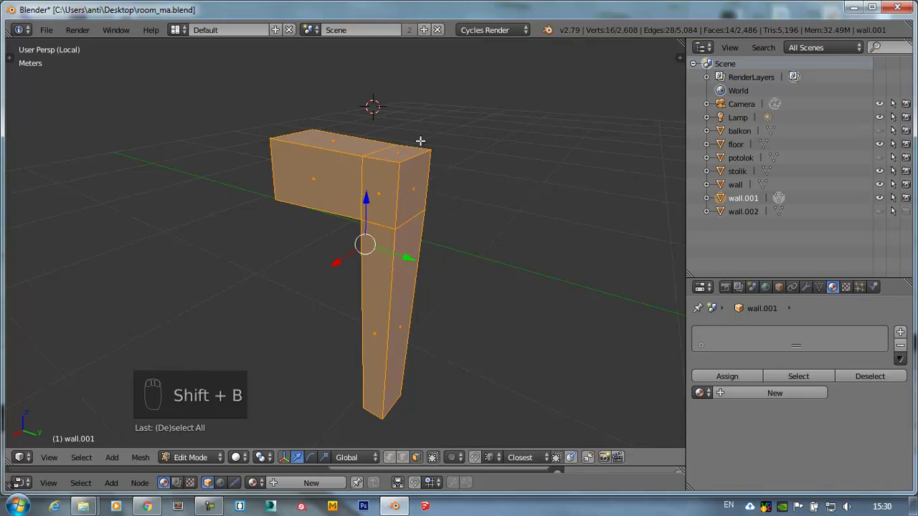
key("ctrl+b")
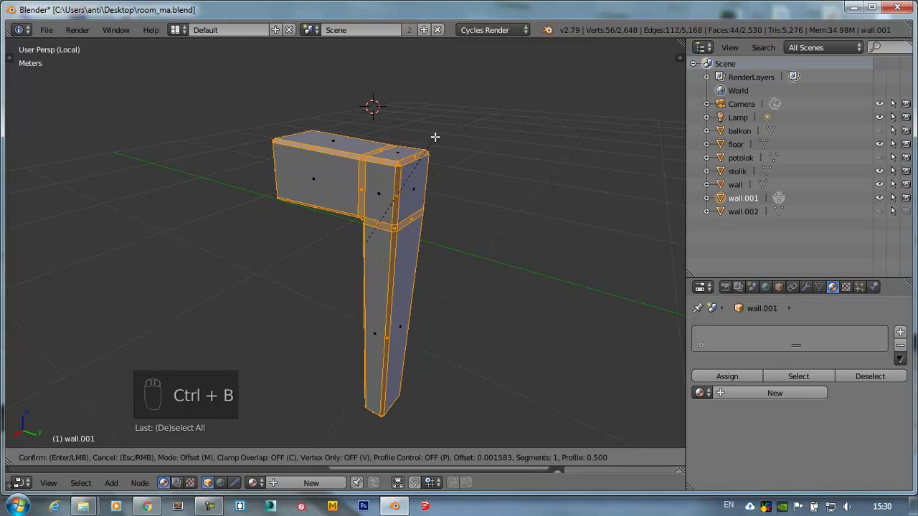
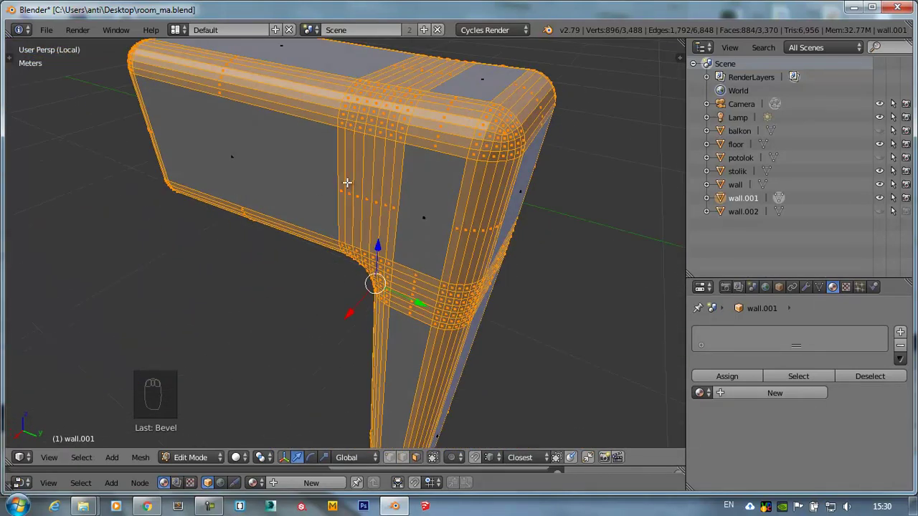
left_click_drag(382, 172, 395, 158)
key("ctrl+z")
- Bevel the handle's outer edges again with a five-segment rounding at a suitable width
key("a")
key("ctrl+Tab")
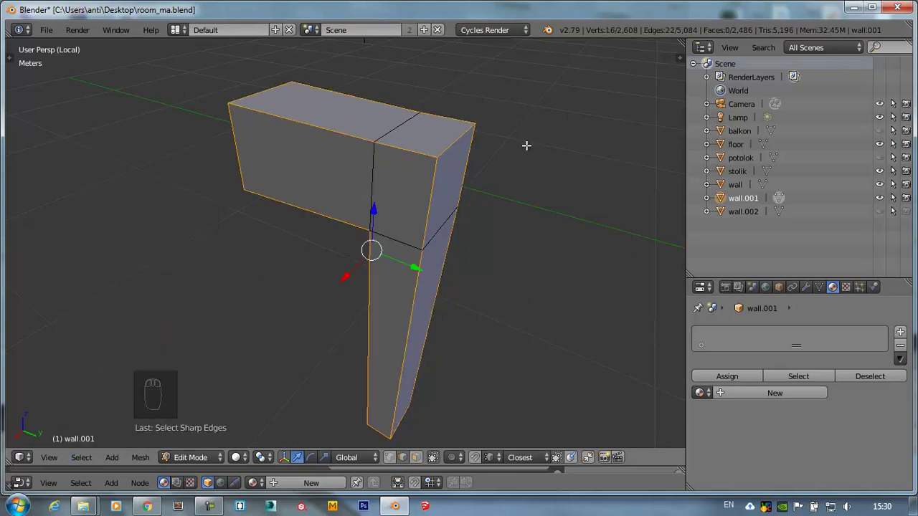
key("ctrl+b")
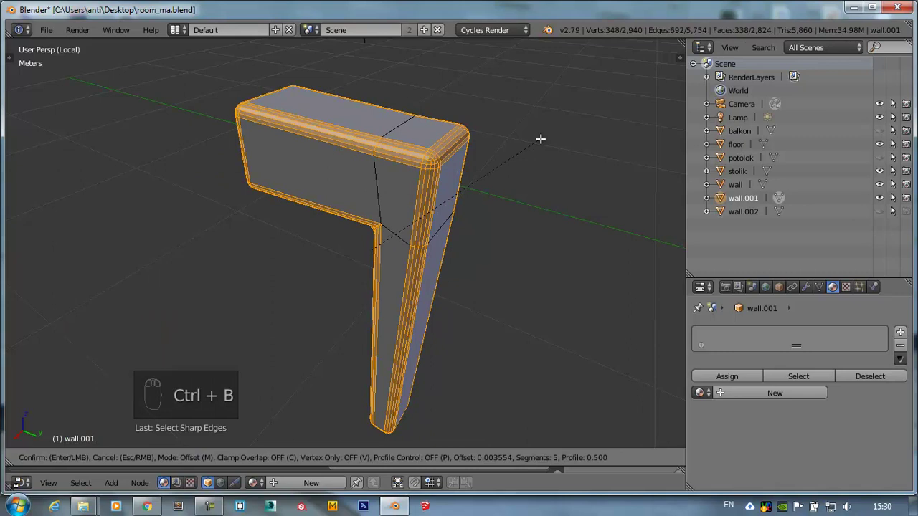
left_click_drag(312, 74, 501, 182)
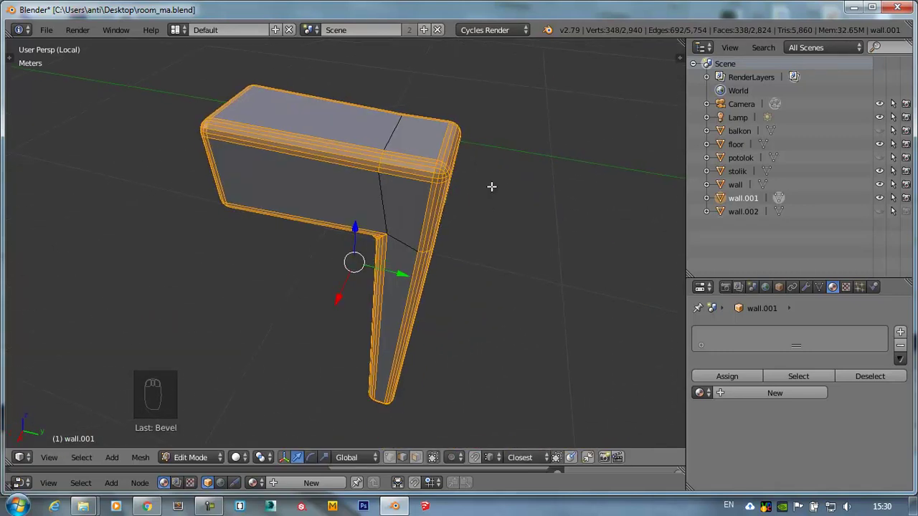
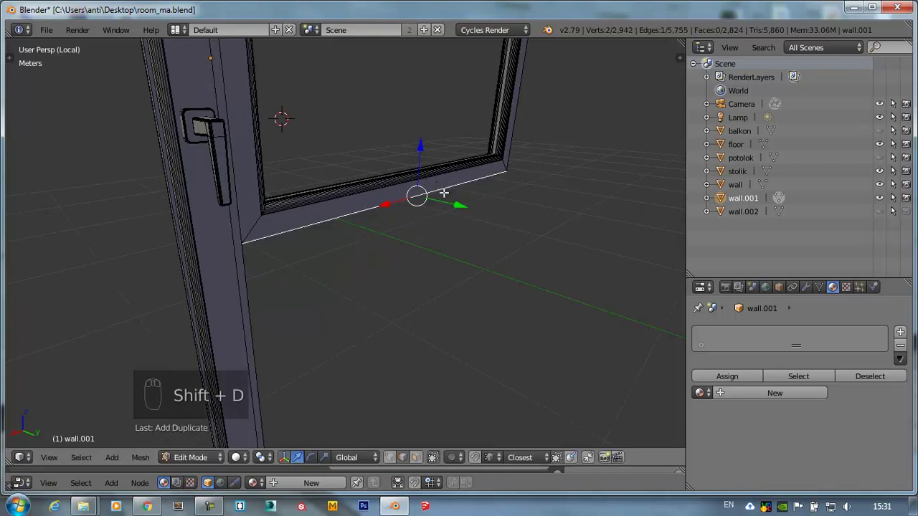
- Extrude the bottom frame edge outward into a sill and recalculate the normals
key("e")
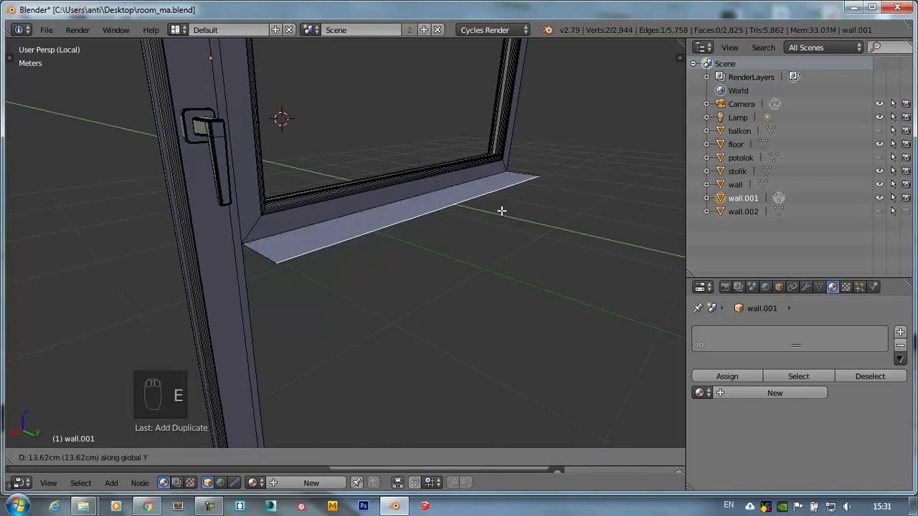
key("KP_Divide")
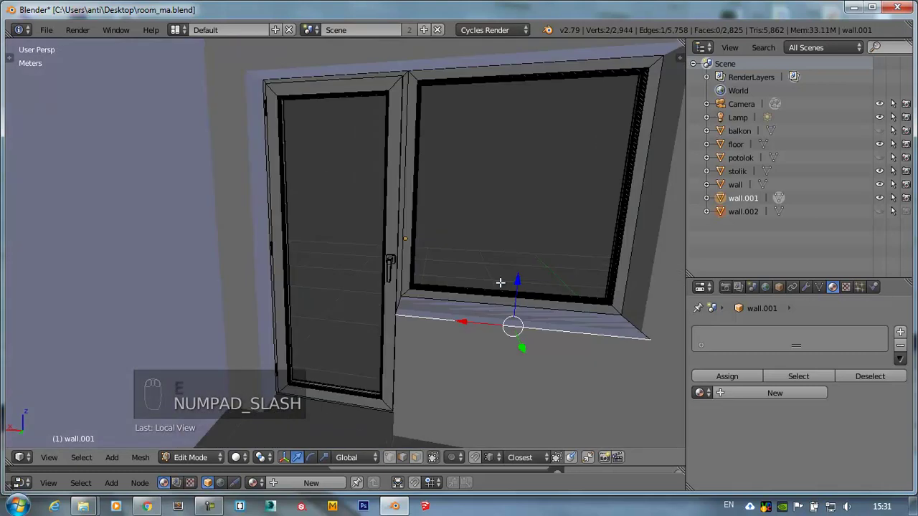
left_click_drag(525, 367, 462, 354)
key("KP_Decimal")
left_click_drag(462, 354, 444, 195)
left_click_drag(444, 196, 428, 258)
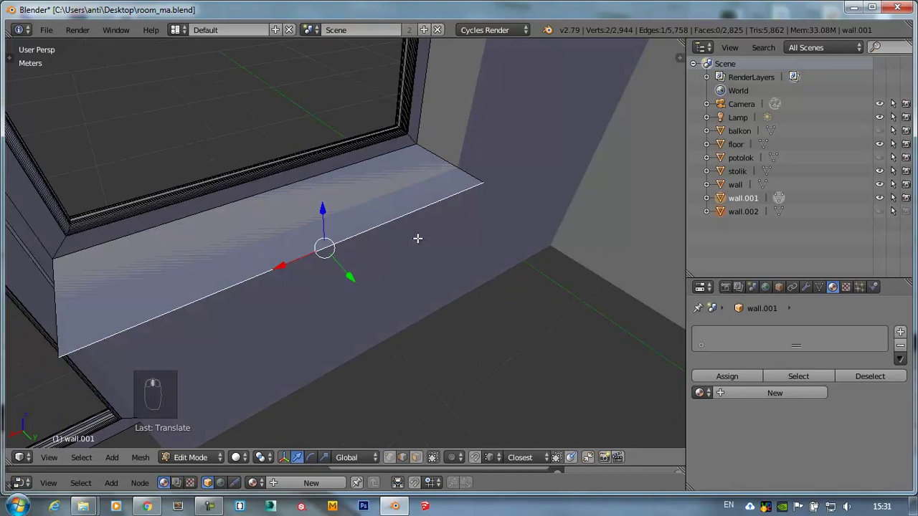
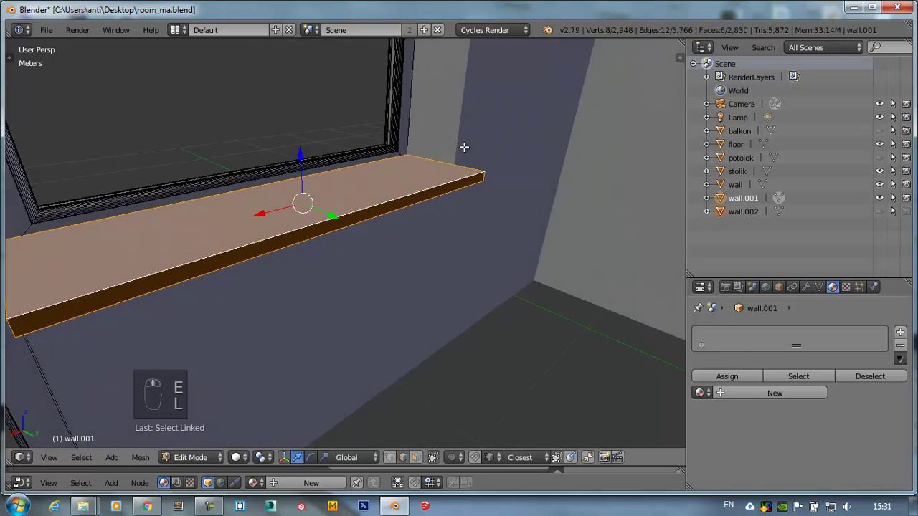
key("ctrl+n")
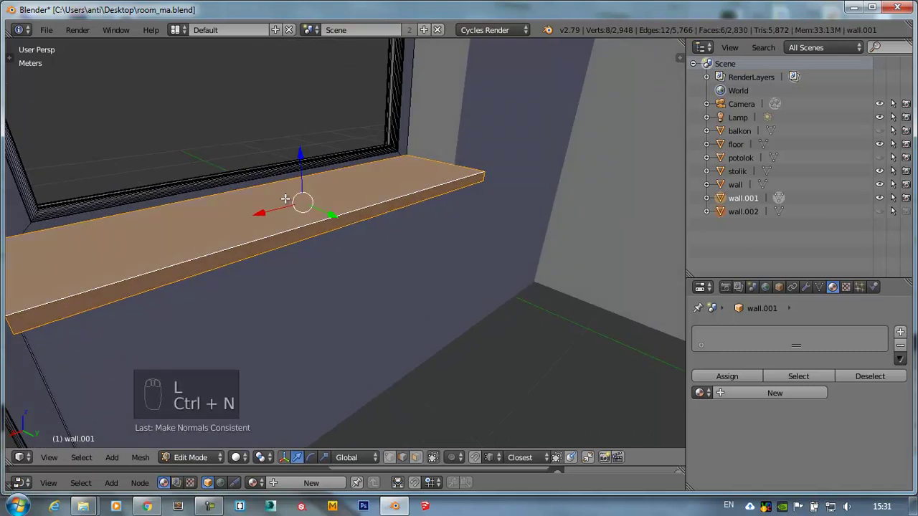
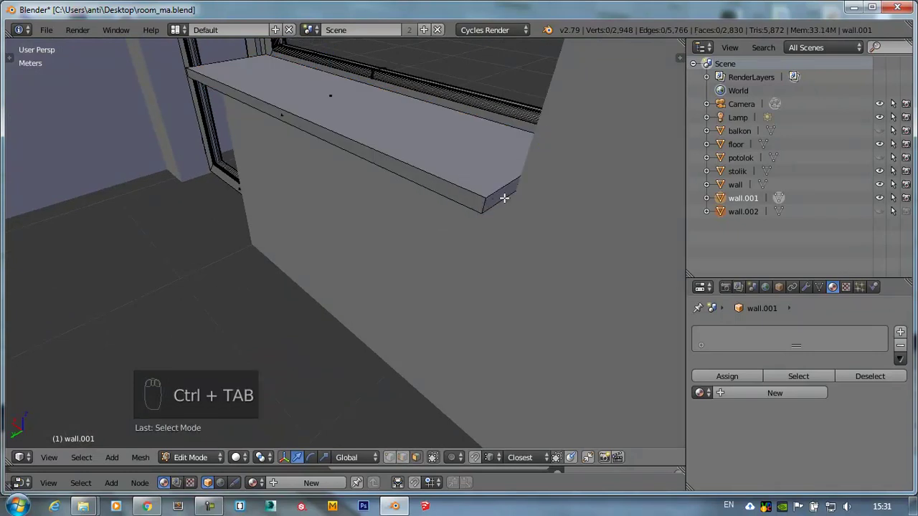
- Select the sill's front edge loop in edge mode
right_click(506, 187)
left_click_drag(507, 160, 477, 196)
left_click_drag(477, 196, 472, 163)
key("ctrl+Tab")
left_click_drag(473, 164, 533, 177)
left_click_drag(534, 177, 502, 183)
- Round the sill's front edge with a six-segment bevel and return to Object Mode
key("ctrl+b")
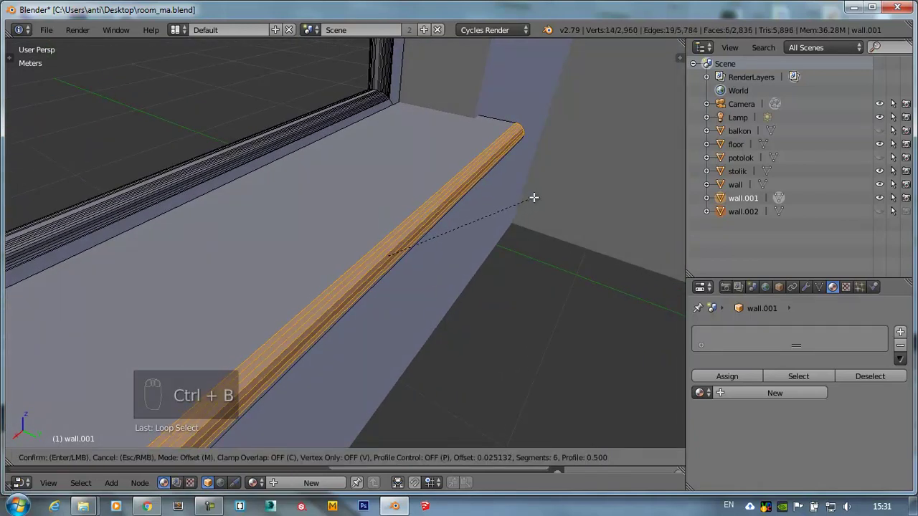
left_click_drag(489, 182, 414, 192)
key("KP_Decimal")
key("KP_Decimal")
left_click_drag(413, 193, 437, 220)
key("Tab")
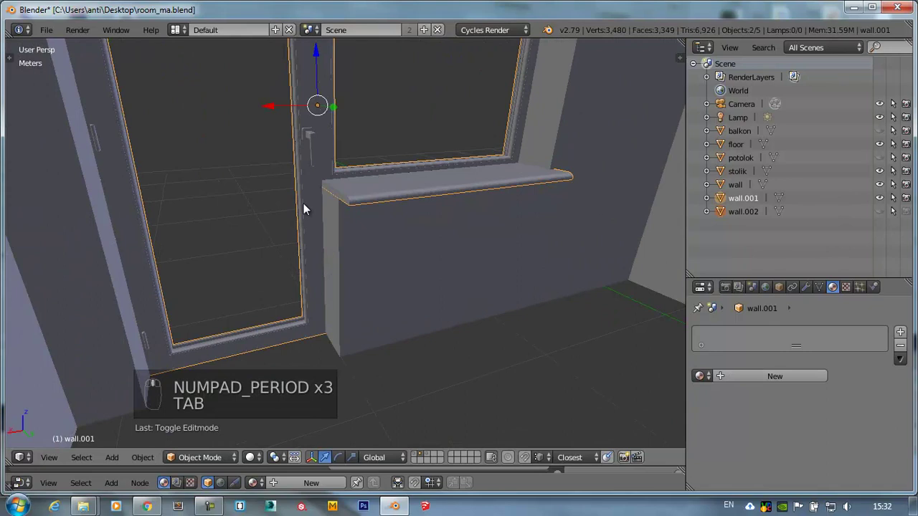
- Navigate to the wall below the sill, isolate it in Local View and view it in Front Ortho
key("t")
left_click_drag(43, 249, 822, 296)
middle_click(822, 296)
left_click_drag(727, 377, 332, 198)
left_click_drag(524, 249, 331, 199)
middle_click(281, 188)
middle_click(194, 183)
middle_click(255, 145)
left_click_drag(351, 216, 612, 135)
left_click_drag(611, 135, 397, 231)
key("KP_Divide")
key("KP_1")
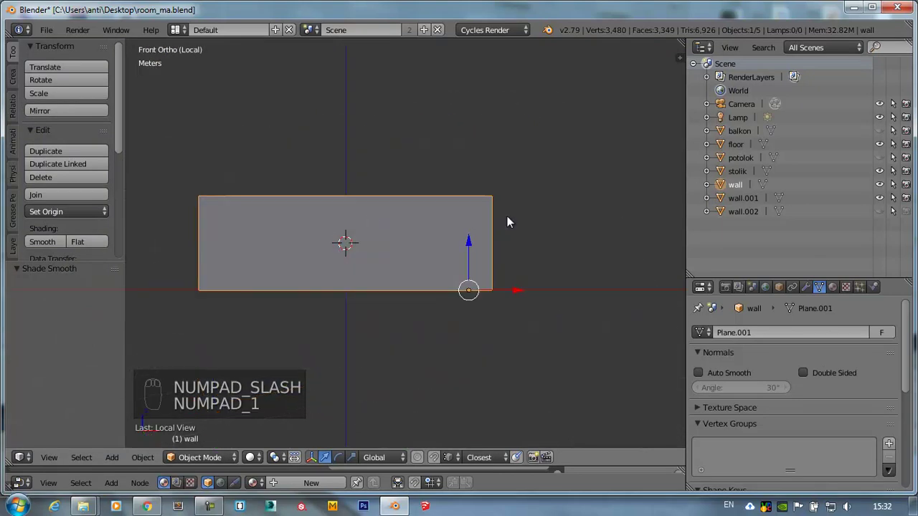
- In wireframe view, add a new Plane and merge its corners into a single vertex at center
key("z")
middle_click(448, 229)
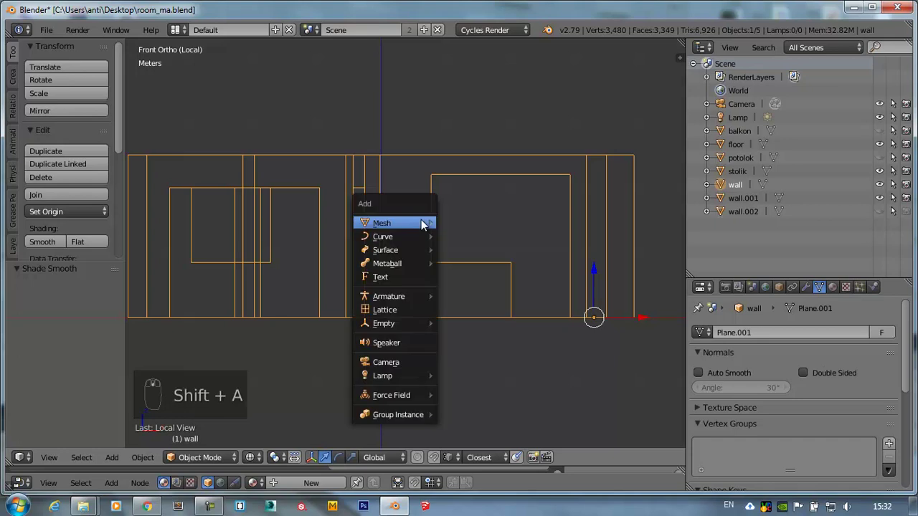
key("shift+a")
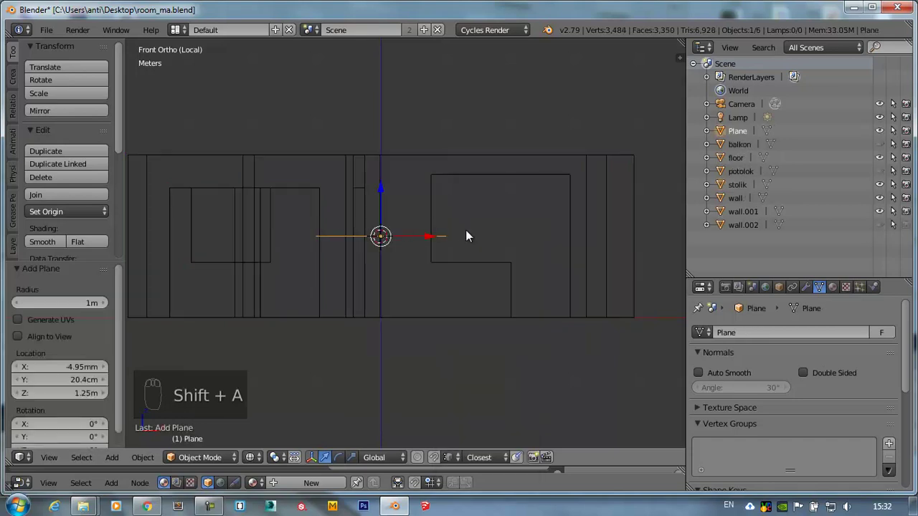
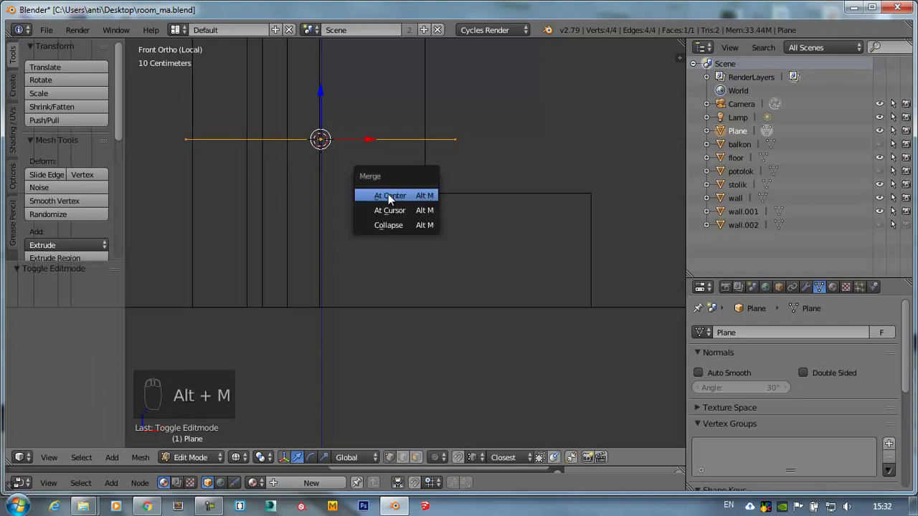
key("g")
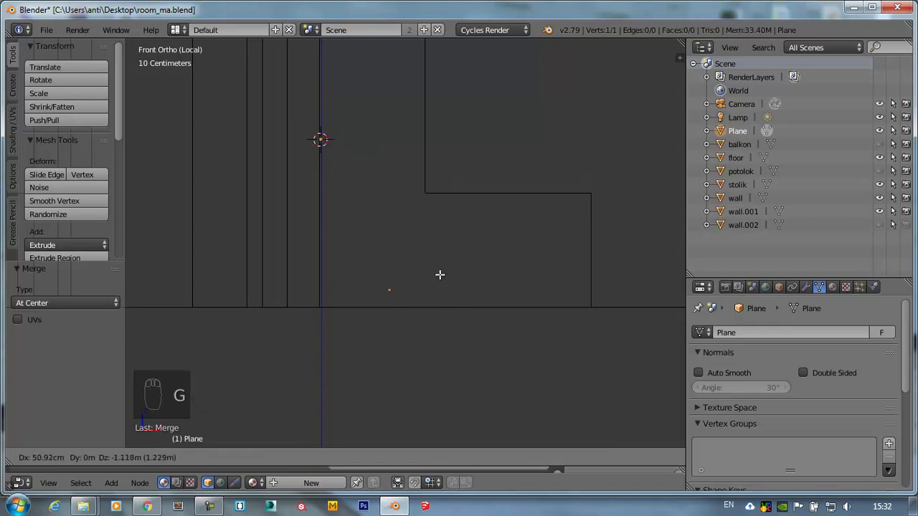
key("Tab")
key("g")
key("Tab")
- With Snap Element set to Edge, move the vertex down the wall to where the pipe starts
left_click_drag(480, 458, 501, 413)
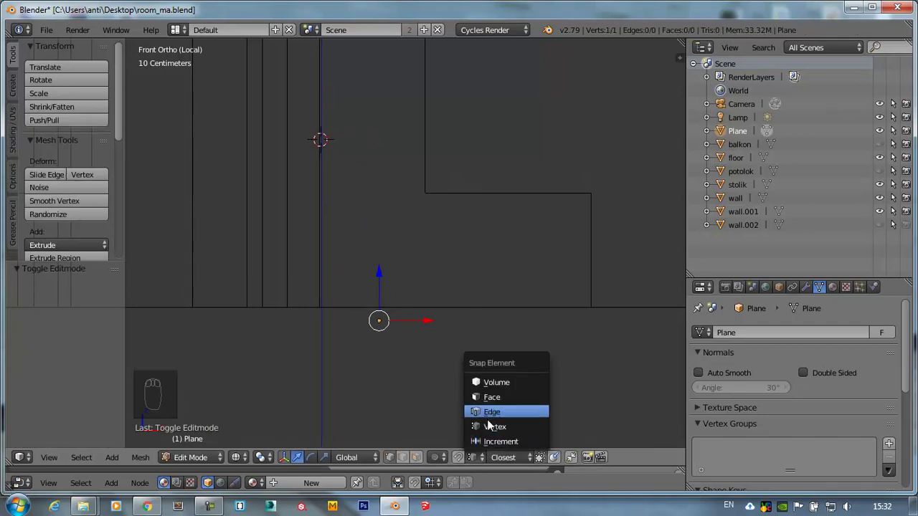
left_click_drag(387, 325, 462, 462)
left_click_drag(461, 462, 330, 258)
key("g")
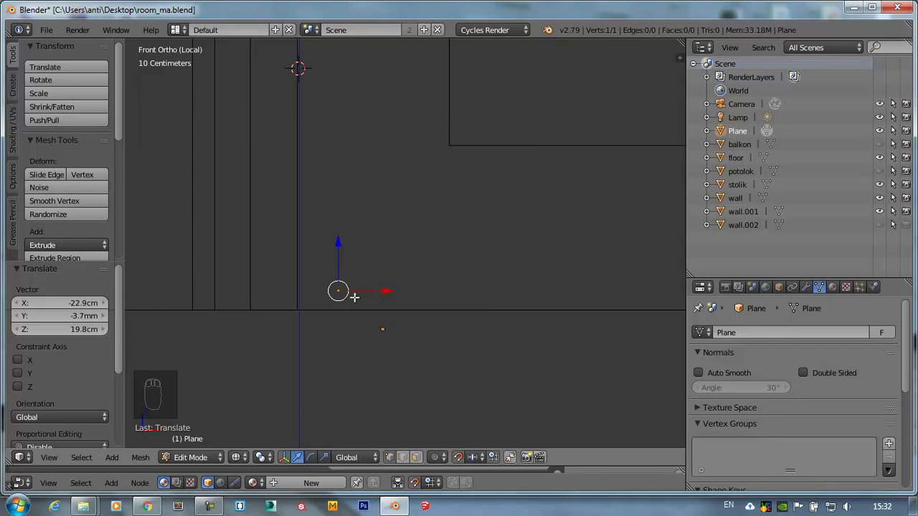
left_click_drag(341, 275, 368, 280)
key("g")
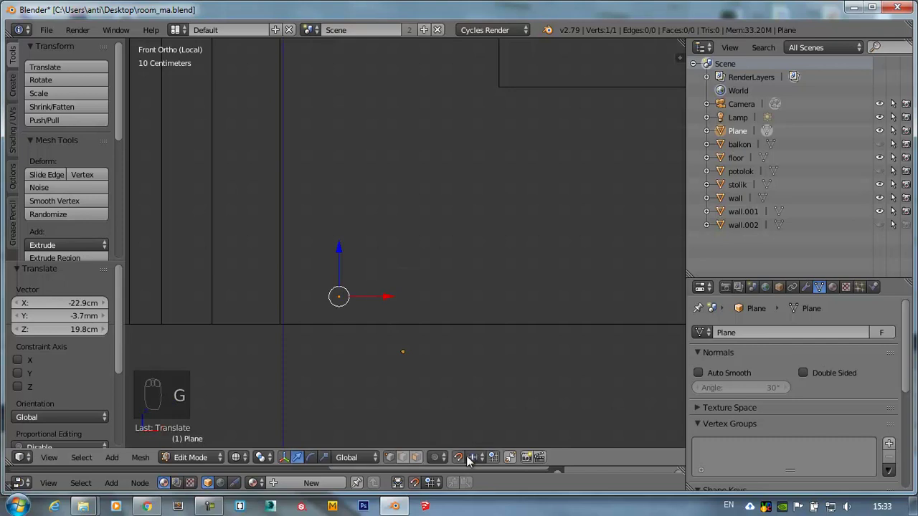
left_click_drag(432, 383, 473, 449)
key("g")
left_click_drag(502, 462, 506, 461)
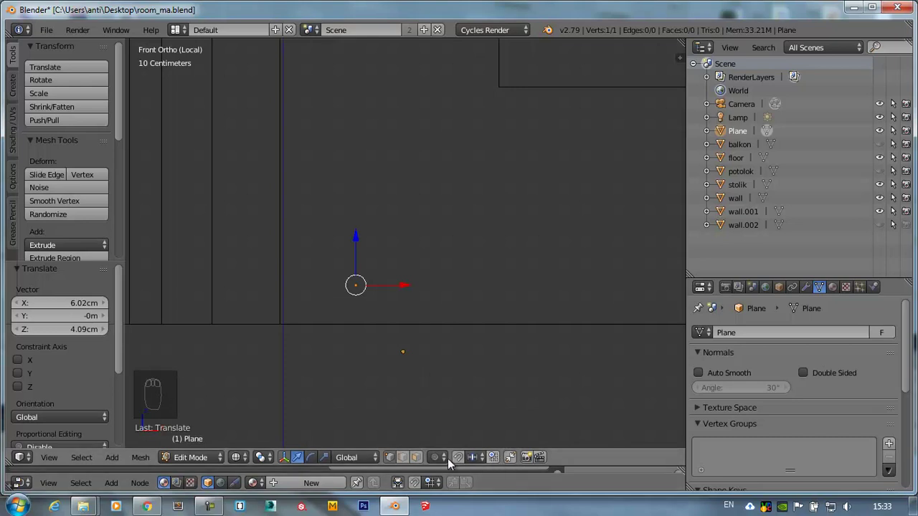
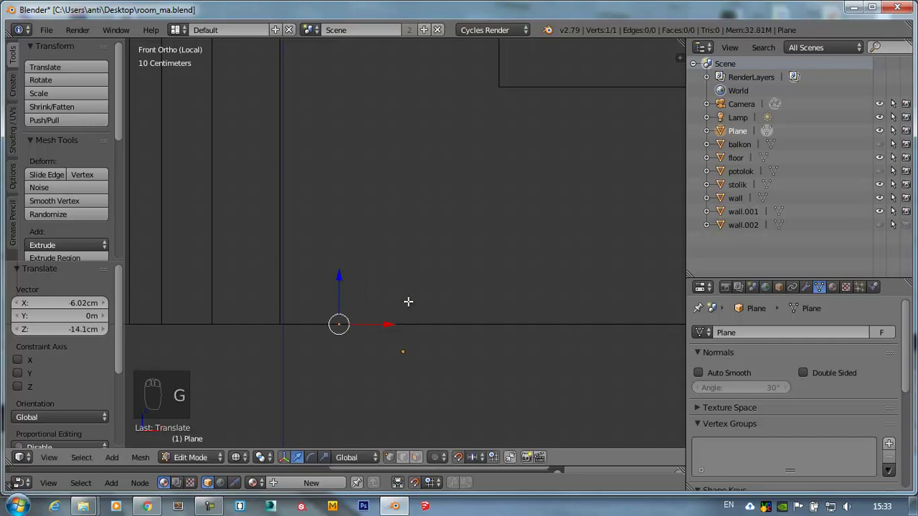
- Extrude the vertex six times with axis constraints into a zigzag of seven vertices and six edges
left_click_drag(279, 296, 276, 285)
key("e")
key("e")
key("e")
key("e")
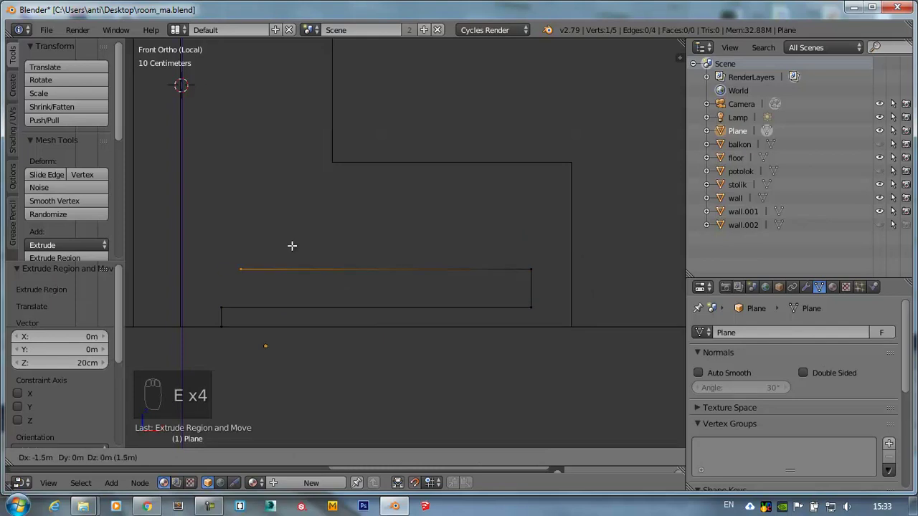
key("e")
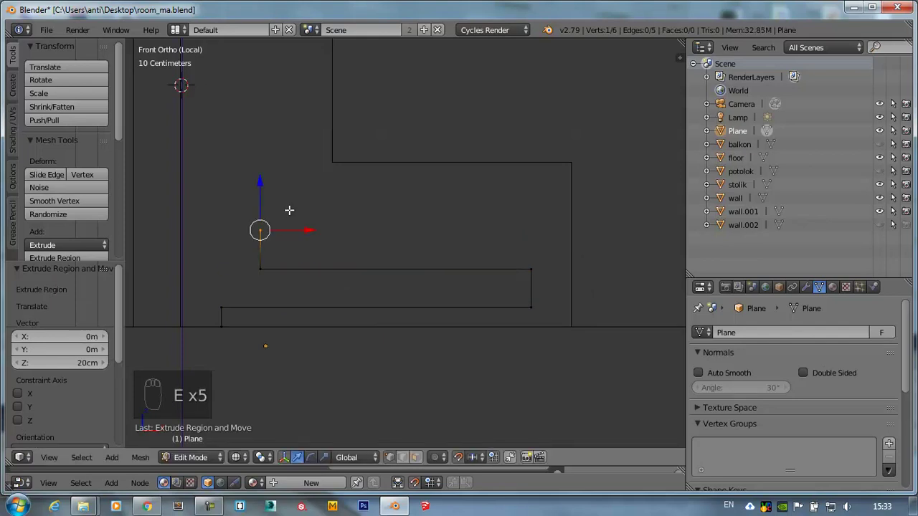
key("e")
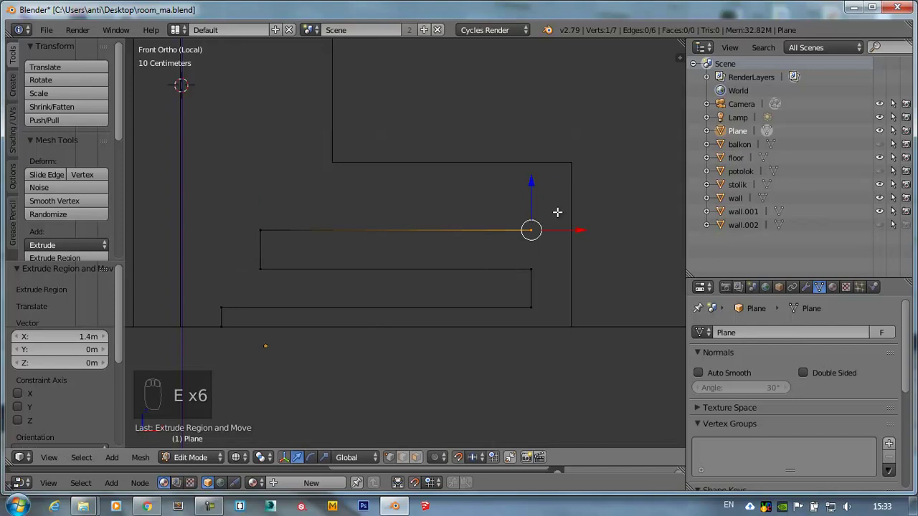
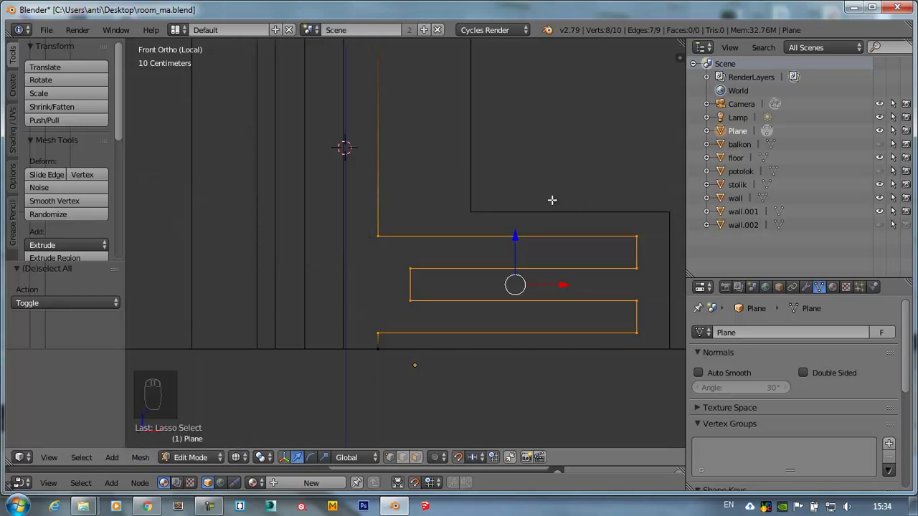
- Vertex-bevel all corners into multi-segment rounded bends (82 vertices) and return to Object Mode
key("ctrl+shift+b")
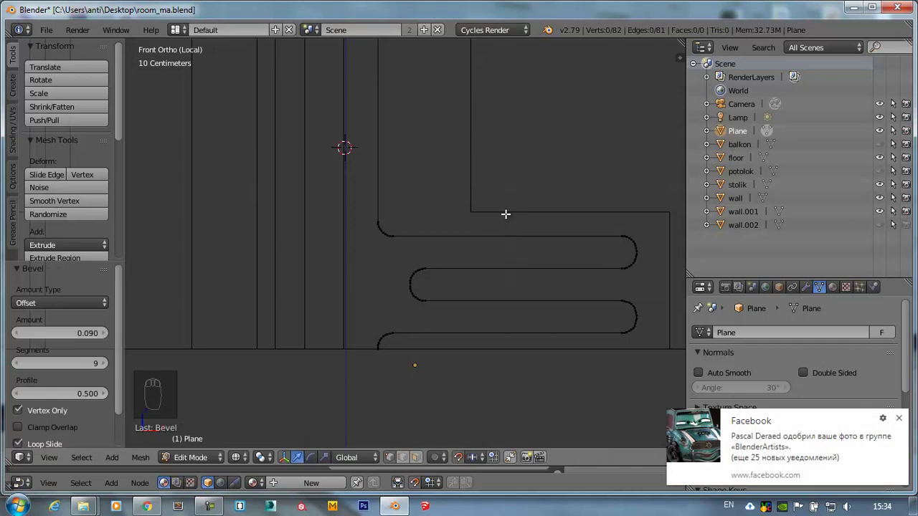
left_click_drag(543, 235, 505, 256)
key("KP_Decimal")
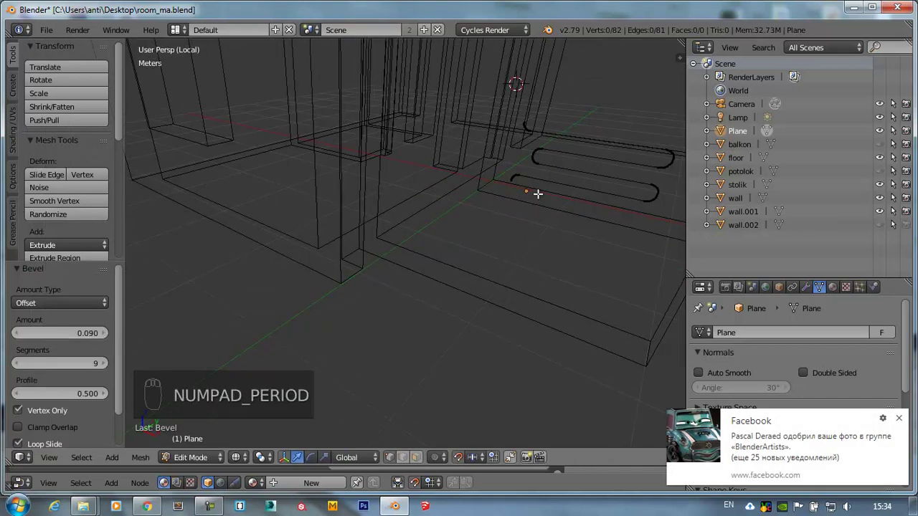
key("KP_Decimal")
left_click_drag(574, 169, 596, 173)
key("Tab")
key("KP_Decimal")
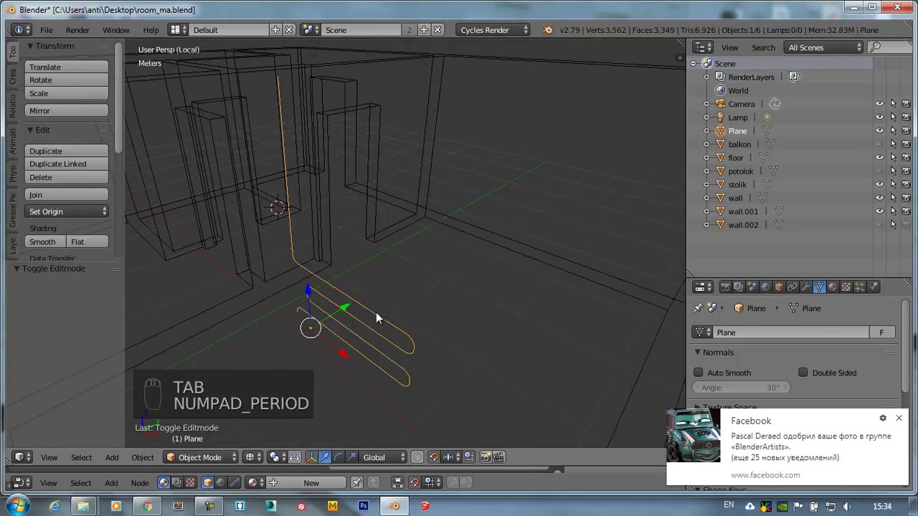
- Convert the pipe path to a curve and set its Bevel Depth to 1.8 cm
left_click_drag(410, 230, 345, 261)
key("alt+c")
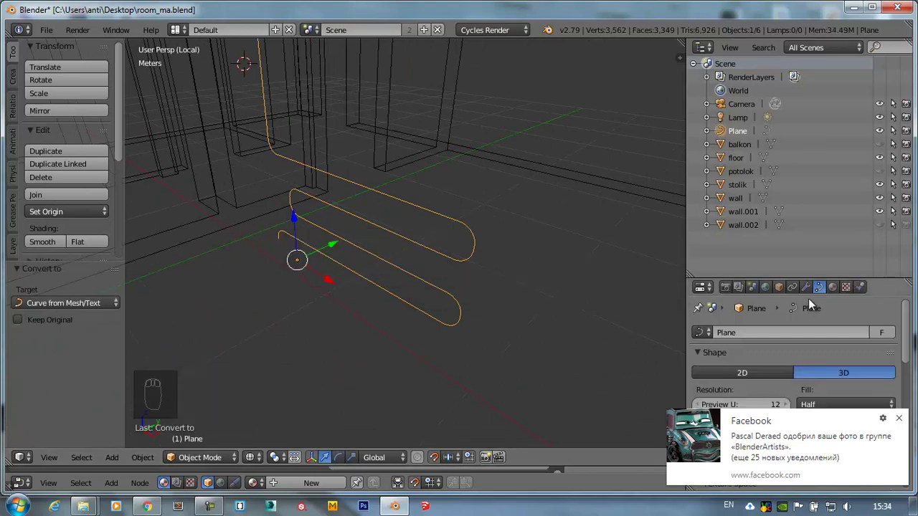
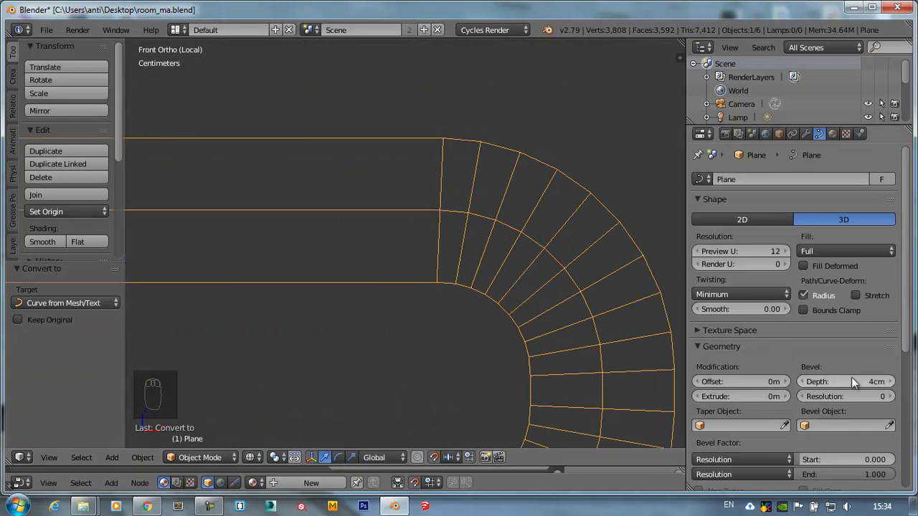
left_click_drag(867, 388, 851, 391)
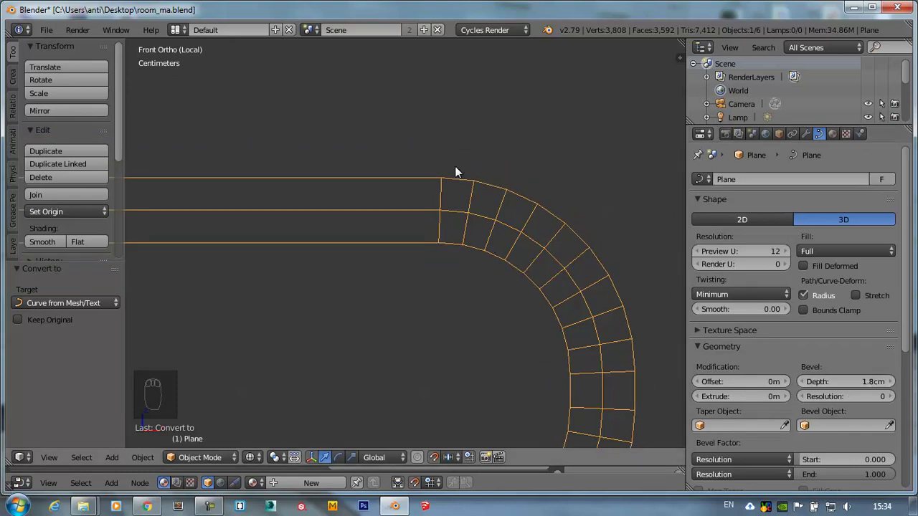
- From front view, add a new Plane.001 at the 3D cursor to build a fin from
left_click_drag(446, 257, 827, 412)
key("z")
left_click_drag(898, 400, 396, 267)
left_click_drag(341, 240, 393, 269)
key("KP_1")
key("z")
key("shift+a")
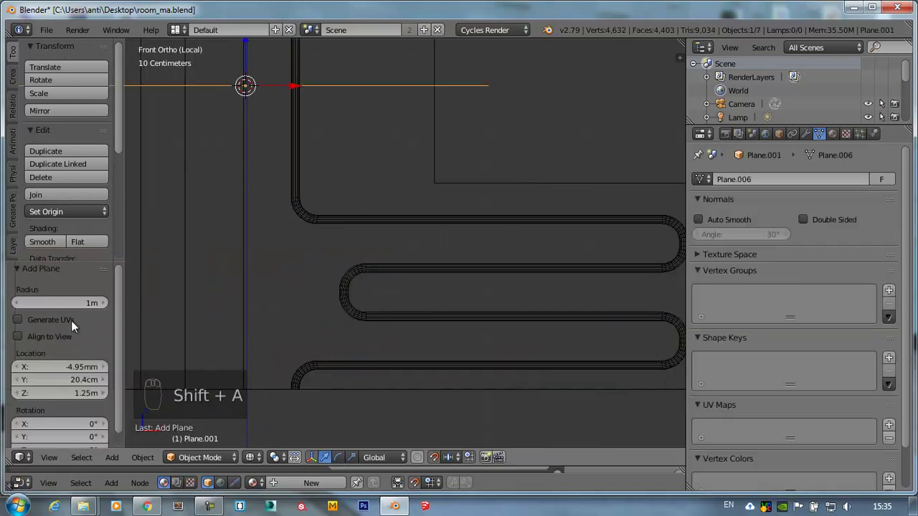
- Move the new plane onto the upper tube run and scale it down to a small square
left_click_drag(22, 338, 386, 150)
key("g")
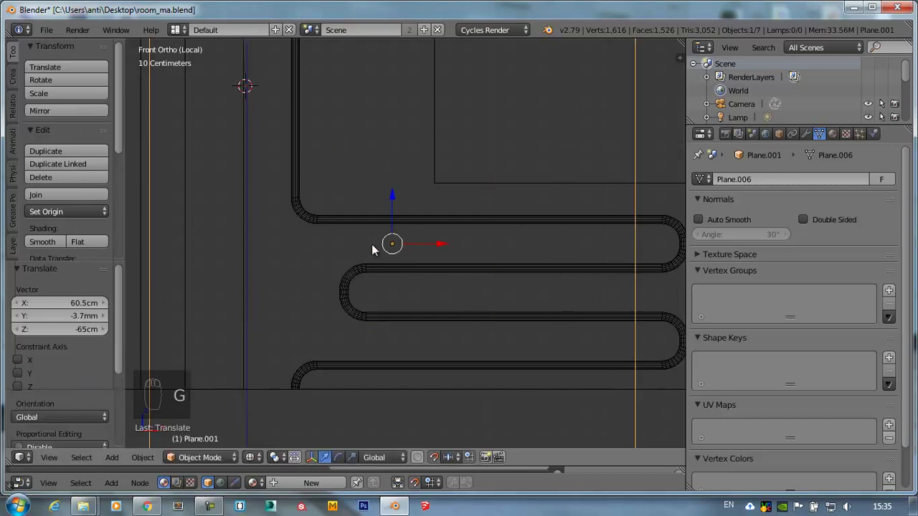
left_click_drag(583, 321, 516, 278)
key("s")
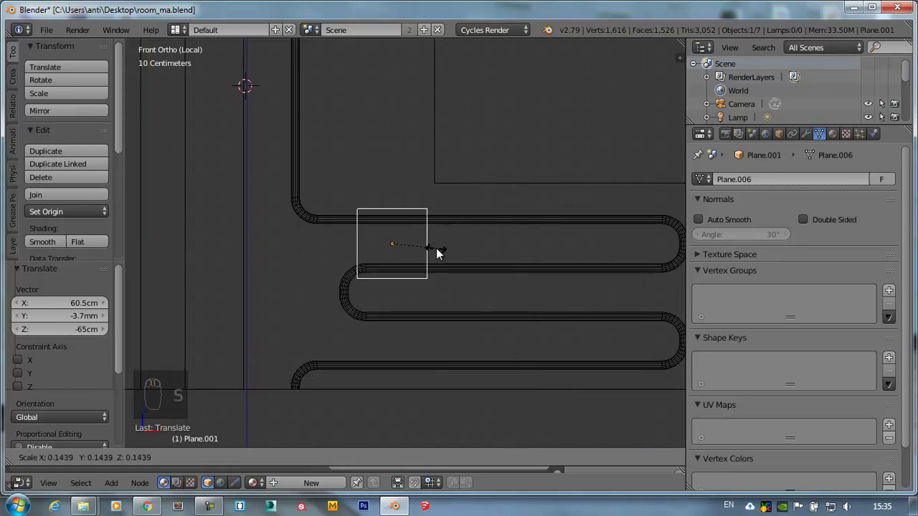
- Apply the plane's Rotation & Scale, then squeeze it along X into a narrow vertical strip
key("Tab")
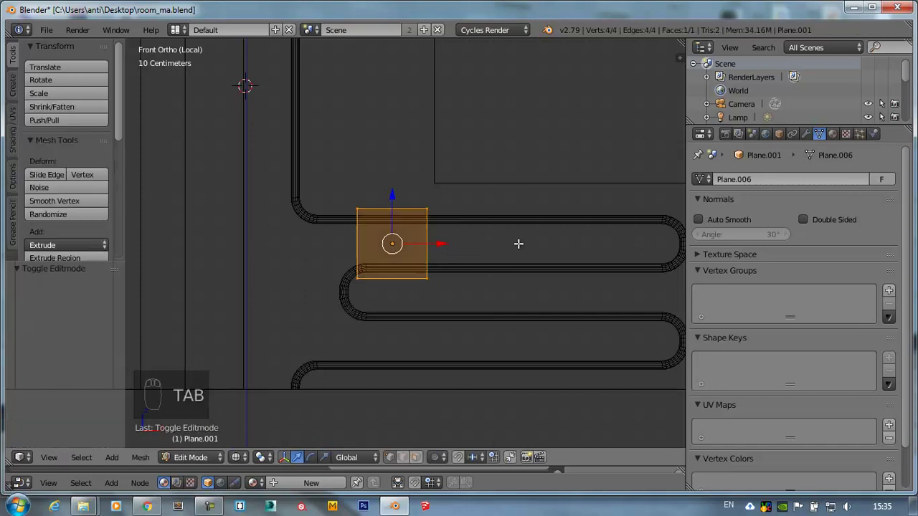
key("Tab")
key("ctrl+a")
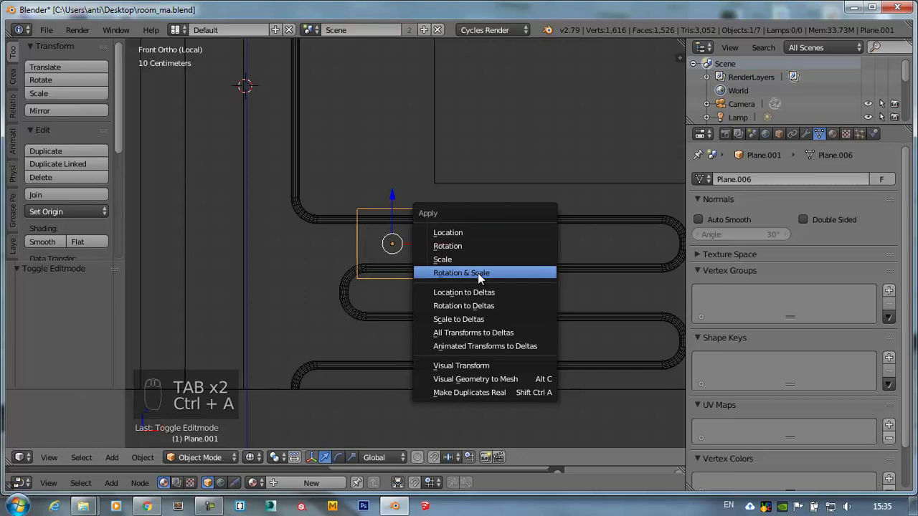
key("Tab")
key("s")
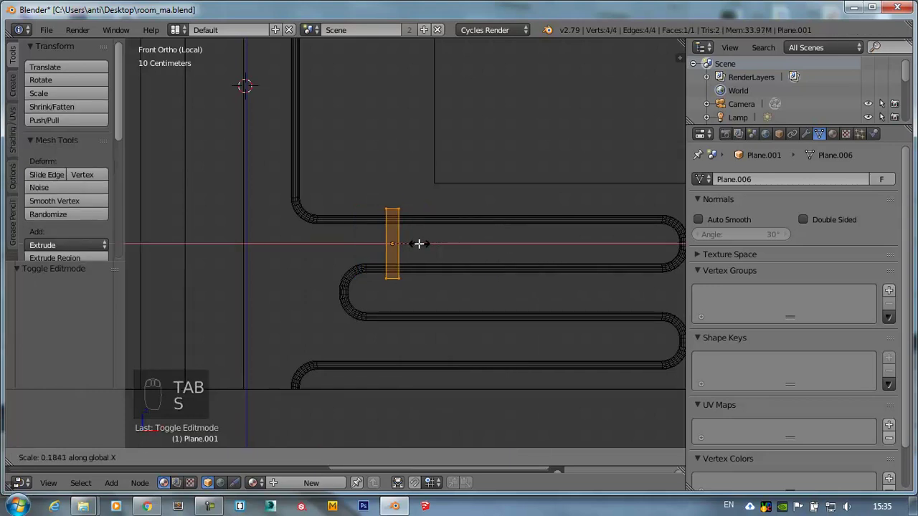
left_click_drag(366, 247, 434, 260)
key("Tab")
- From top view in edge select mode, begin extruding one strip edge about 4 cm
key("KP_7")
middle_click(377, 197)
left_click_drag(370, 131, 374, 157)
left_click_drag(374, 156, 378, 176)
key("ctrl+Tab")
key("ctrl+Tab")
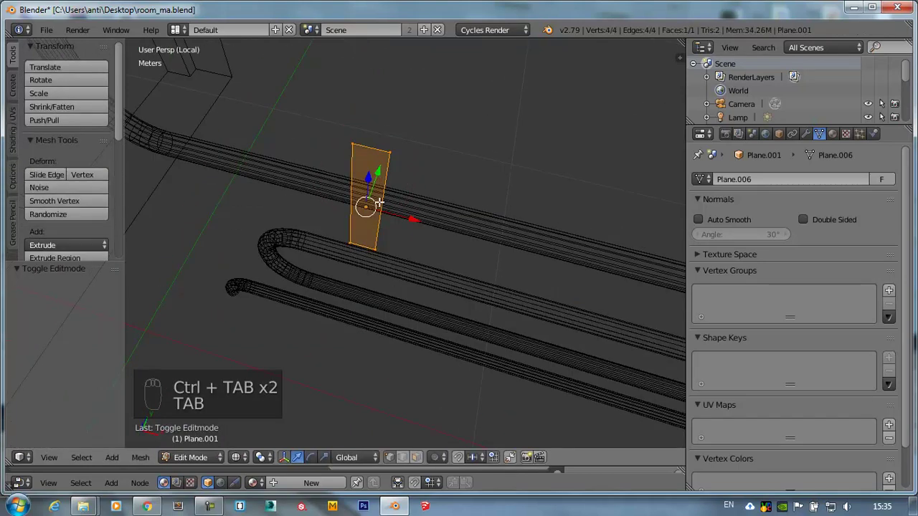
key("ctrl+Tab")
left_click_drag(386, 188, 353, 126)
key("KP_7")
key("e")
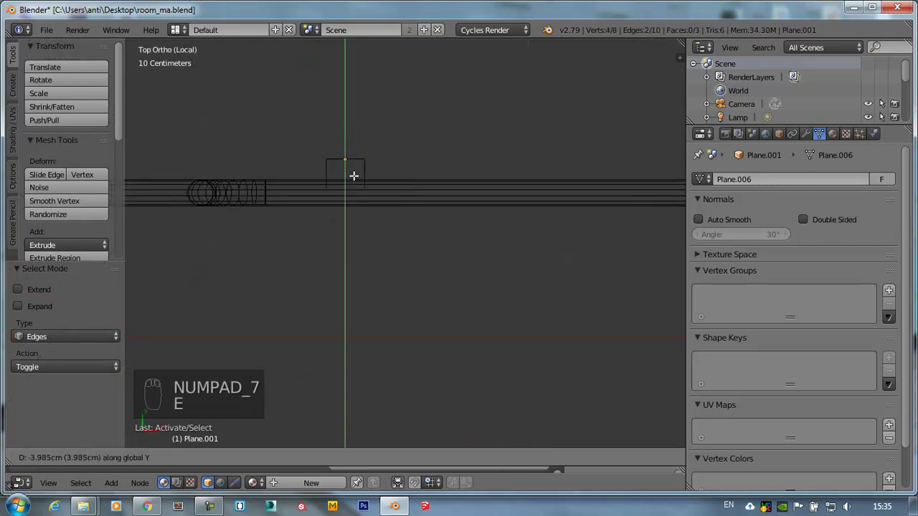
- Extrude the strip into a U-shaped channel around the tube and Solidify it to a few millimetres
middle_click(355, 180)
key("a")
key("a")
key("z")
key("space")
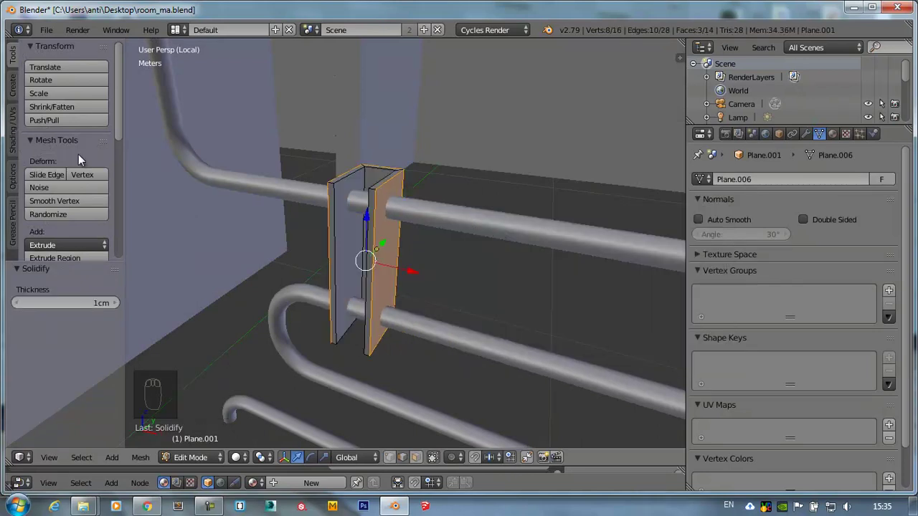
middle_click(51, 287)
left_click_drag(78, 307, 86, 305)
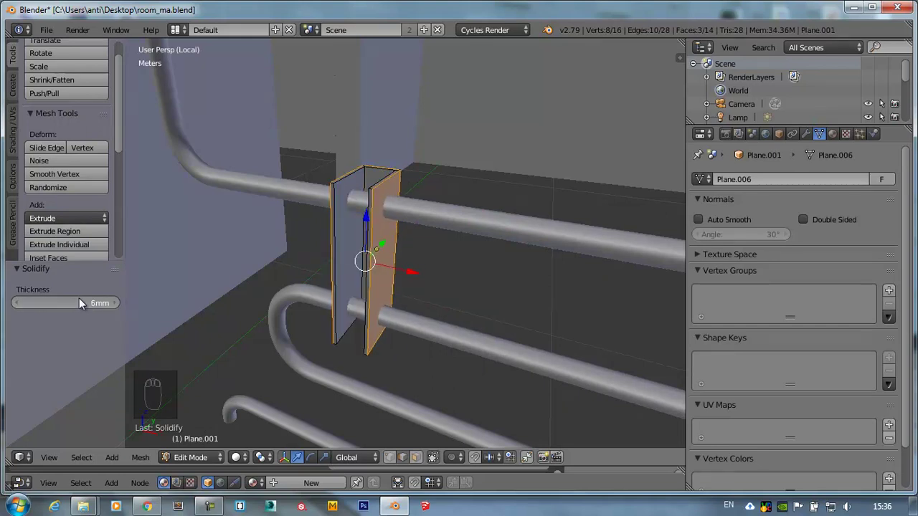
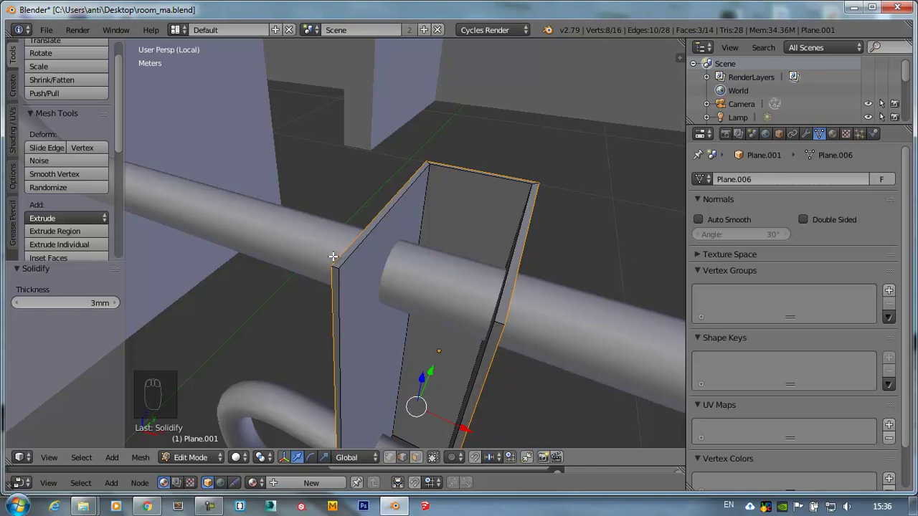
- Deselect everything on the fin and pick its sharp edges via Select Sharp Edges
key("ctrl+Tab")
key("a")
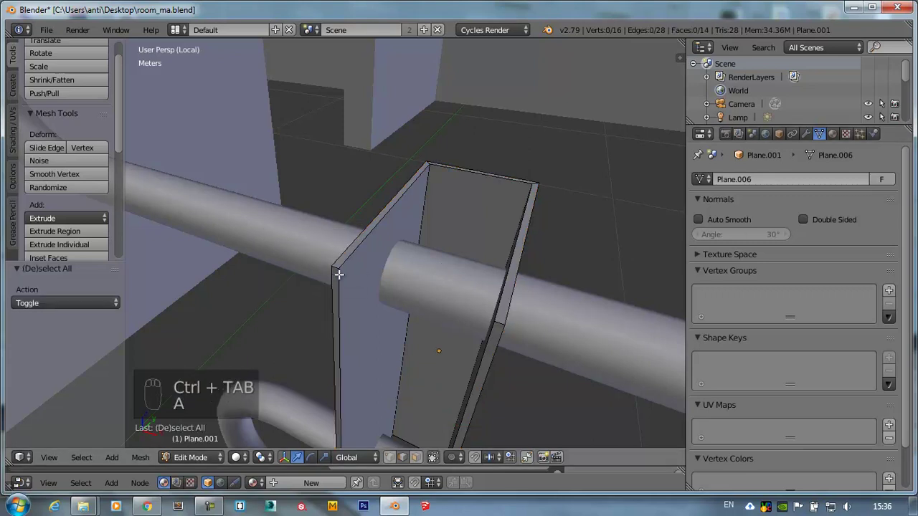
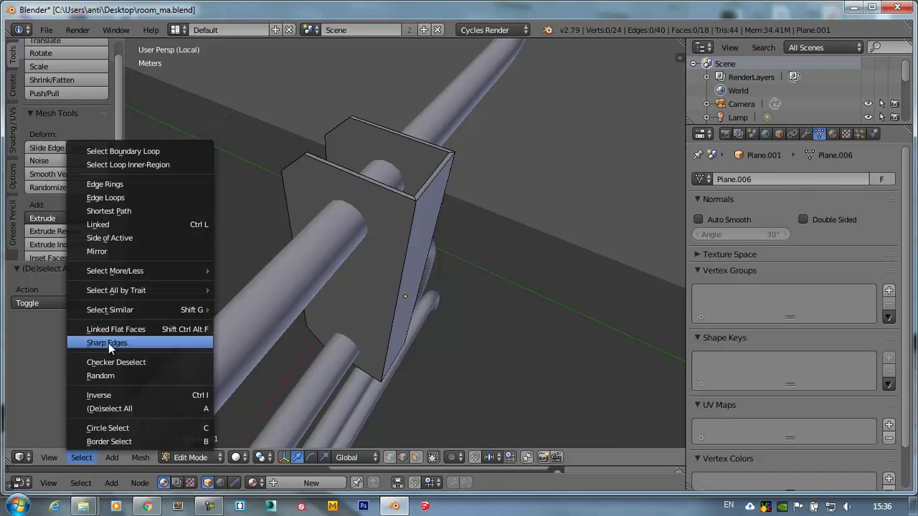
middle_click(388, 228)
- Bevel the fin's sharp edges by a small two-segment offset and view it from the front
left_click_drag(387, 228, 479, 225)
key("ctrl+b")
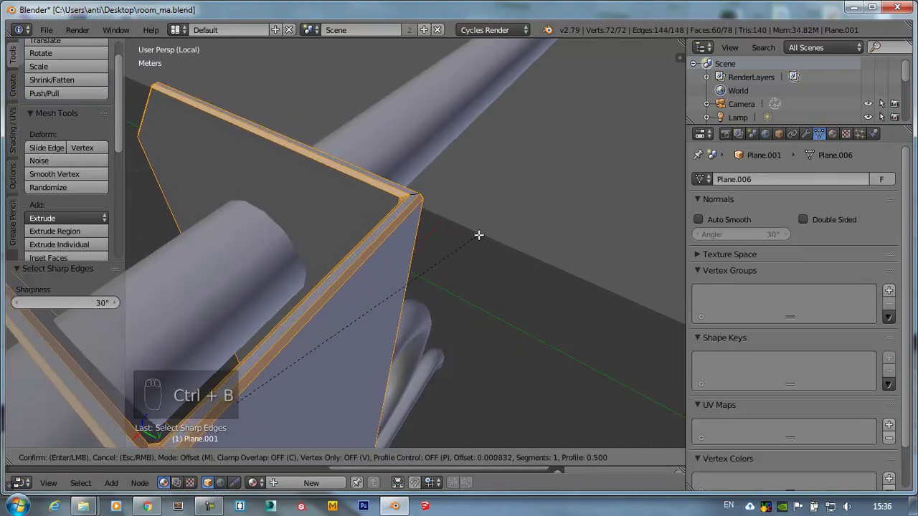
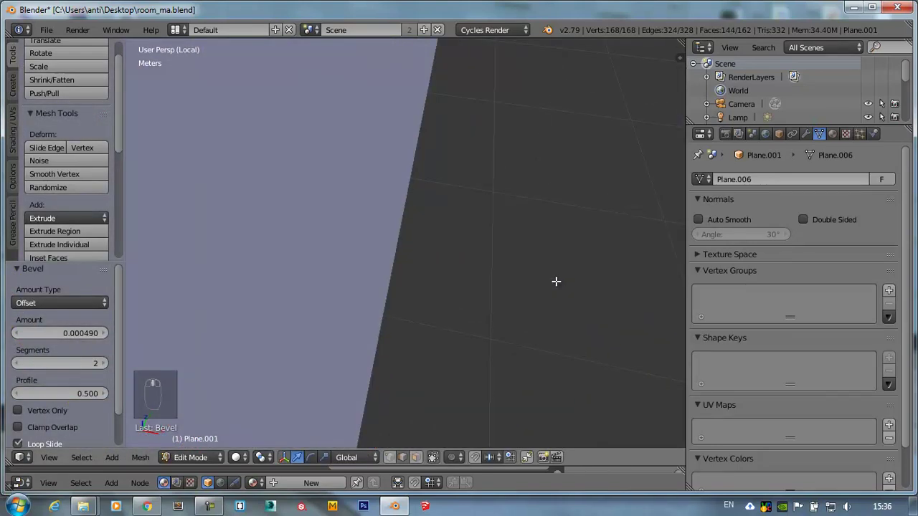
key("KP_1")
key("z")
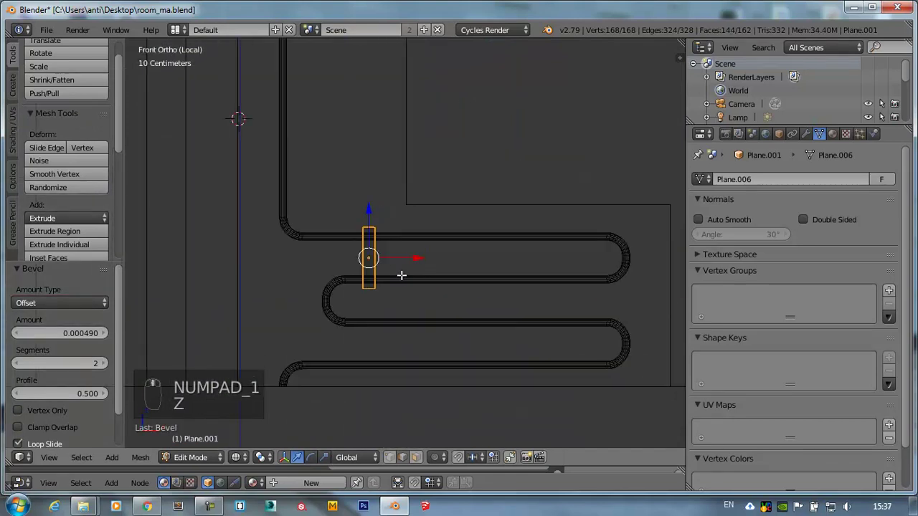
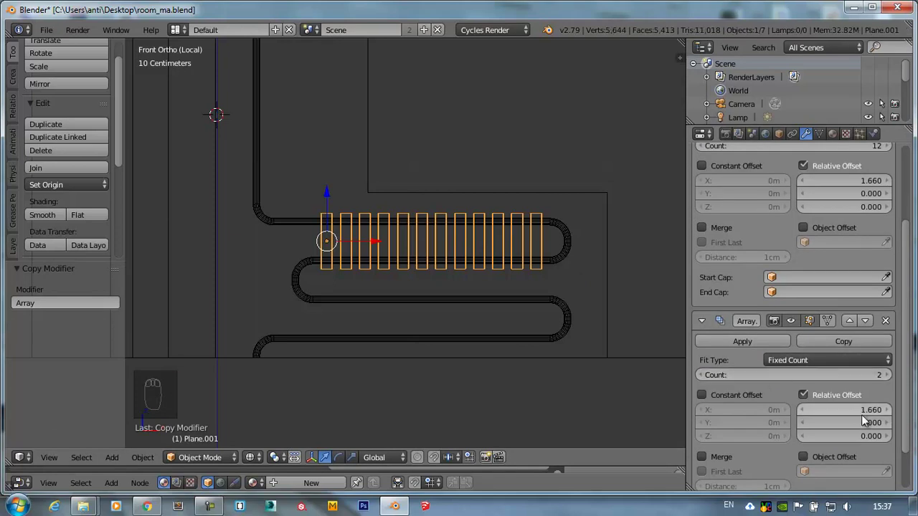
- Set the copied Array to X 0, Z -1.39, Count 2 so a second fin row sits on the lower tube
left_click_drag(864, 415, 853, 442)
left_click_drag(820, 441, 755, 443)
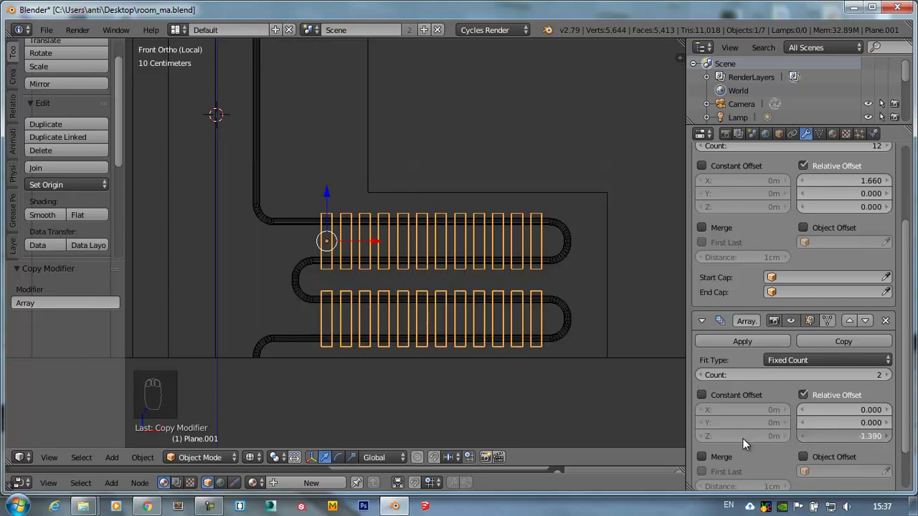
left_click_drag(446, 306, 357, 284)
key("z")
left_click_drag(357, 284, 573, 186)
key("KP_7")
left_click_drag(573, 186, 373, 225)
left_click_drag(373, 225, 361, 287)
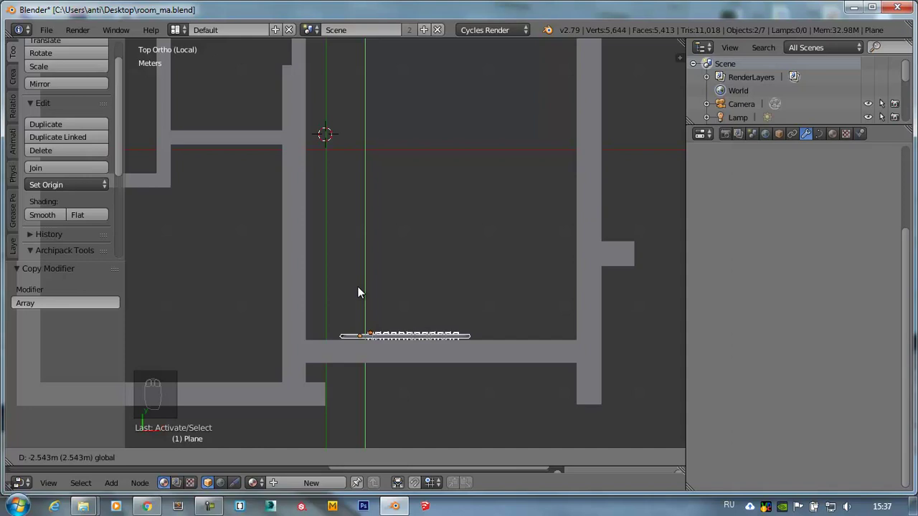
- Move the tube and fins along Y into place under the window and orbit to check
middle_click(404, 346)
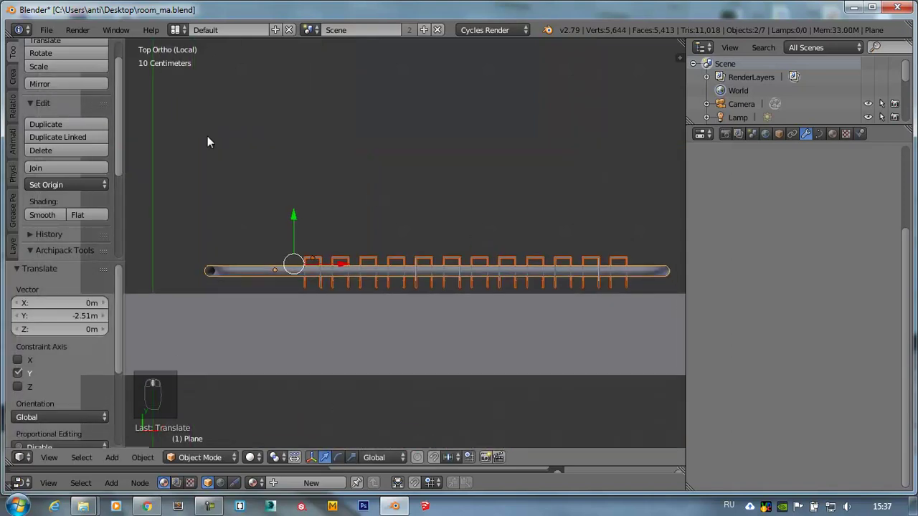
left_click_drag(300, 226, 256, 220)
middle_click(300, 233)
left_click_drag(226, 244, 352, 256)
left_click_drag(352, 256, 471, 154)
- Convert the bent tube from curve to a 1,148-vertex mesh and enter Edit Mode
key("Tab")
key("Tab")
key("alt+c")
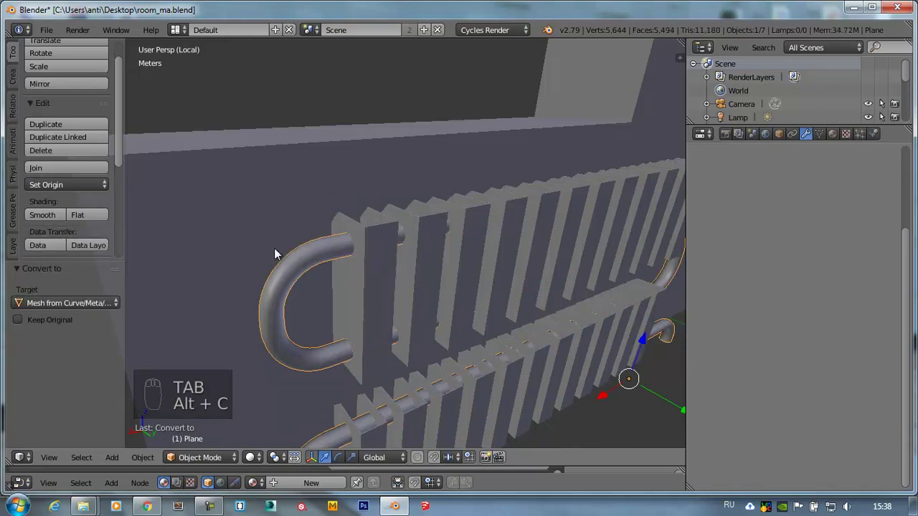
key("Tab")
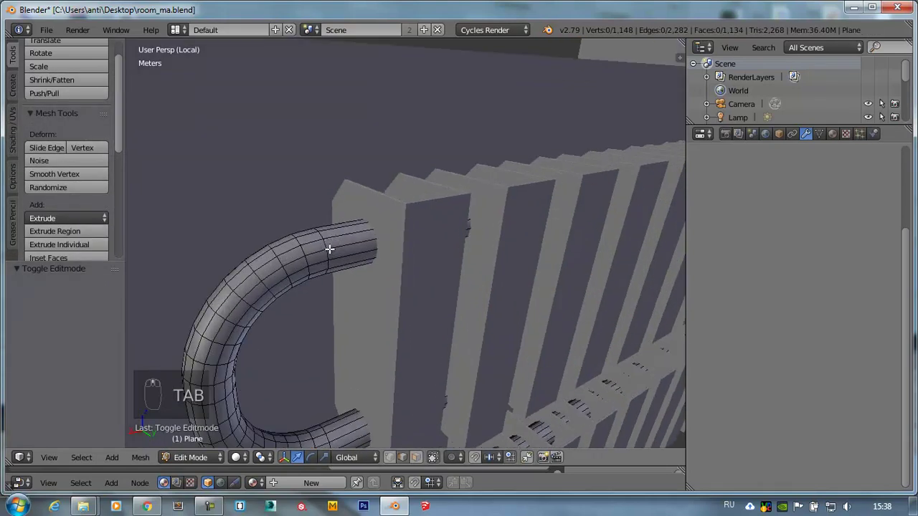
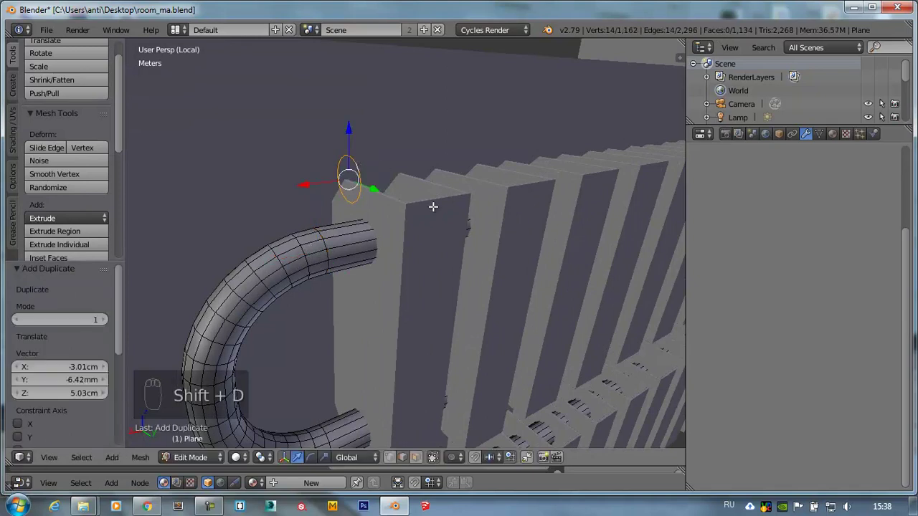
- Duplicate the 14-vertex end ring of the tube and separate it as its own object Plane.002
key("ctrl+z")
key("g")
key("shift+d")
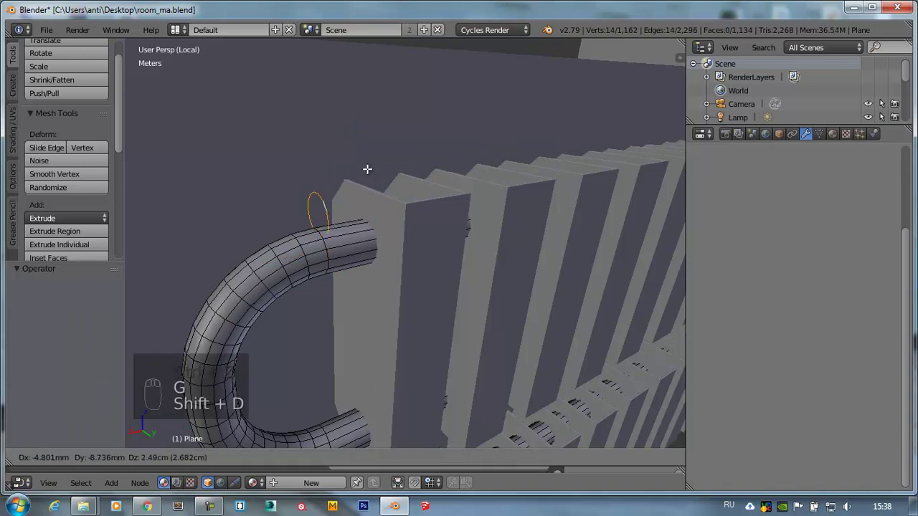
key("p")
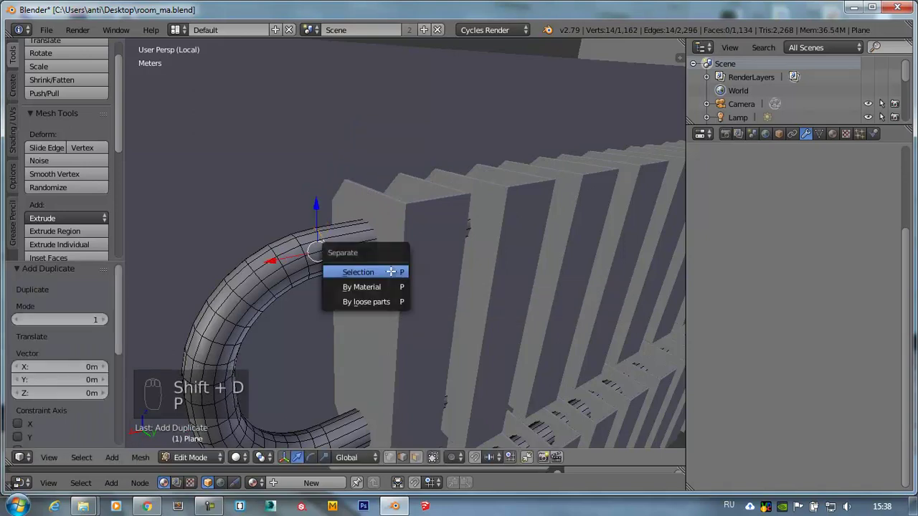
key("Tab")
- Centre Plane.002's origin on its geometry and return to editing the ring
left_click_drag(330, 257, 337, 261)
key("ctrl+shift+alt+c")
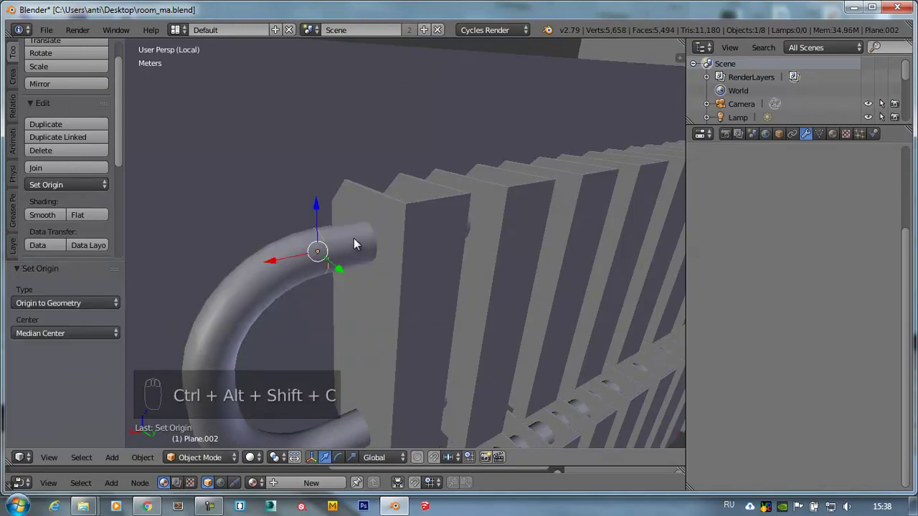
key("Tab")
key("ctrl+Tab")
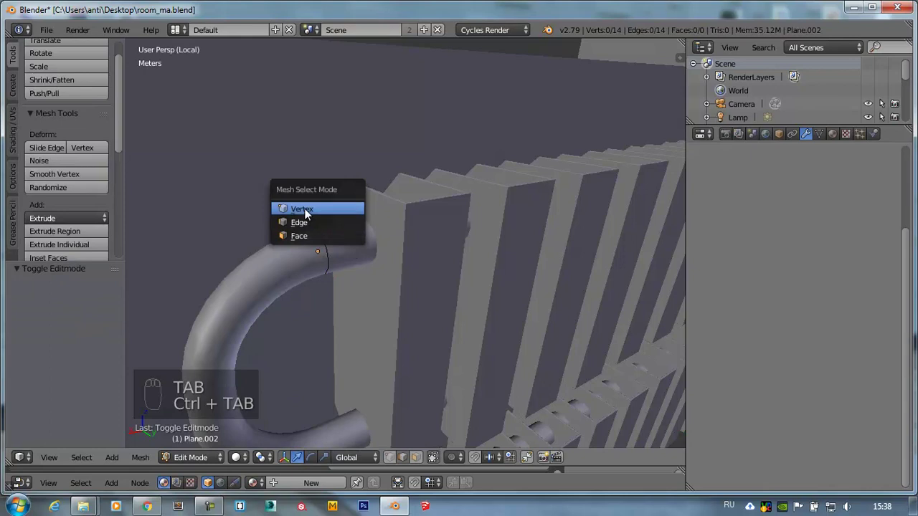
- Extrude the ring outward into a collar band around the pipe and subdivide it once to 224 faces
key("a")
left_click_drag(346, 232, 346, 233)
key("e")
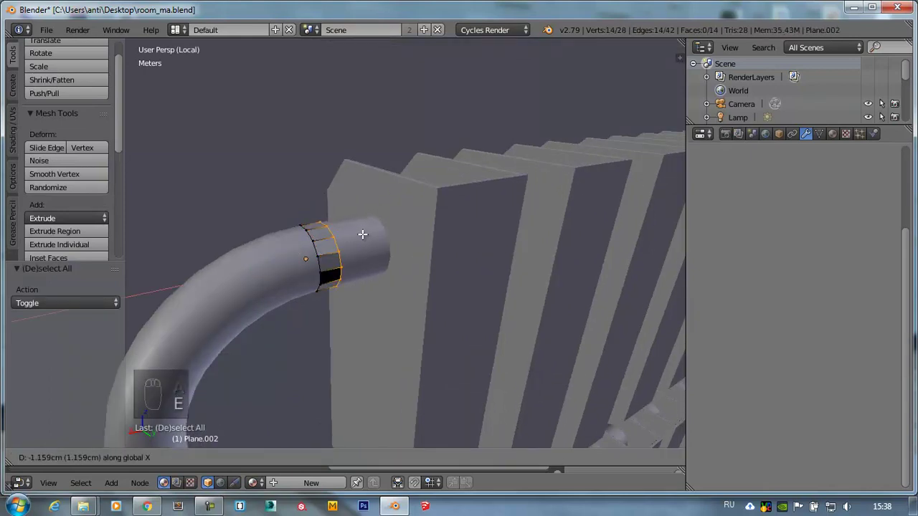
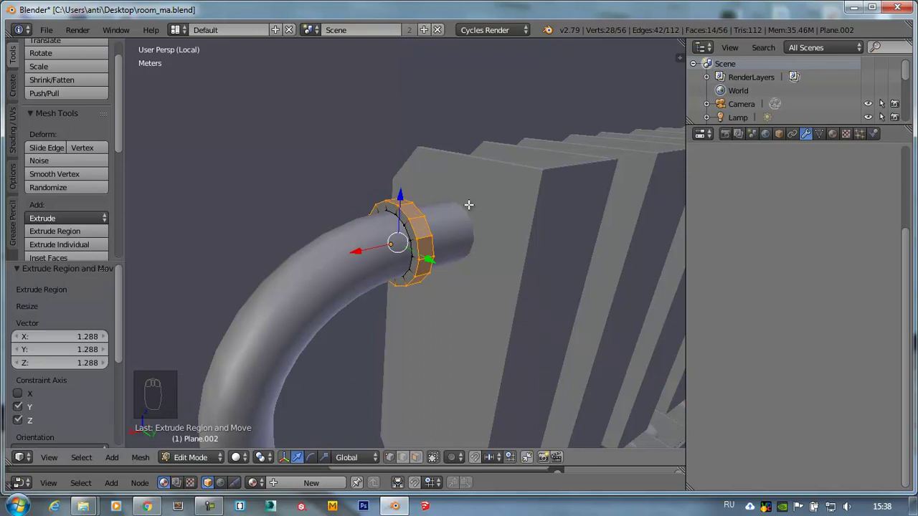
key("a")
key("a")
key("w")
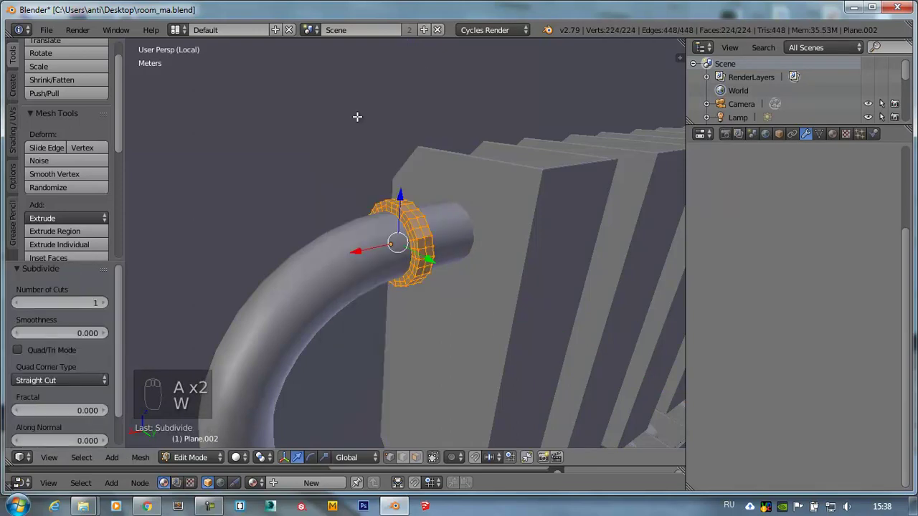
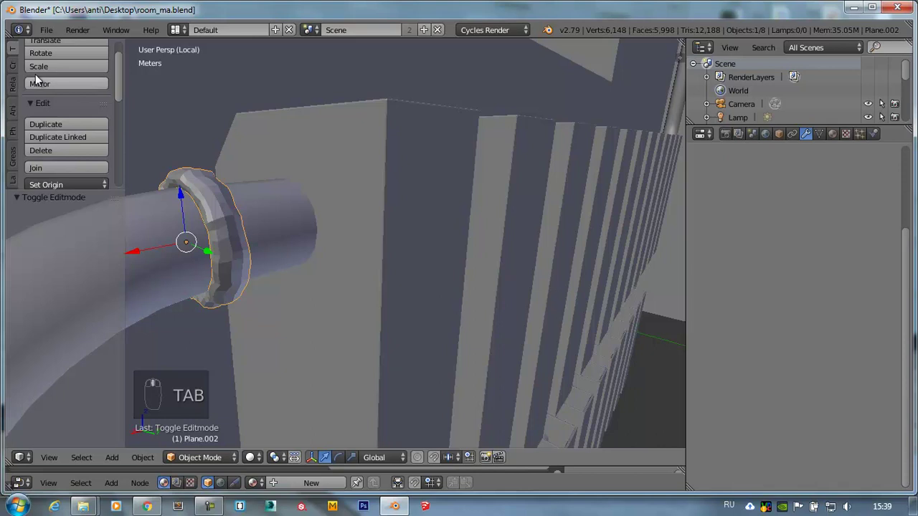
- Scale the collar clamp to about 0.82, then up to 1.02 so it fits snugly on the pipe
left_click_drag(66, 101, 417, 242)
middle_click(417, 242)
key("s")
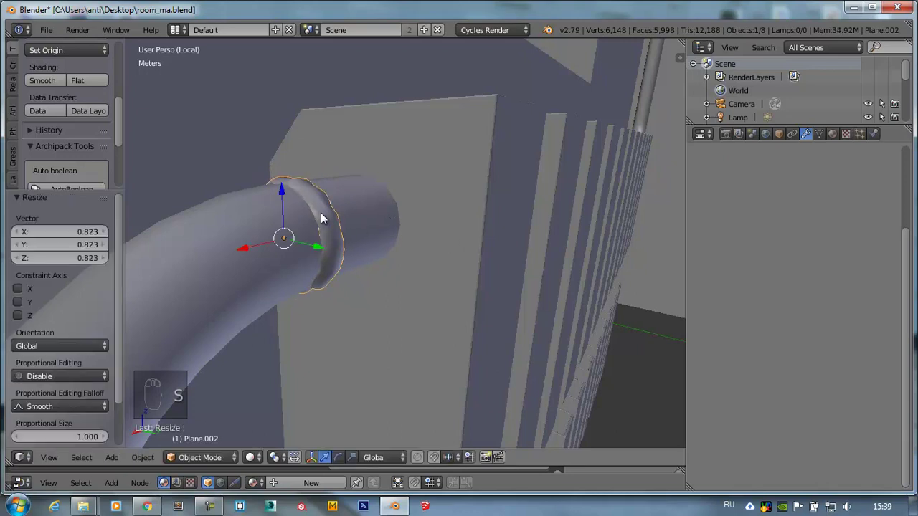
middle_click(246, 145)
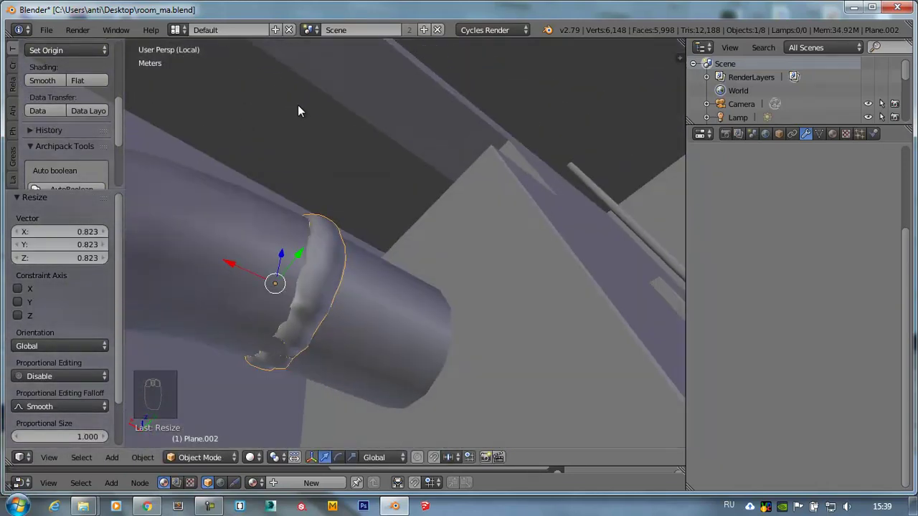
key("s")
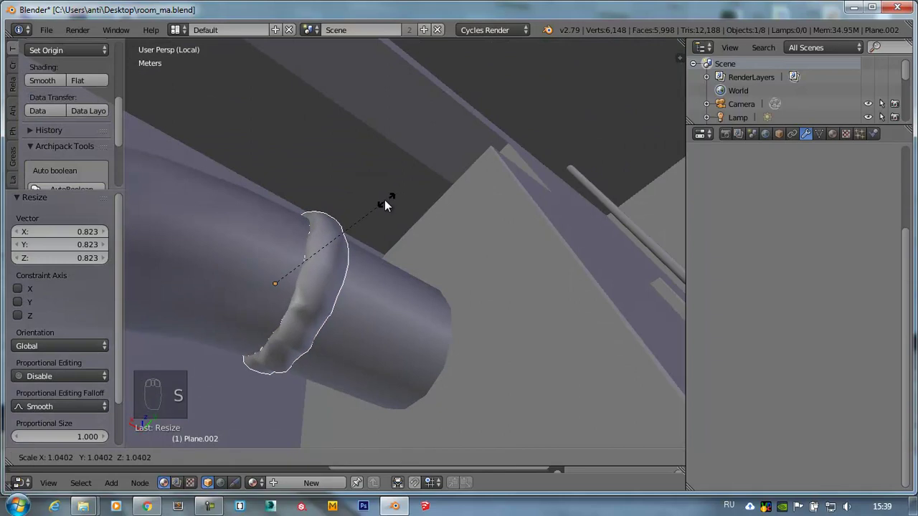
left_click_drag(349, 272, 340, 321)
- In front orthographic wireframe view, duplicate the clamp as Plane.003 at the bend's other end
key("KP_7")
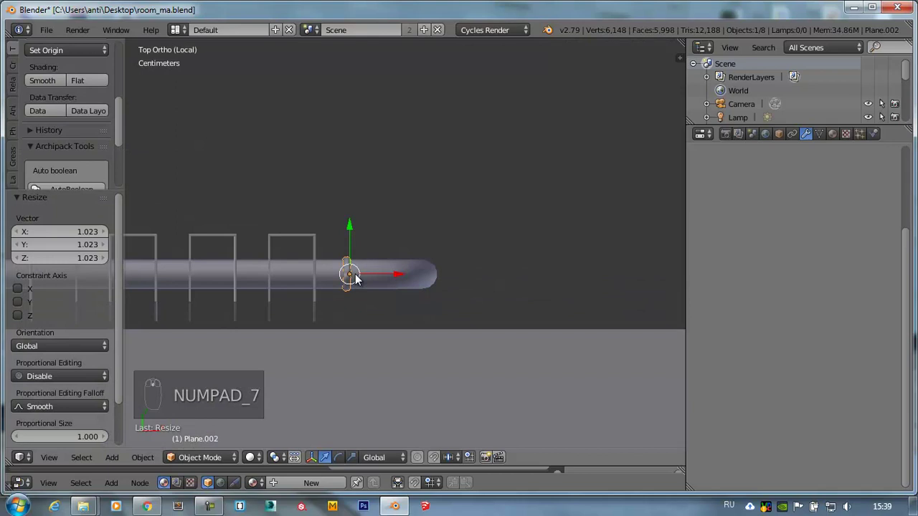
key("KP_1")
key("z")
key("shift+d")
left_click(456, 151)
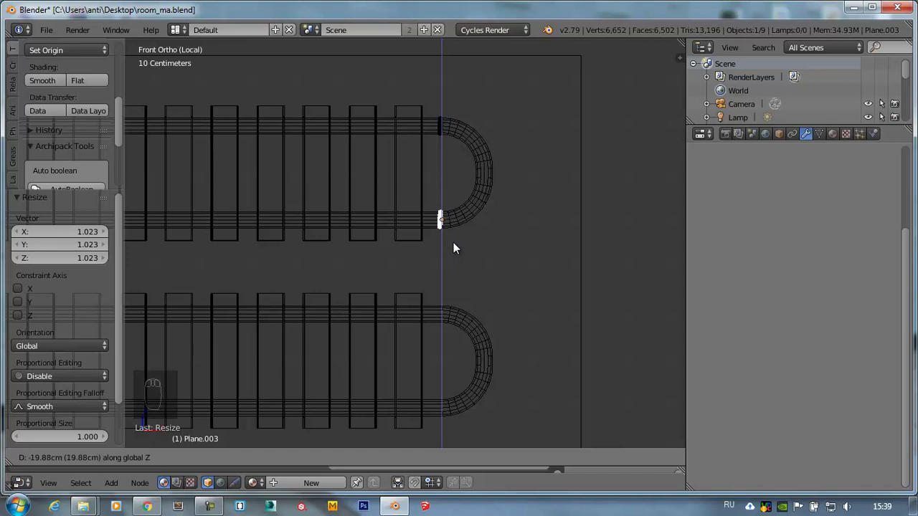
- Duplicate the pair of clamps 20 cm straight down onto the lower pipe row
left_click_drag(449, 231, 475, 246)
key("shift+r")
key("shift+r")
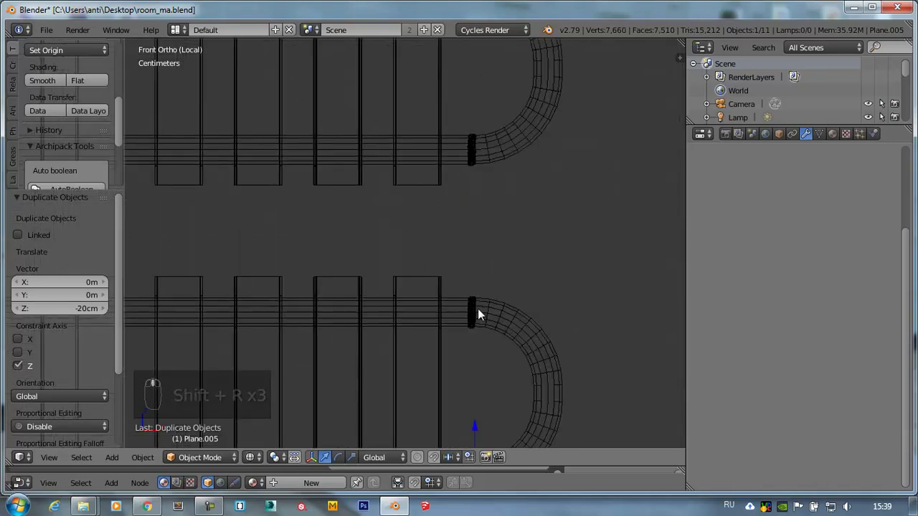
left_click_drag(480, 309, 595, 246)
left_click_drag(507, 269, 492, 177)
left_click_drag(595, 246, 305, 264)
- Copy the clamps to the left-hand bends and place one at the supply pipe corner
key("shift+d")
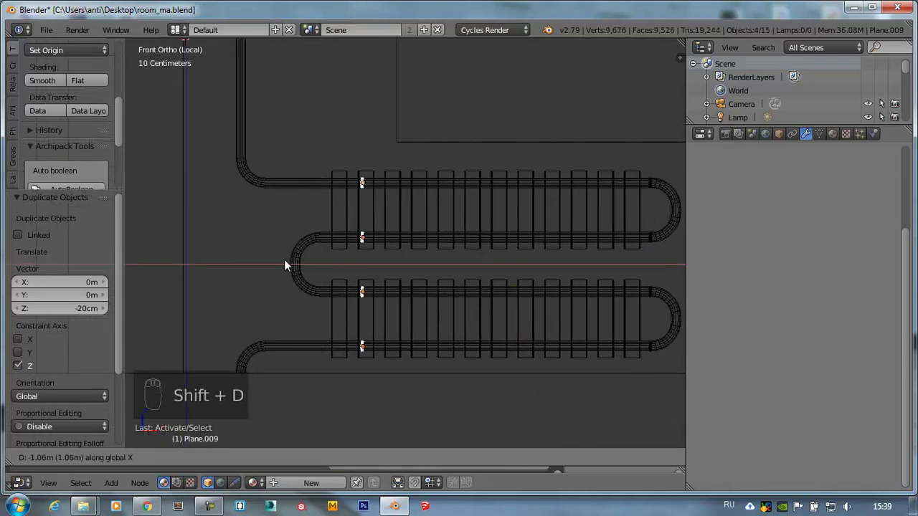
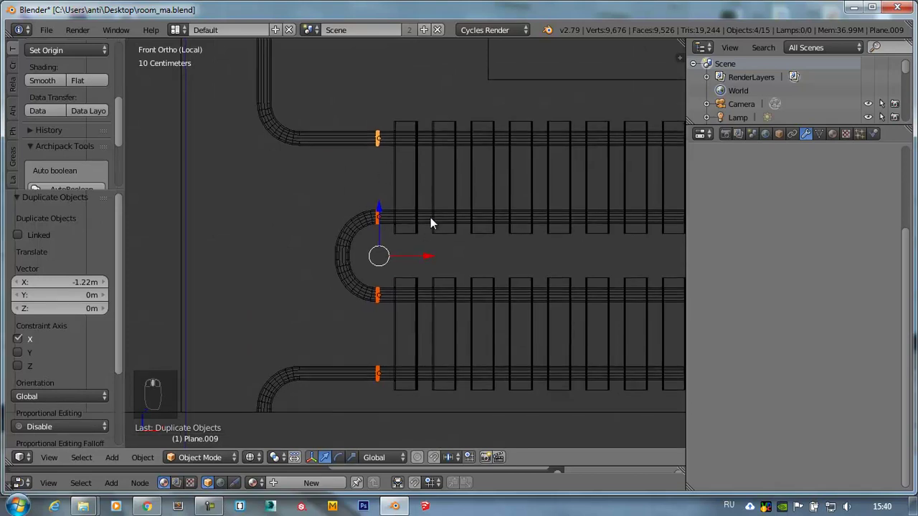
left_click_drag(286, 205, 400, 212)
left_click_drag(425, 261, 350, 248)
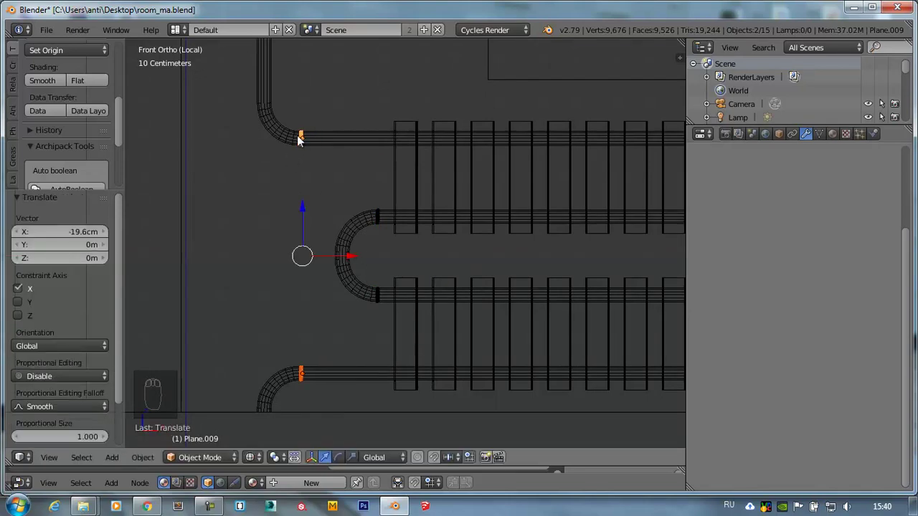
left_click_drag(312, 138, 259, 136)
key("shift+d")
- Rotate the corner clamp 90° and move it onto the vertical supply pipe
key("r")
key("g")
left_click_drag(268, 101, 417, 275)
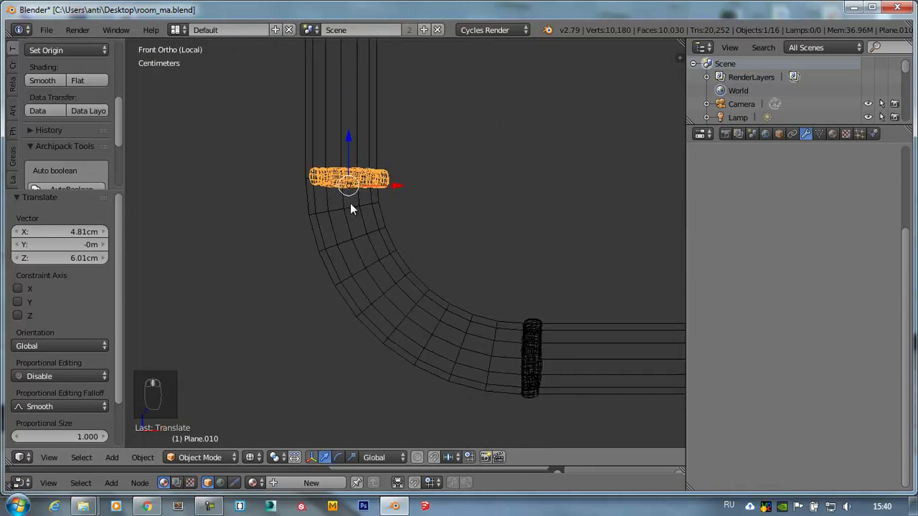
key("g")
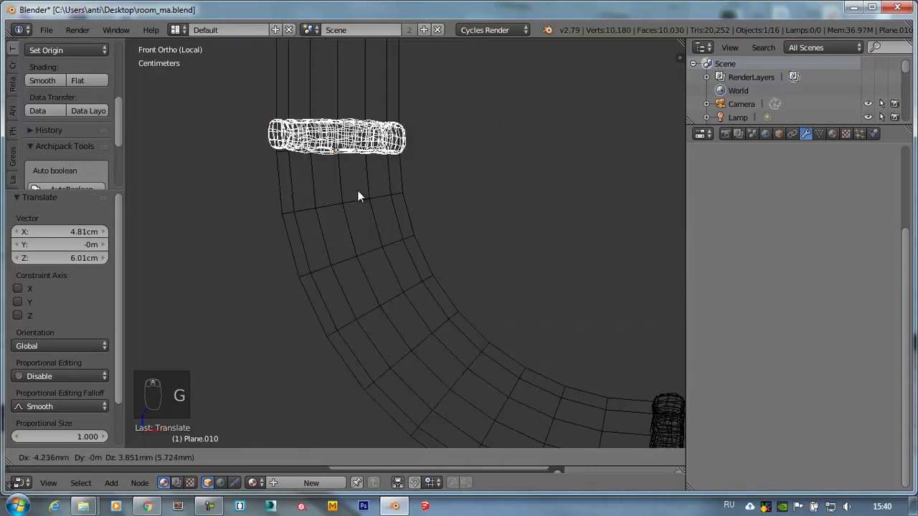
left_click_drag(366, 196, 414, 188)
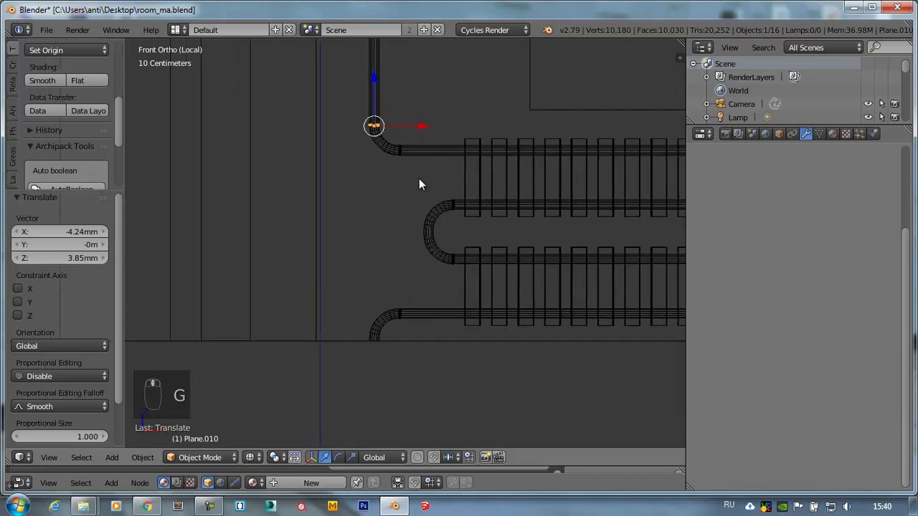
- Duplicate another clamp as Plane.011 further along the pipe and inspect the radiator in perspective
key("shift+d")
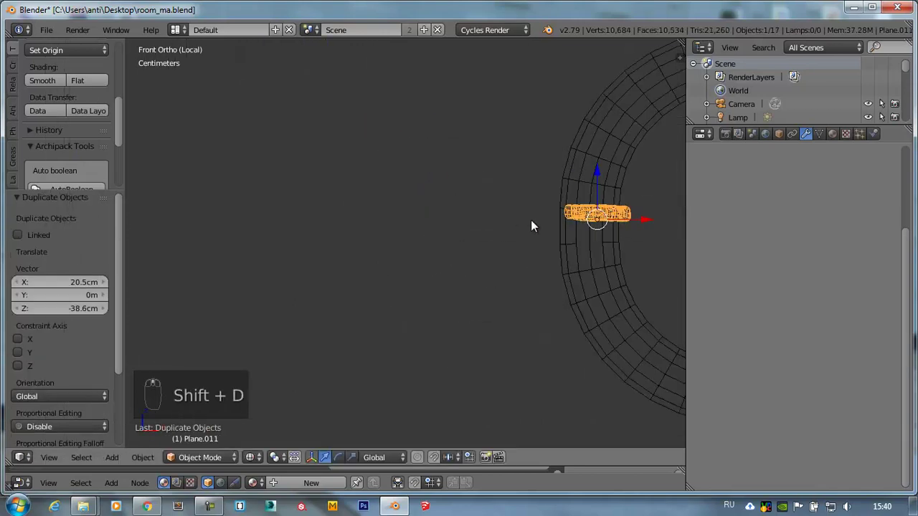
key("KP_Decimal")
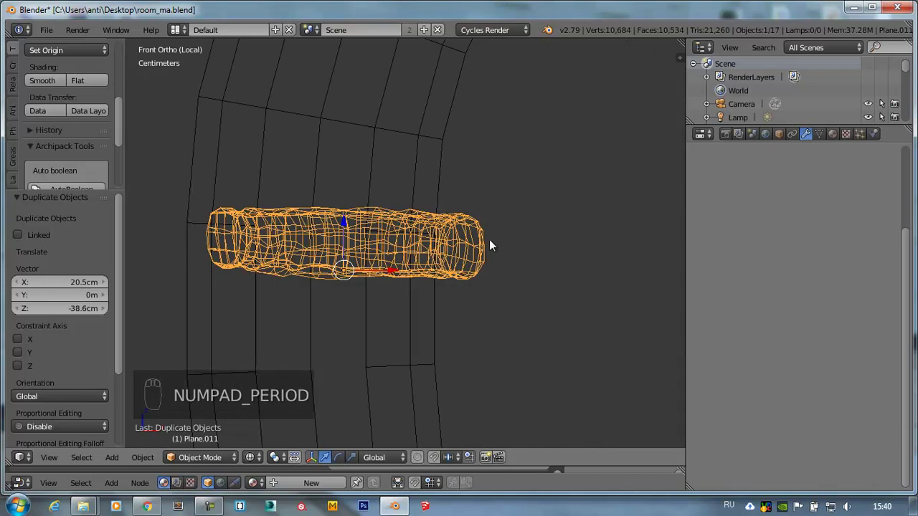
key("g")
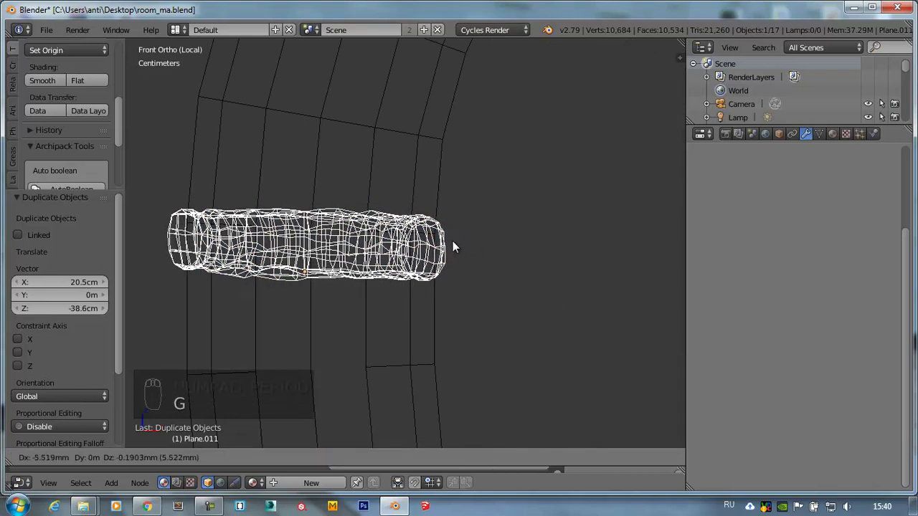
left_click_drag(464, 247, 463, 252)
key("KP_Decimal")
middle_click(467, 253)
key("z")
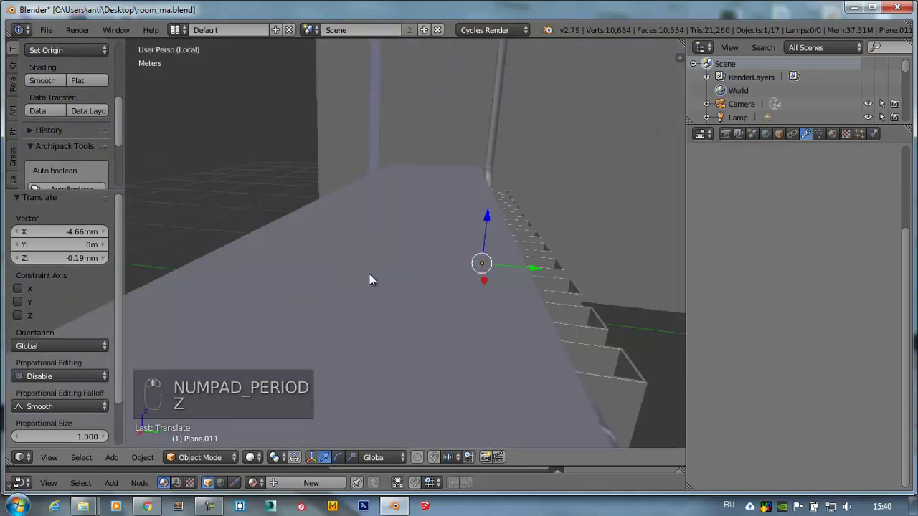
middle_click(313, 305)
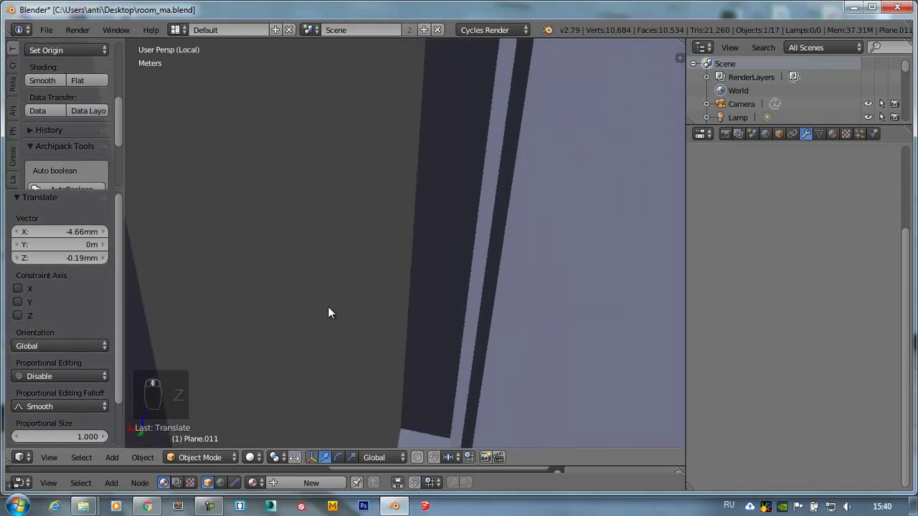
- Leave local view to show the whole room with the radiator under the window
key("KP_Divide")
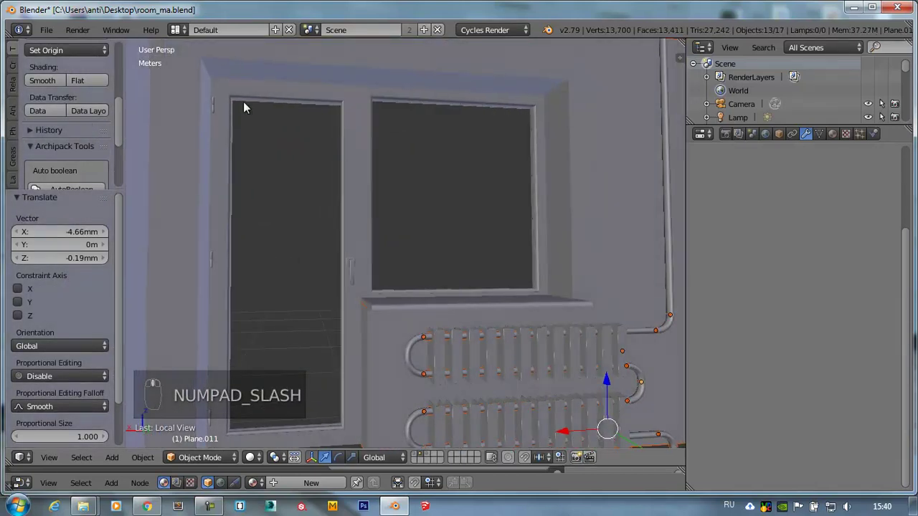
left_click_drag(330, 201, 525, 291)
key("a")
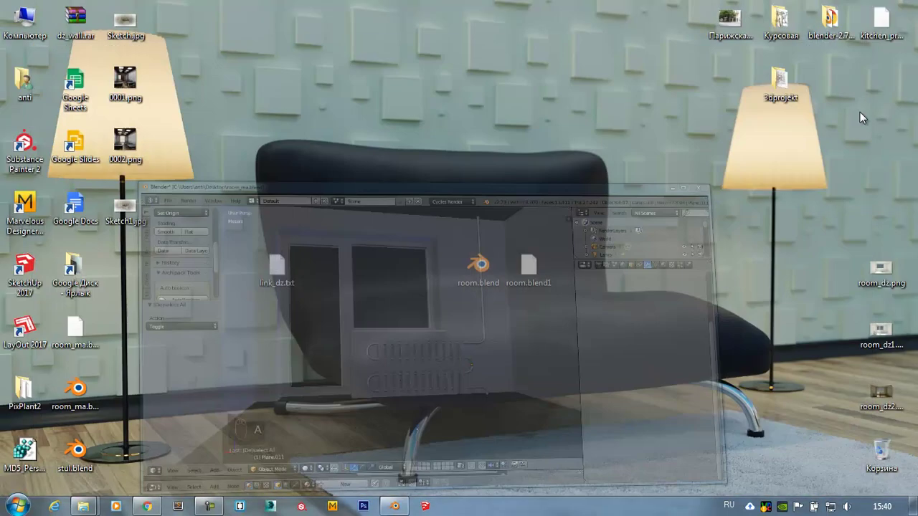